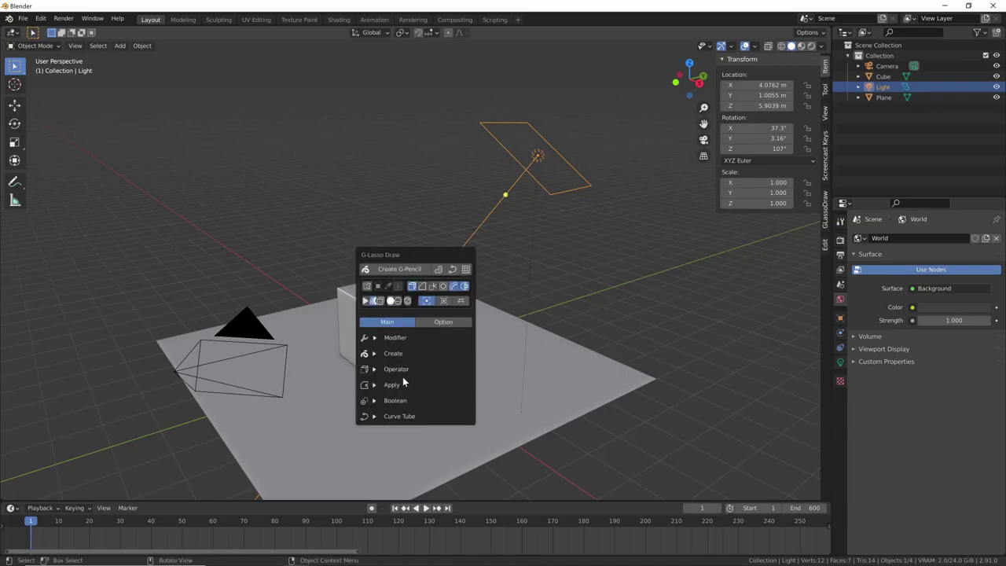
- Delete the default camera, cube, light and plane, leaving an empty scene
middle_click(506, 360)
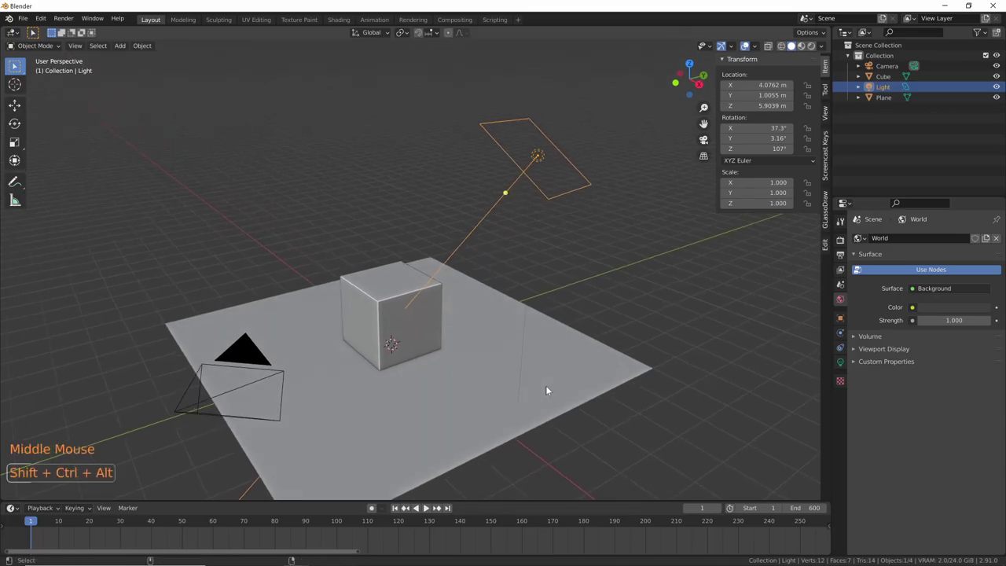
key("ctrl+shift+alt+v")
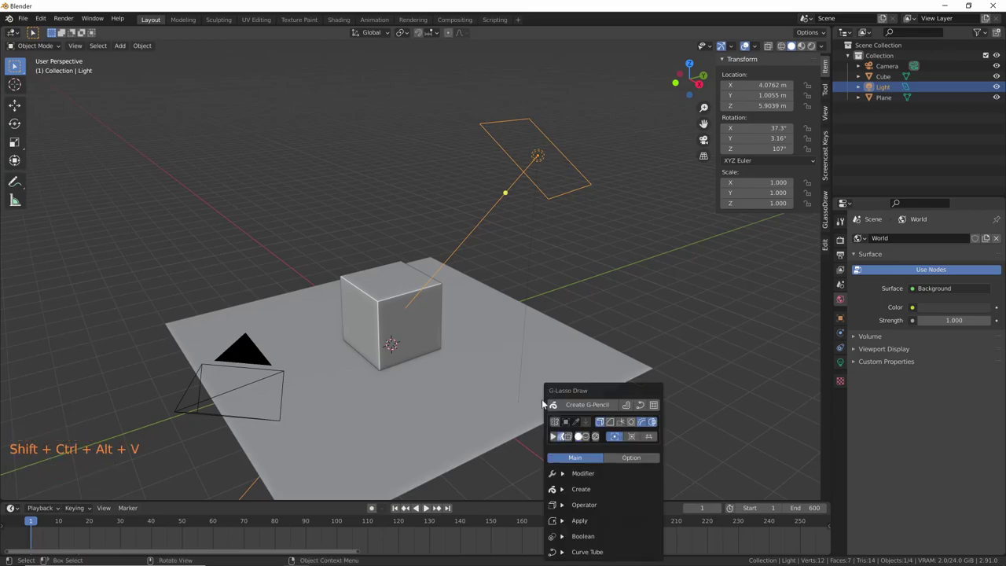
middle_click(581, 430)
middle_click(525, 320)
middle_click(509, 336)
middle_click(491, 357)
middle_click(524, 337)
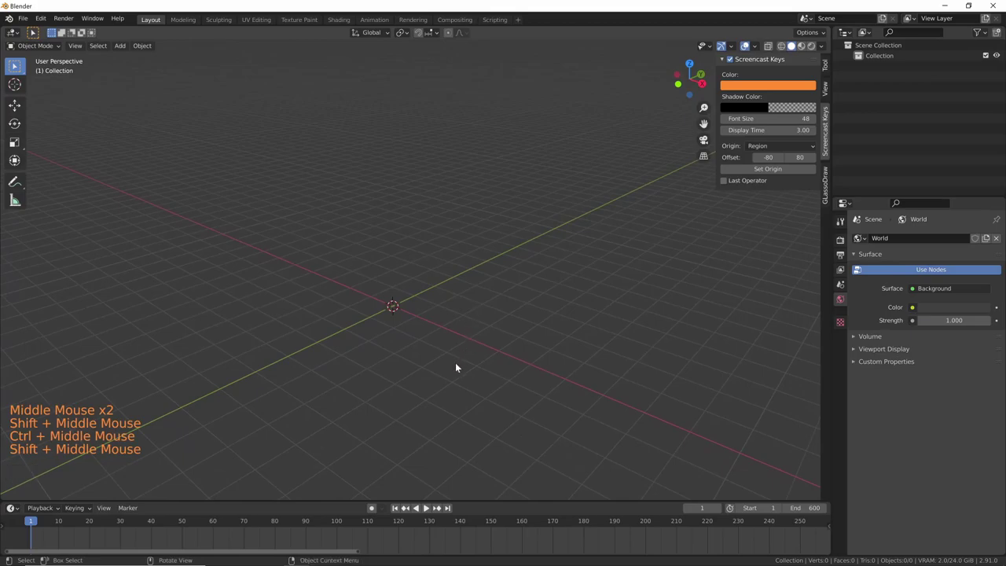
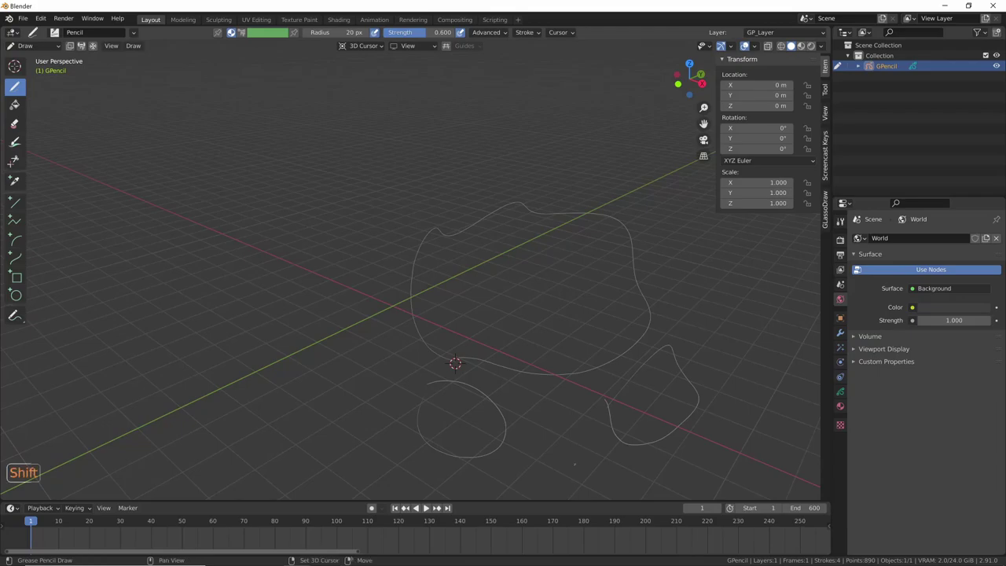
- Convert three drawn loops into solid blob meshes gl_poly, gl_poly.001 and gl_poly.002
middle_click(582, 449)
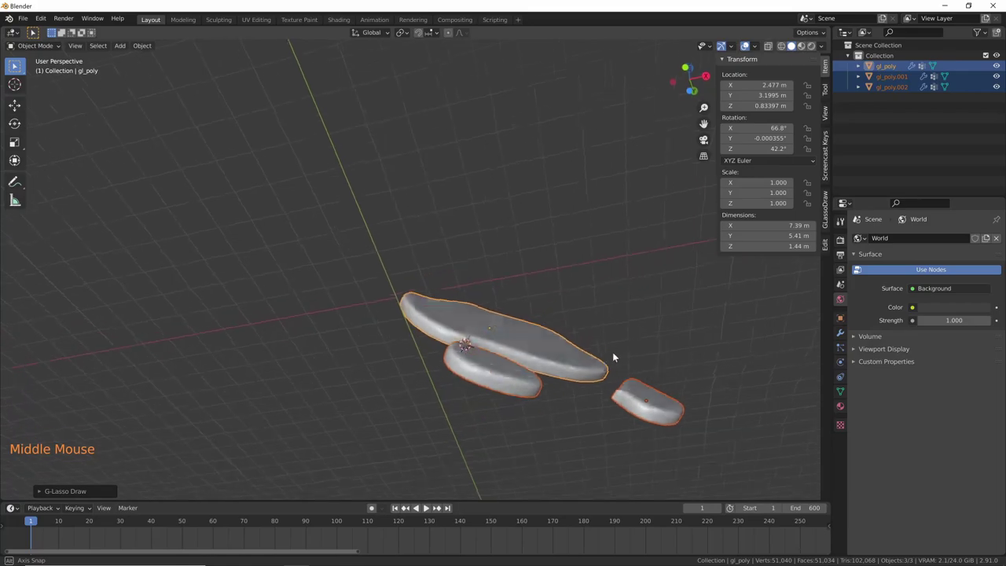
middle_click(599, 416)
left_click(597, 360)
double_click(589, 445)
middle_click(589, 445)
middle_click(598, 403)
- Orbit around the three blobs to inspect their rounded thickness
middle_click(561, 414)
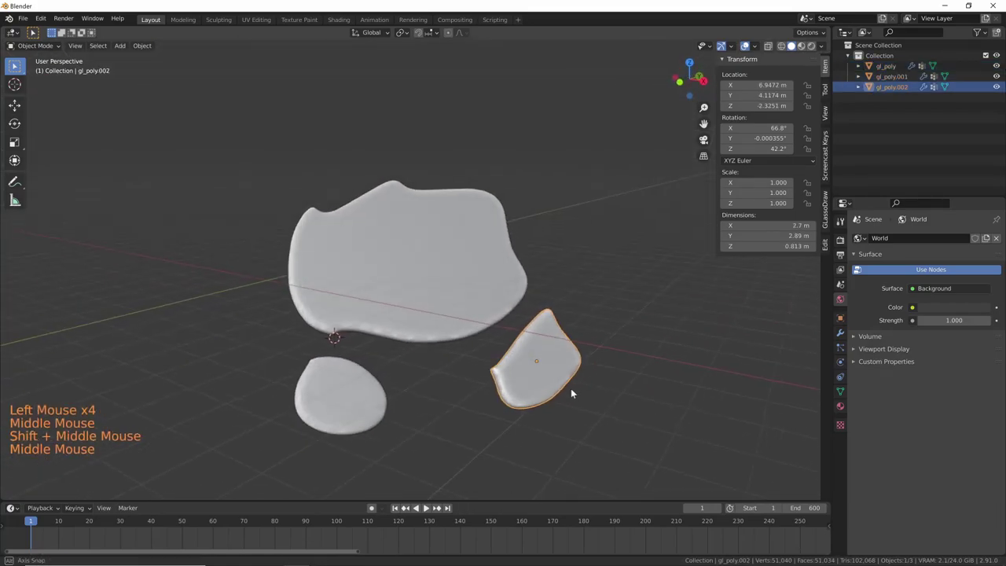
middle_click(571, 385)
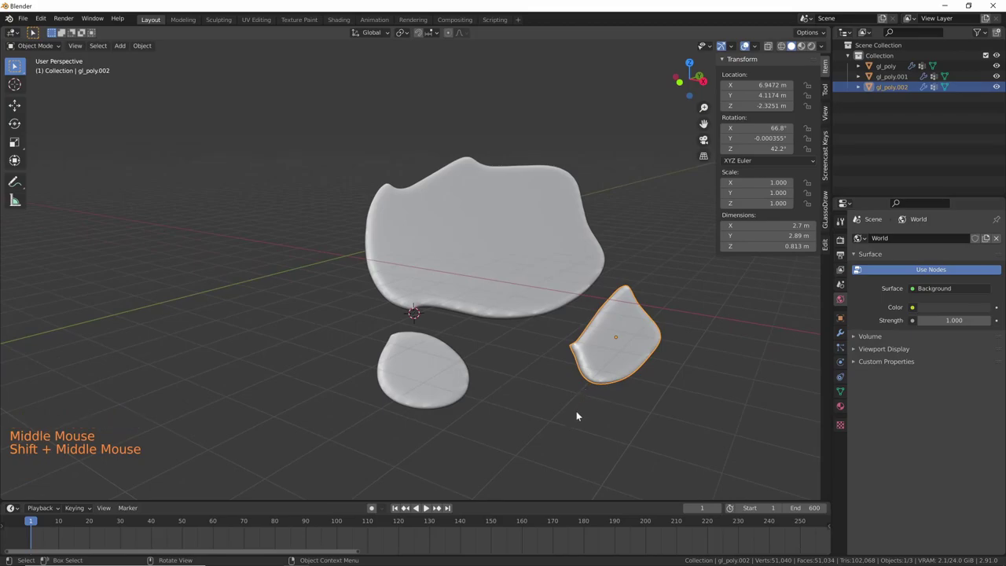
middle_click(590, 328)
middle_click(642, 330)
middle_click(596, 347)
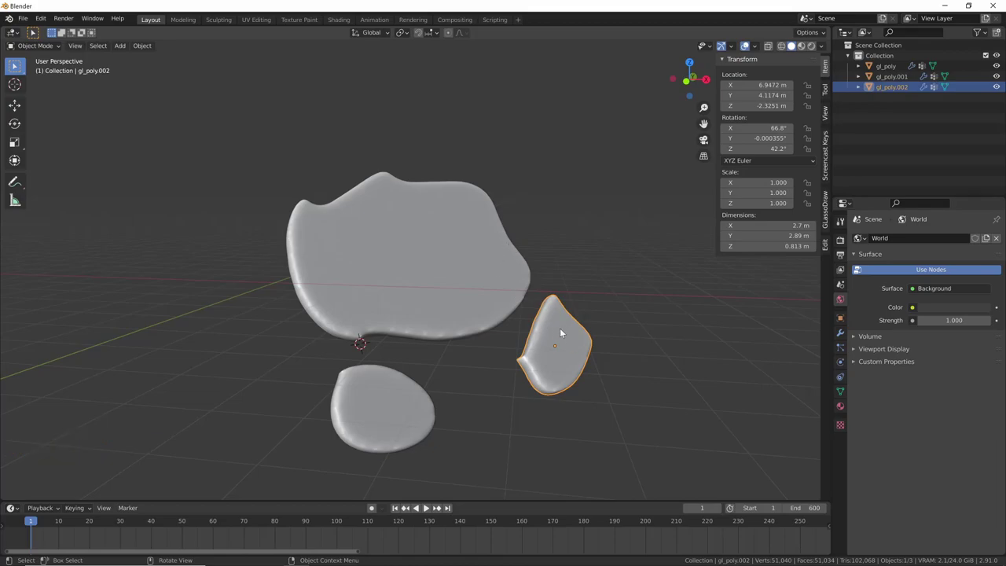
- Draw and convert two more outlines, a blob and a long bar, into gl_poly.003 and gl_poly.004
key("shift+v")
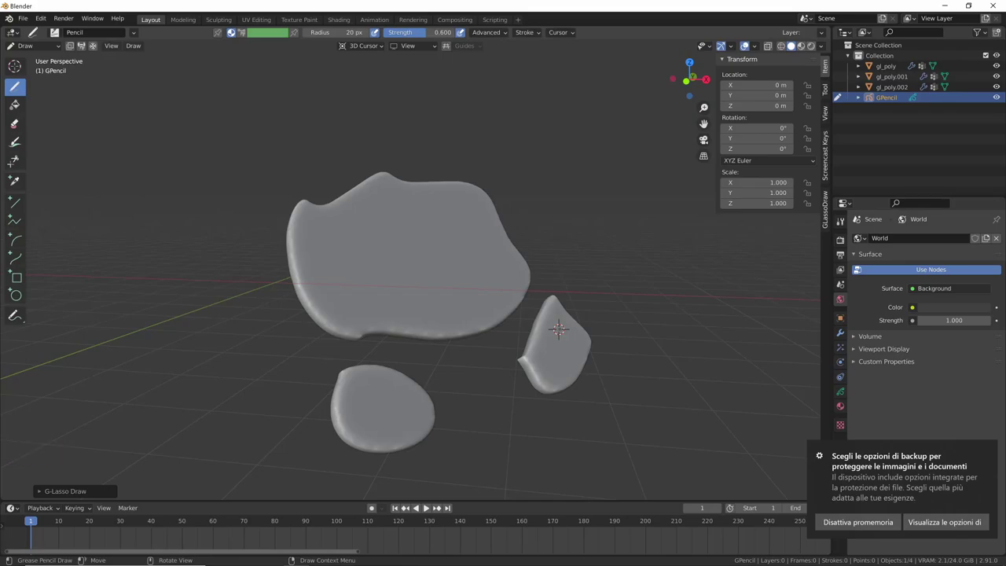
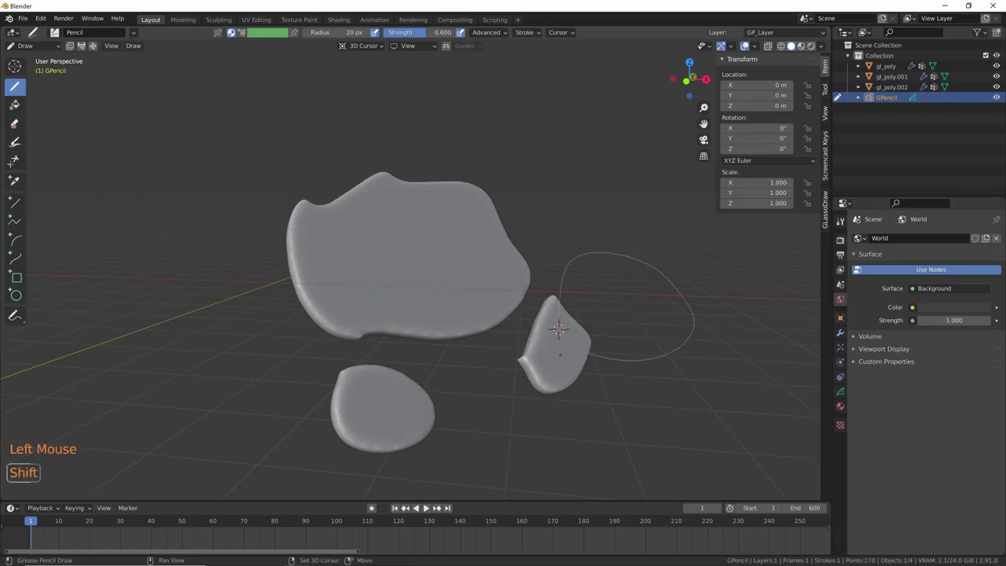
key("shift+v")
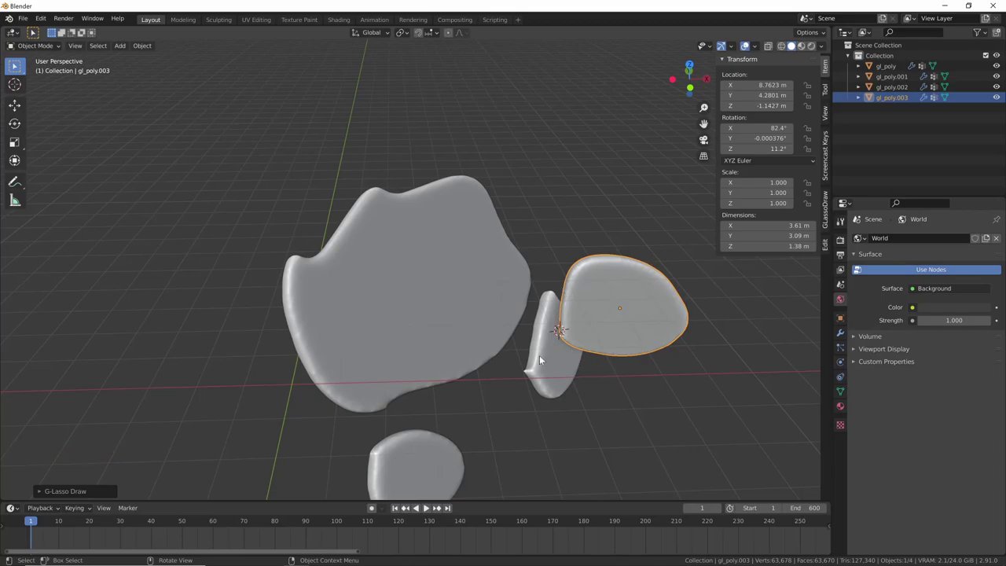
middle_click(510, 334)
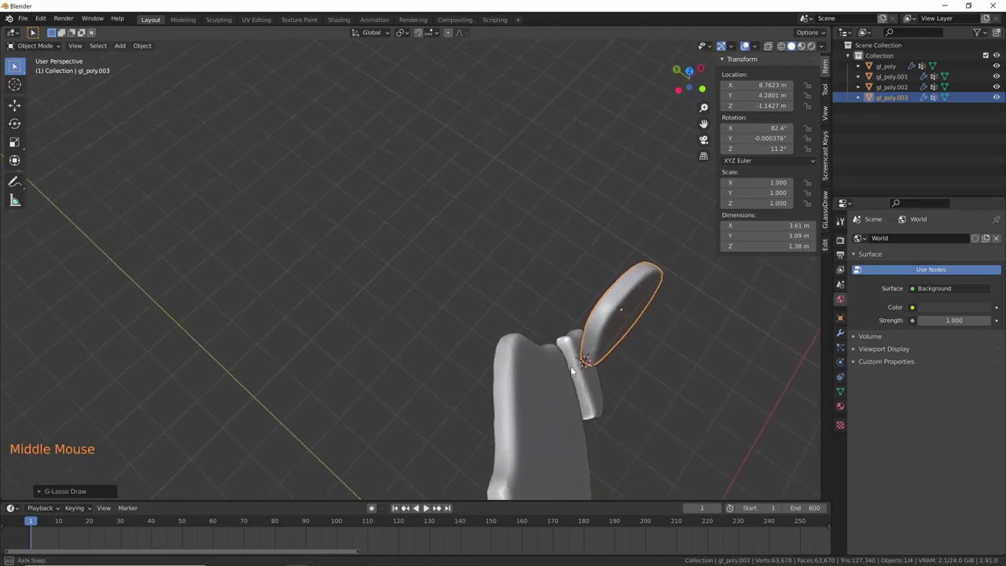
middle_click(634, 358)
middle_click(631, 364)
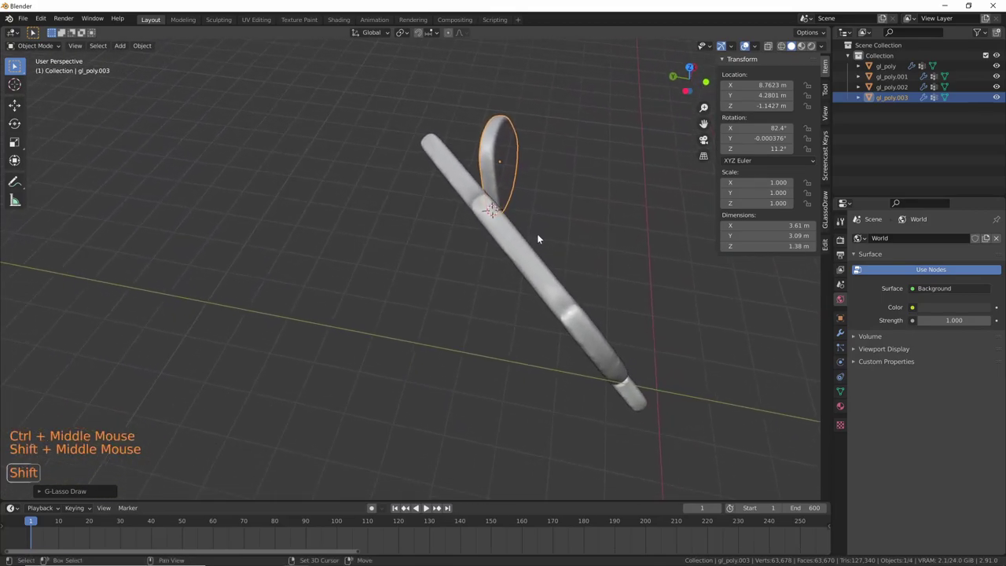
middle_click(529, 272)
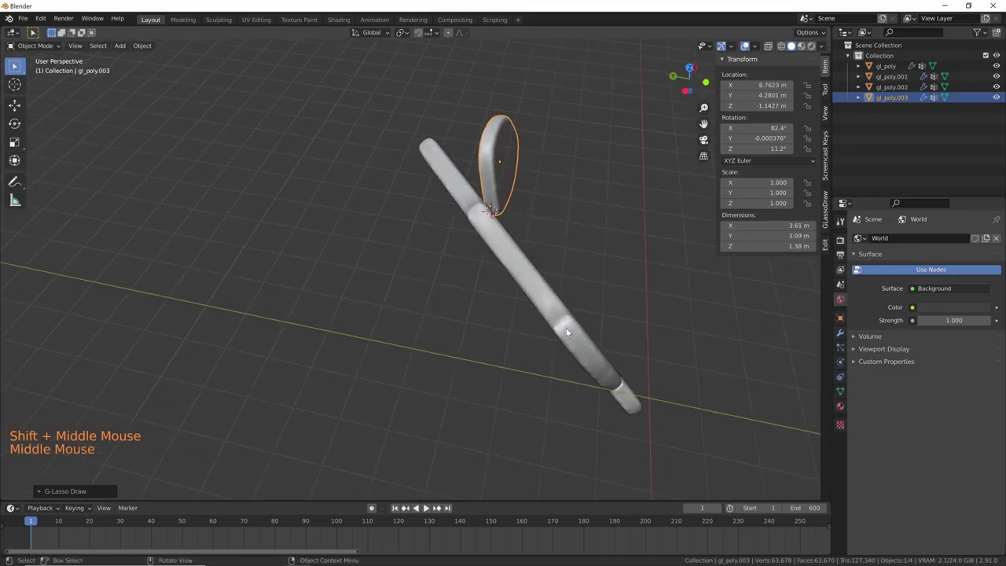
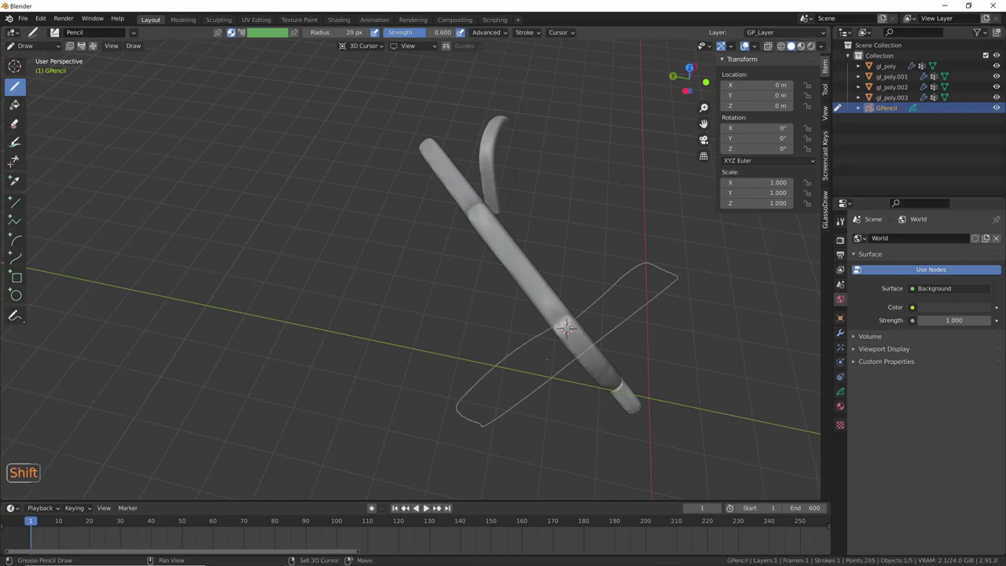
- Orbit around the five blob shapes to review them before clearing the scene
middle_click(592, 371)
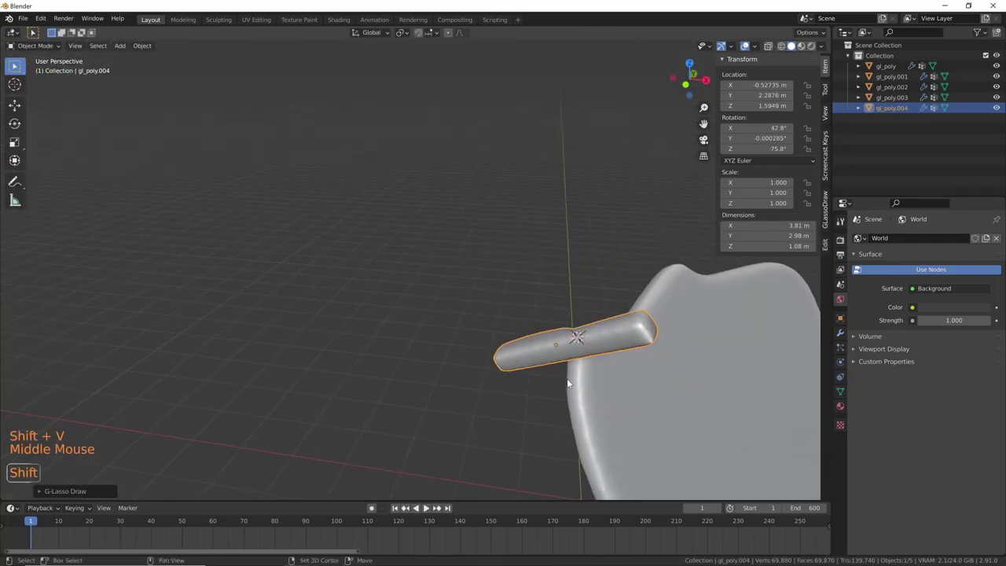
middle_click(659, 404)
middle_click(495, 286)
middle_click(436, 316)
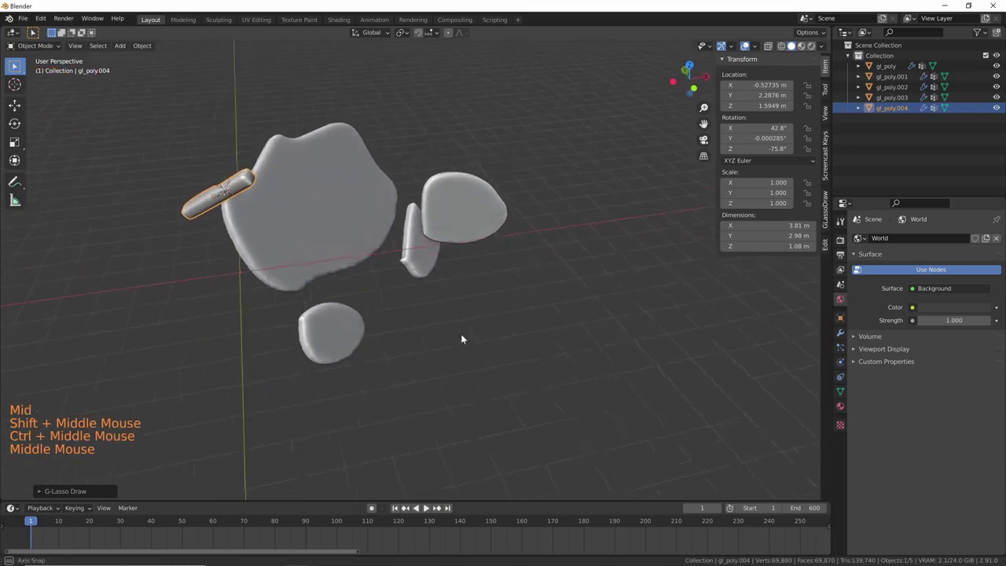
middle_click(455, 322)
- Delete all shapes, then in Top view convert nested outlines into stacked slabs GP_Layer and GP_Layer.001
key("a")
key("x")
key("KP_7")
middle_click(457, 397)
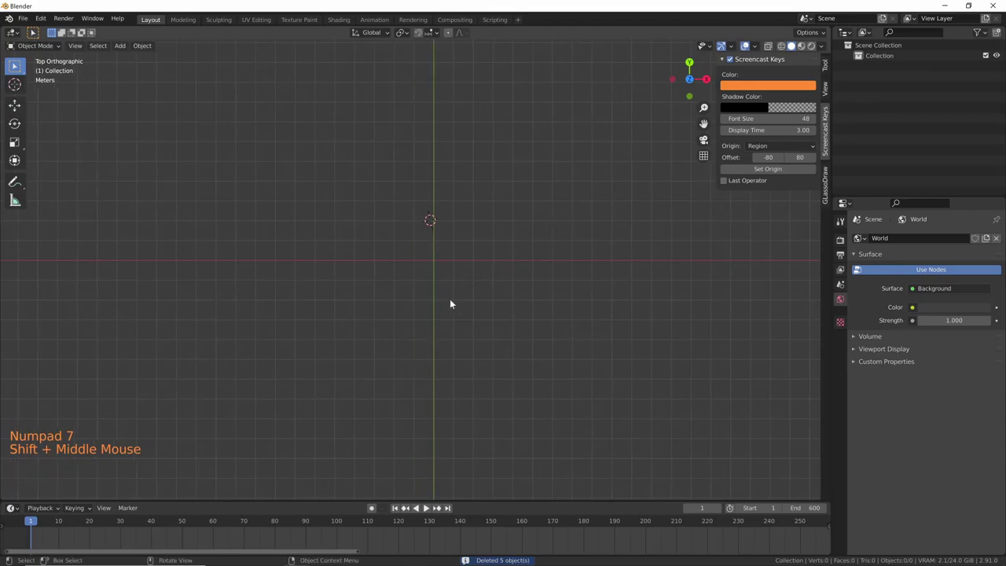
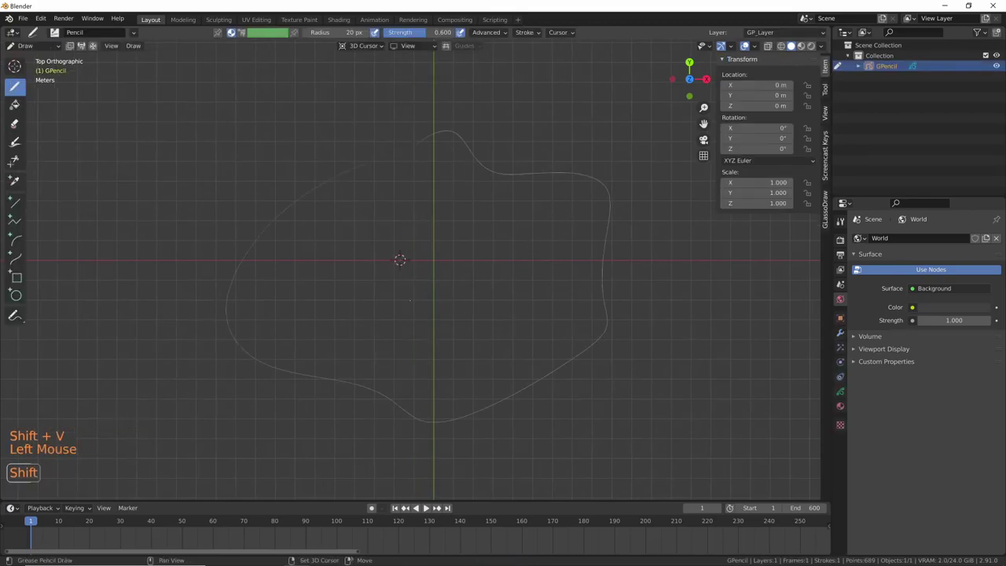
key("shift+v")
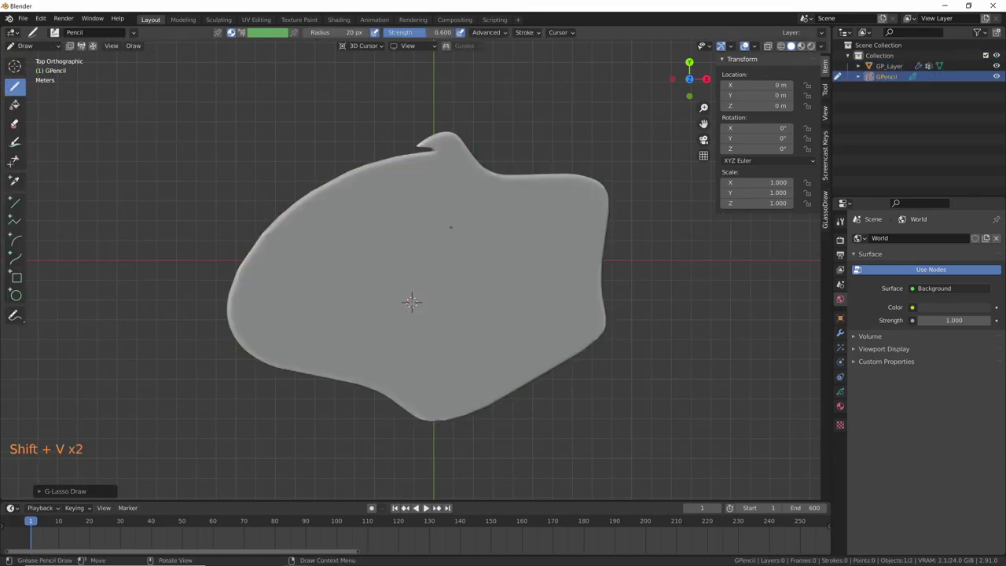
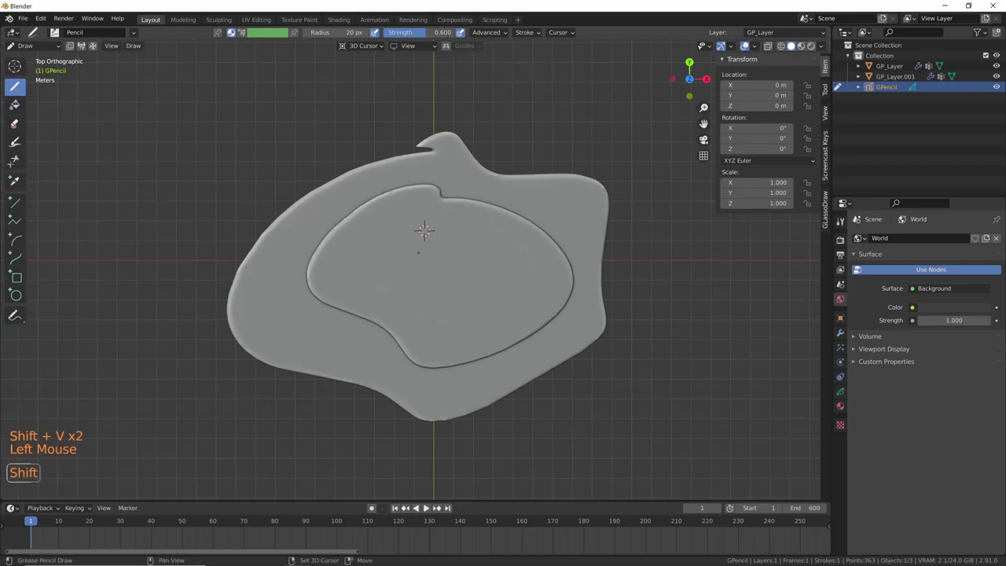
key("shift+v")
middle_click(455, 361)
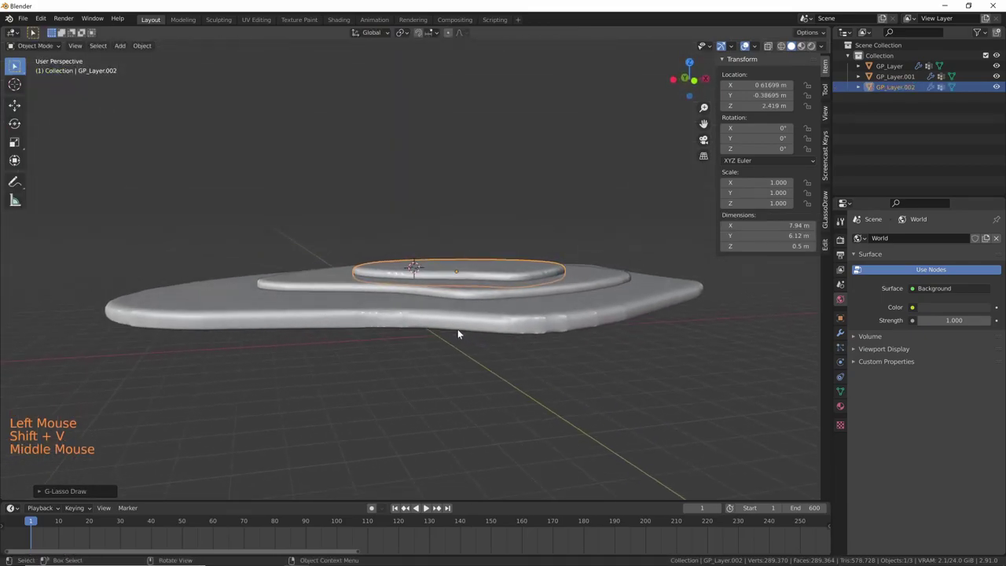
middle_click(484, 347)
middle_click(461, 361)
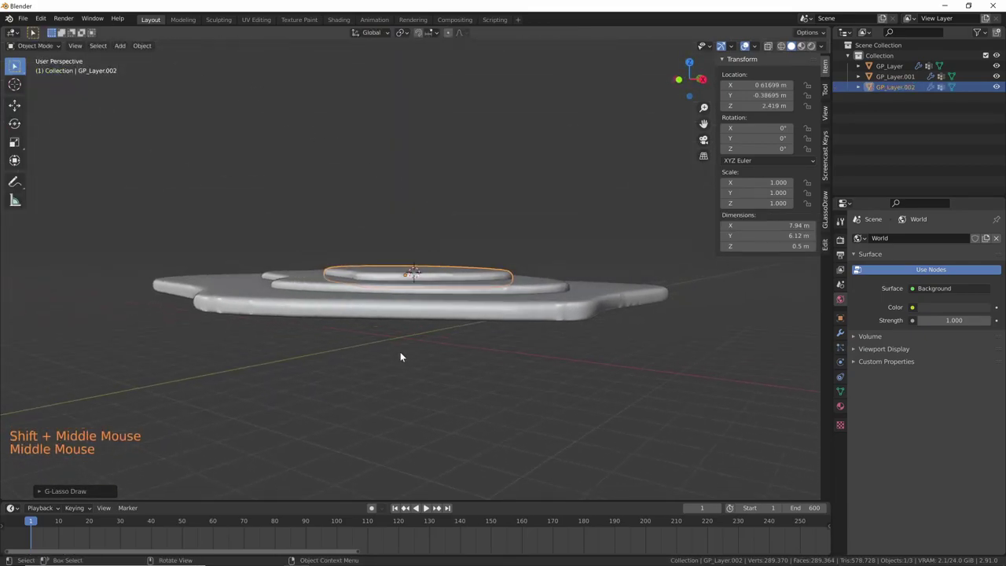
- Raise the top tier GP_Layer.002 and slightly tilt the middle tier into a terraced stack
key("g")
left_click(518, 286)
key("g")
middle_click(522, 332)
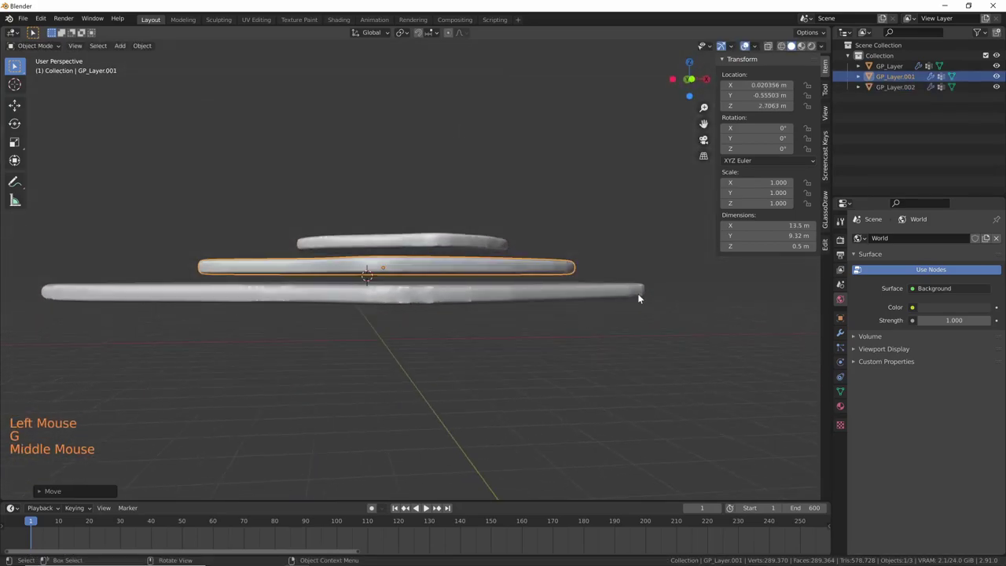
key("r")
middle_click(589, 339)
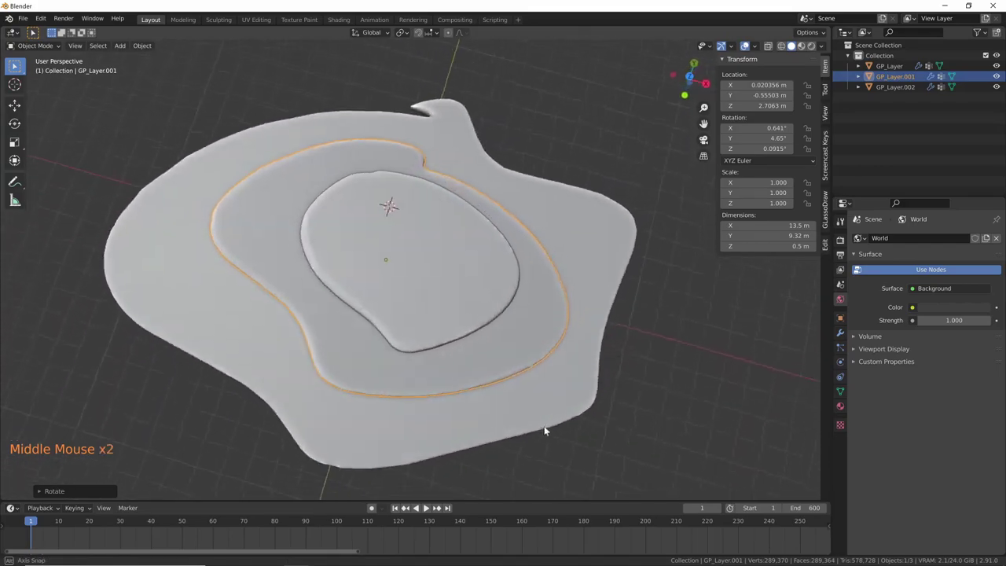
key("KP_7")
middle_click(557, 363)
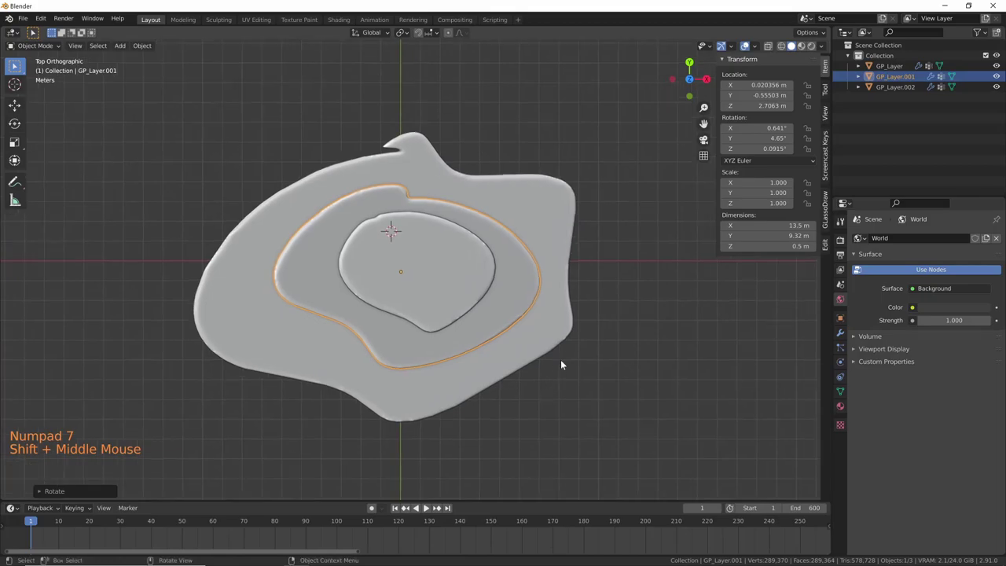
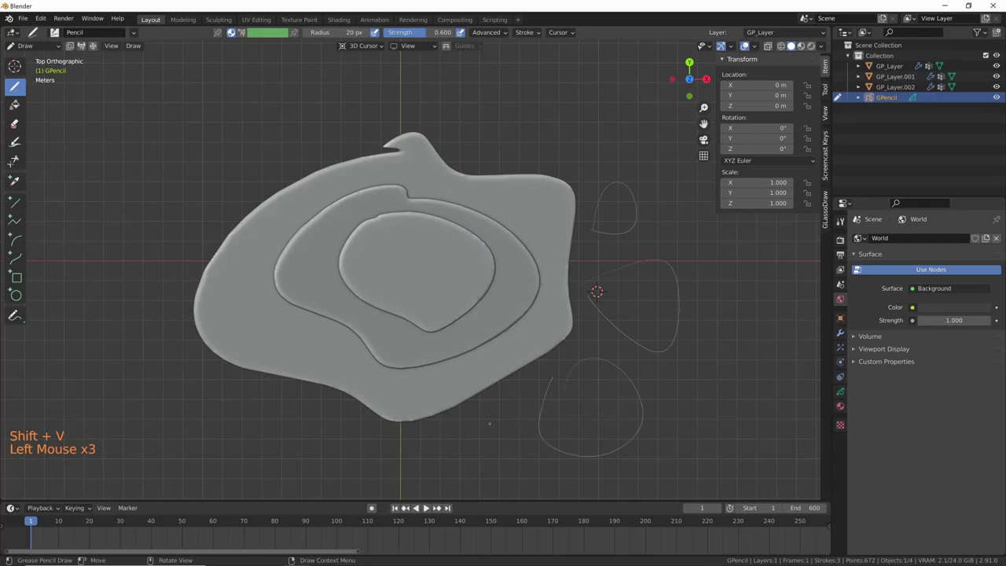
- Convert the pebble outlines to solids and join the four small blobs into GP_Layer.006
key("shift+v")
middle_click(569, 459)
middle_click(520, 344)
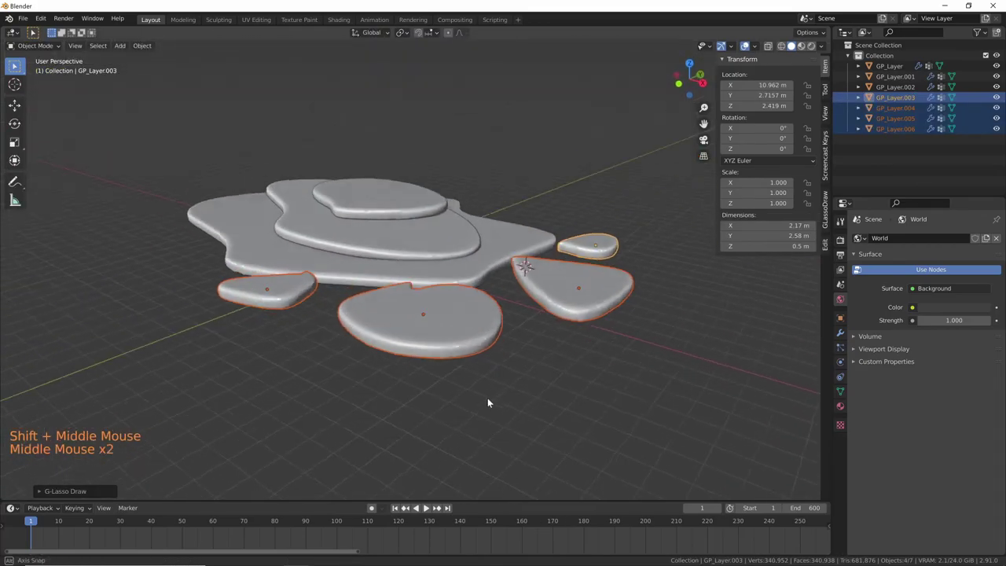
left_click(572, 258)
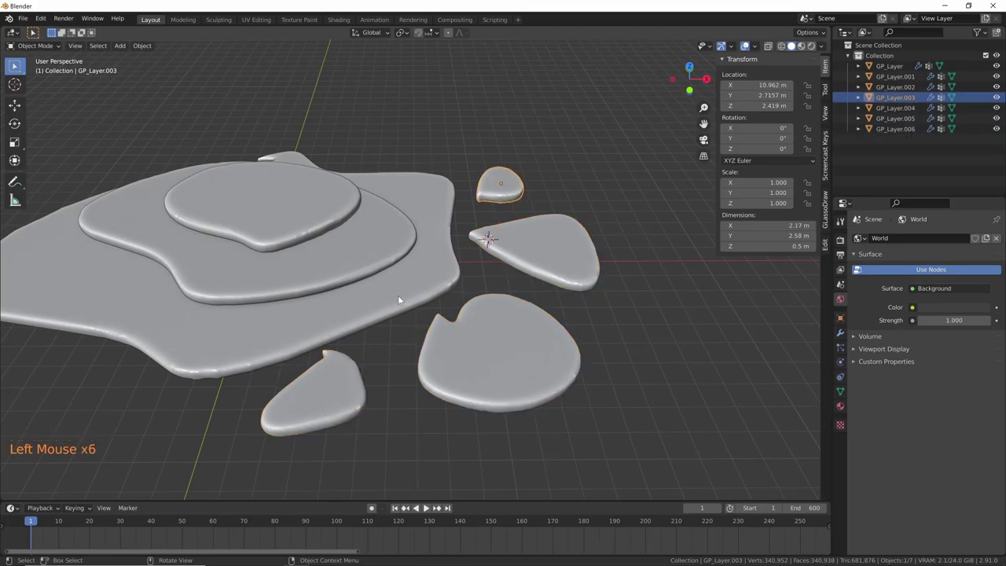
left_click(560, 247)
double_click(319, 398)
key("ctrl+j")
middle_click(563, 380)
middle_click(602, 349)
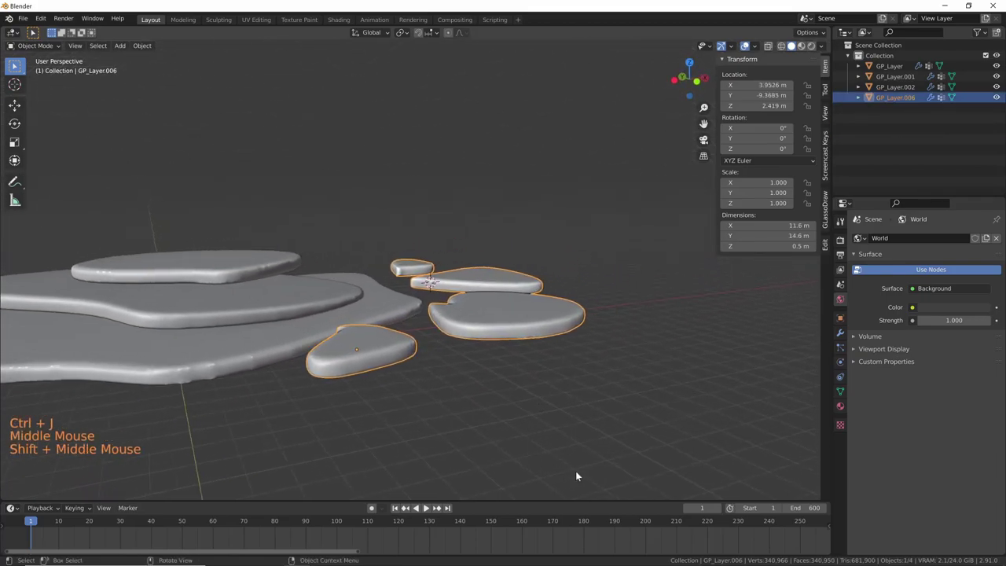
- Raise the Solidify thickness of top tier GP_Layer.002 from 0.5 m to 0.86 m
left_click(842, 334)
middle_click(609, 396)
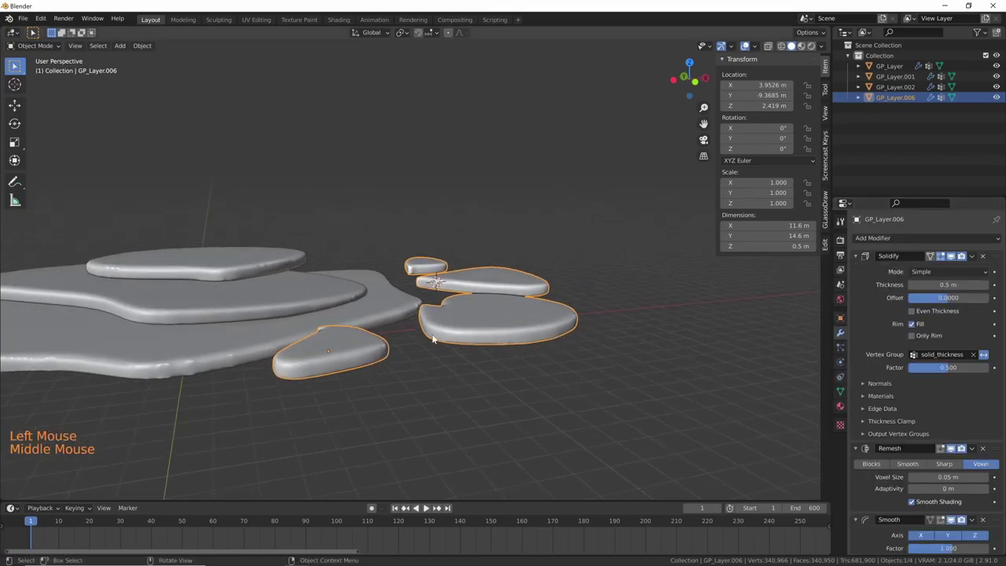
left_click(248, 270)
middle_click(382, 369)
left_click(858, 256)
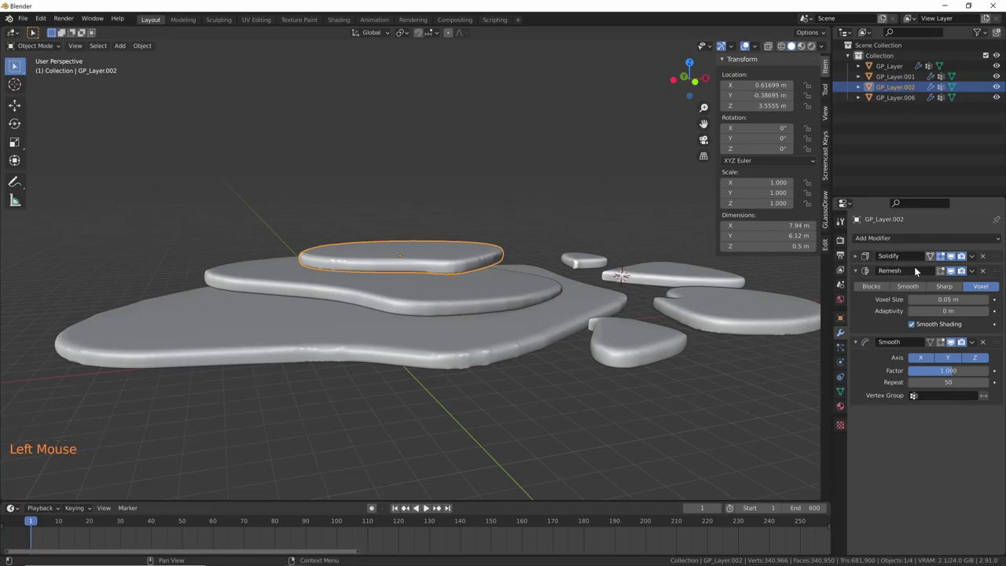
middle_click(588, 372)
middle_click(601, 363)
left_click(857, 257)
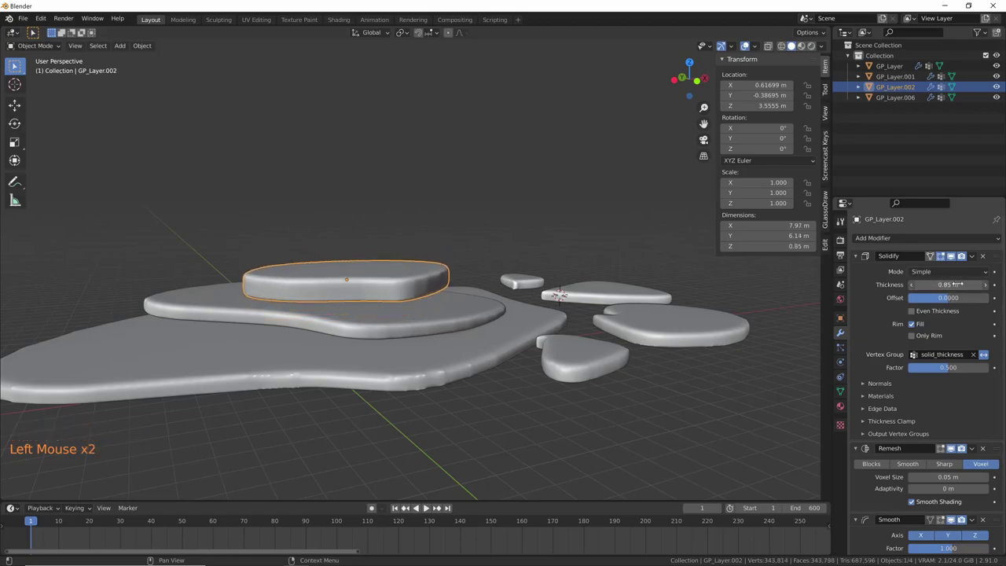
middle_click(609, 419)
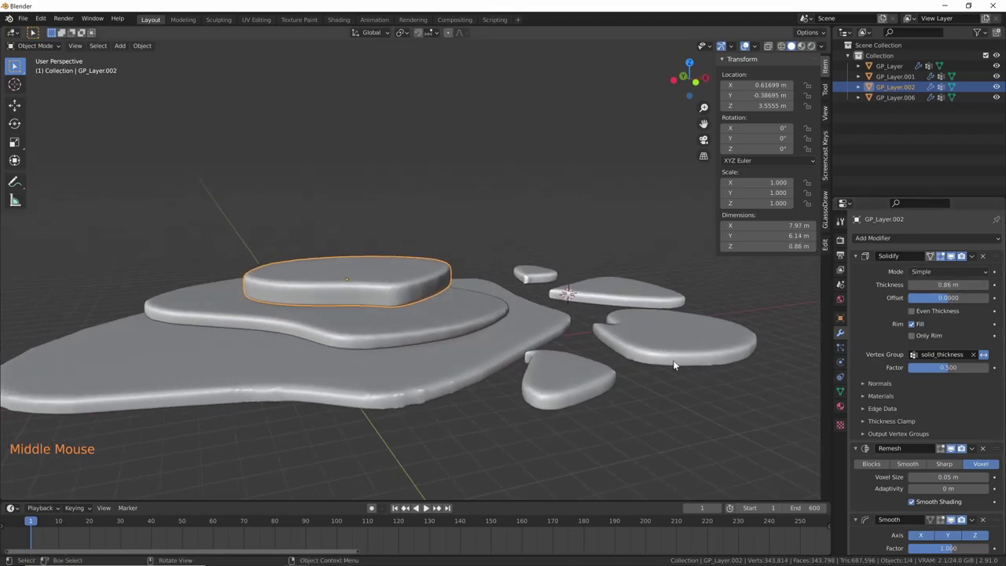
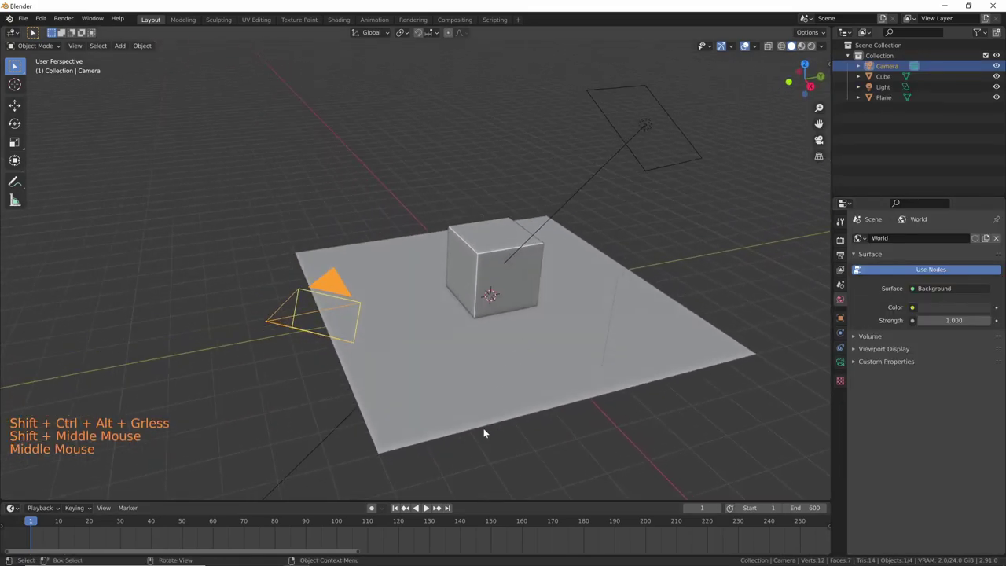
- In the fresh default scene, select the cube and orbit around it on the plane
left_click(520, 280)
middle_click(486, 369)
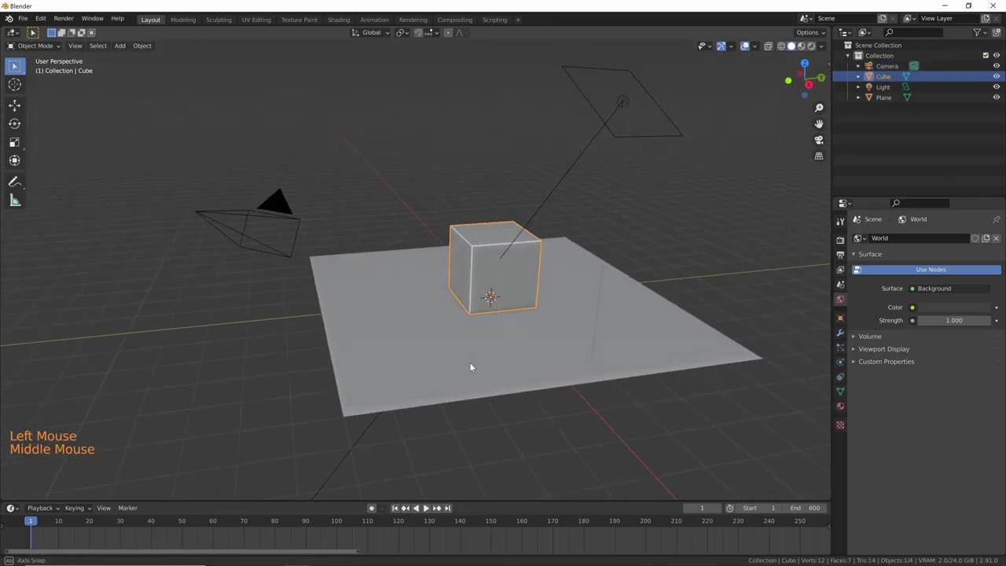
middle_click(540, 292)
middle_click(492, 337)
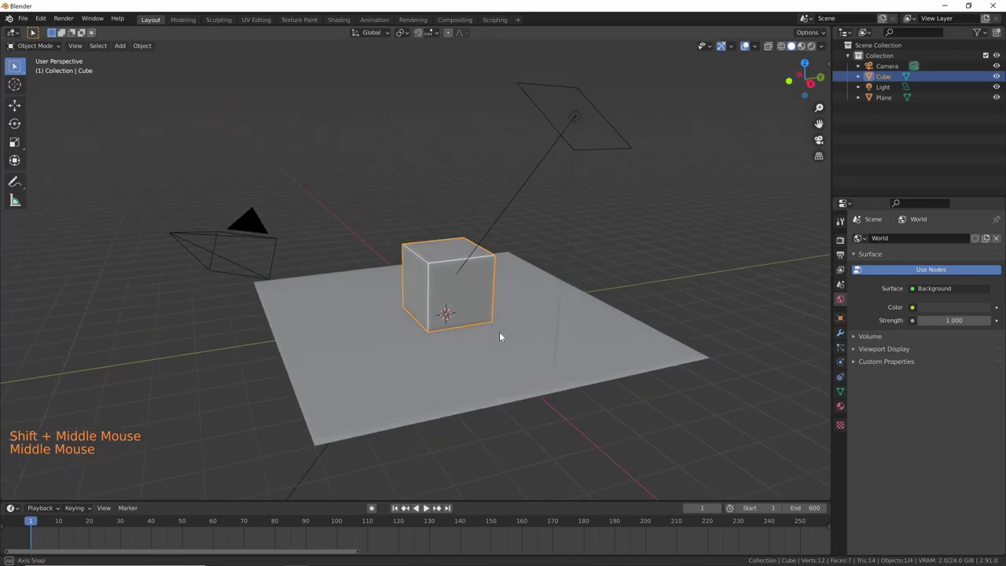
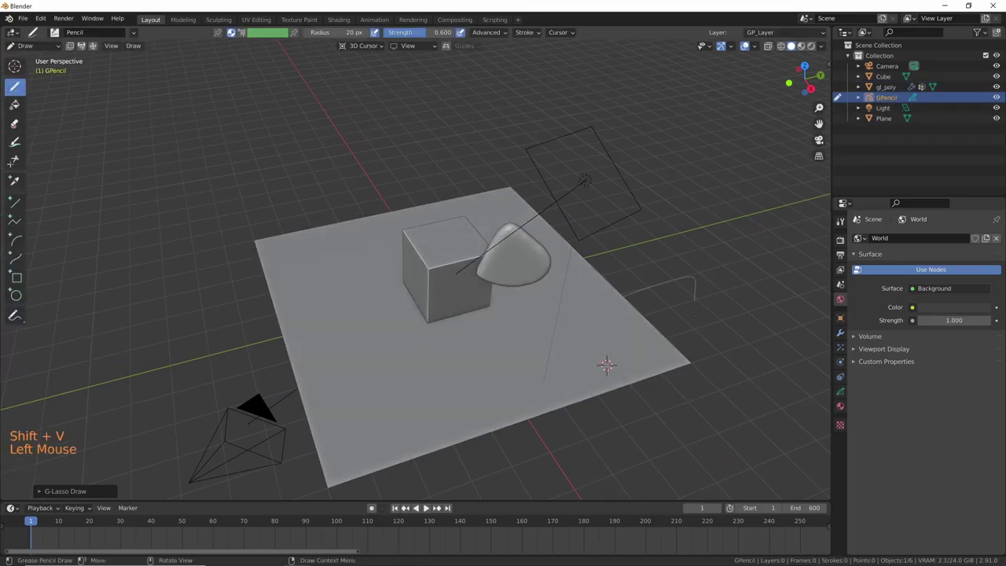
- Convert the four-sided outline into slab gl_poly.001 beside the cube and switch to top view
key("shift+v")
middle_click(607, 372)
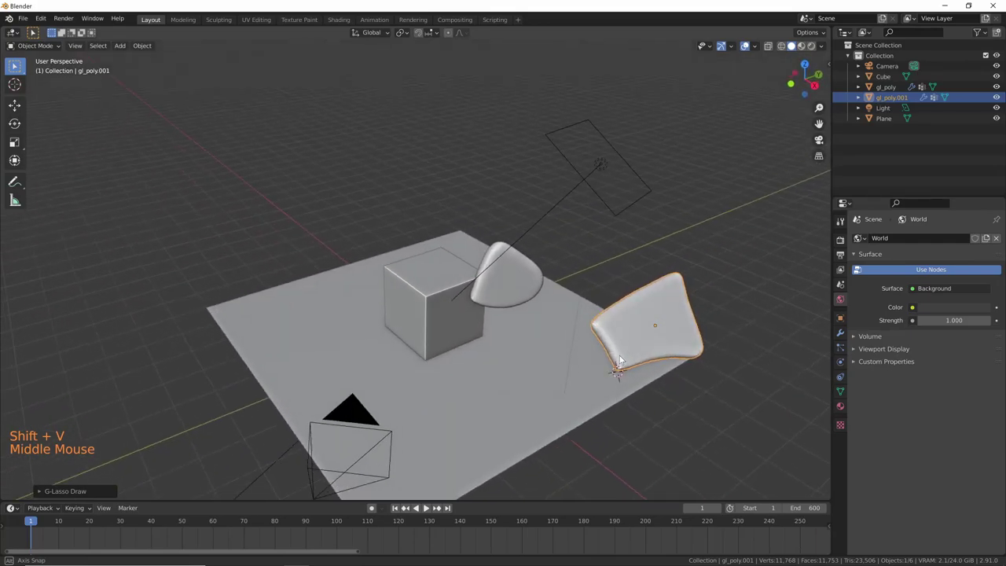
middle_click(624, 356)
middle_click(606, 336)
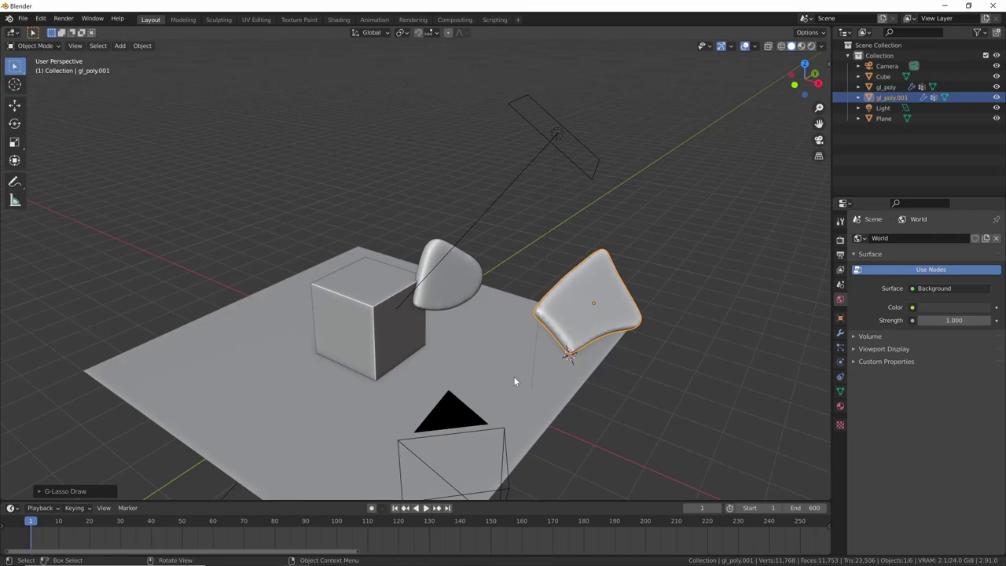
key("KP_7")
middle_click(546, 404)
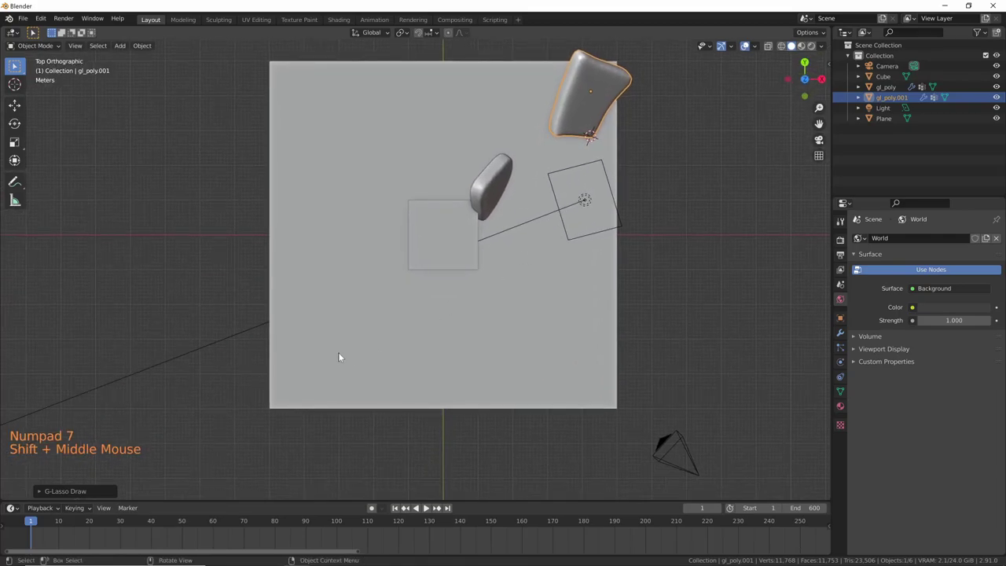
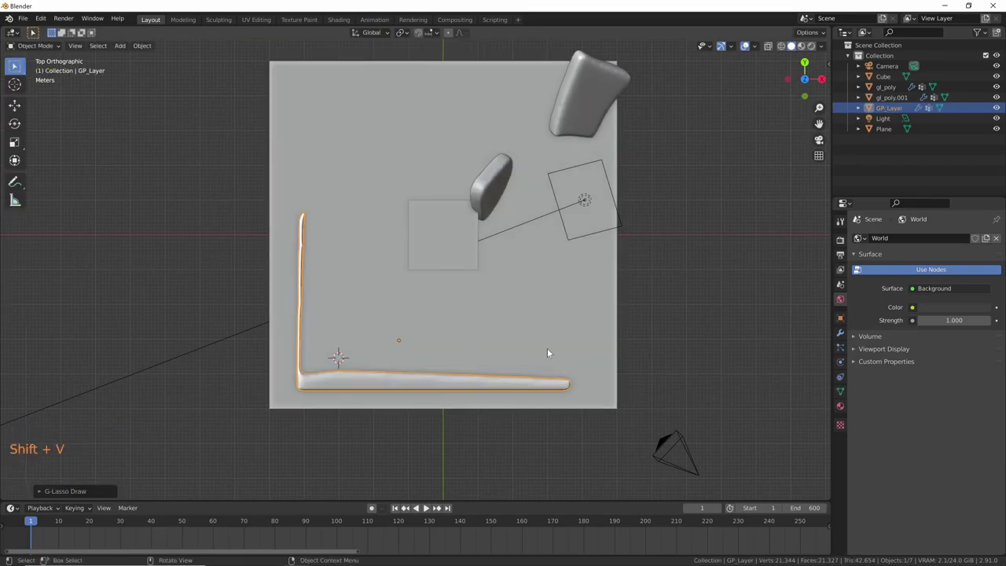
- Check the L-shaped rail GP_Layer from top view and start a new grease pencil drawing
middle_click(555, 354)
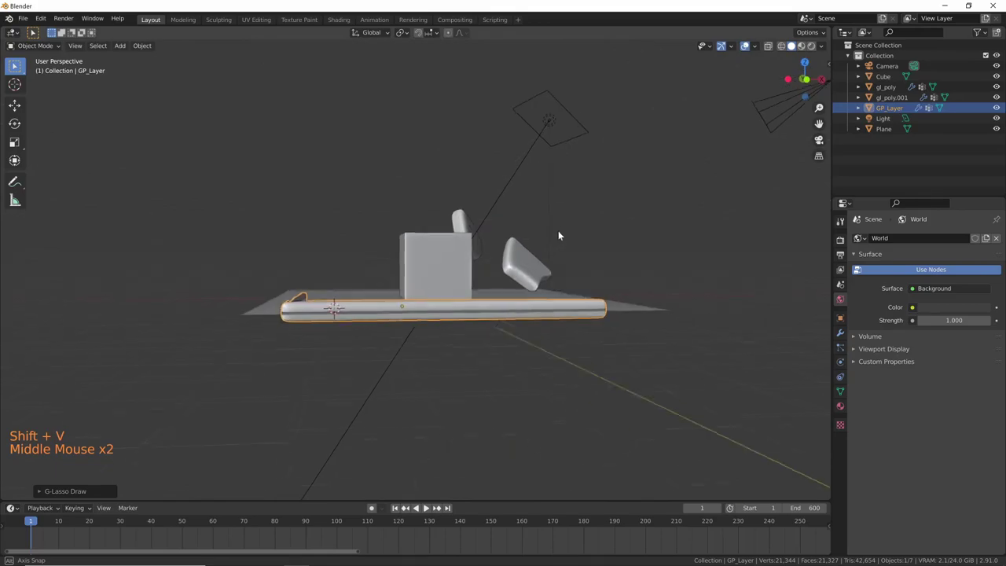
key("KP_7")
middle_click(450, 300)
middle_click(473, 352)
key("shift+v")
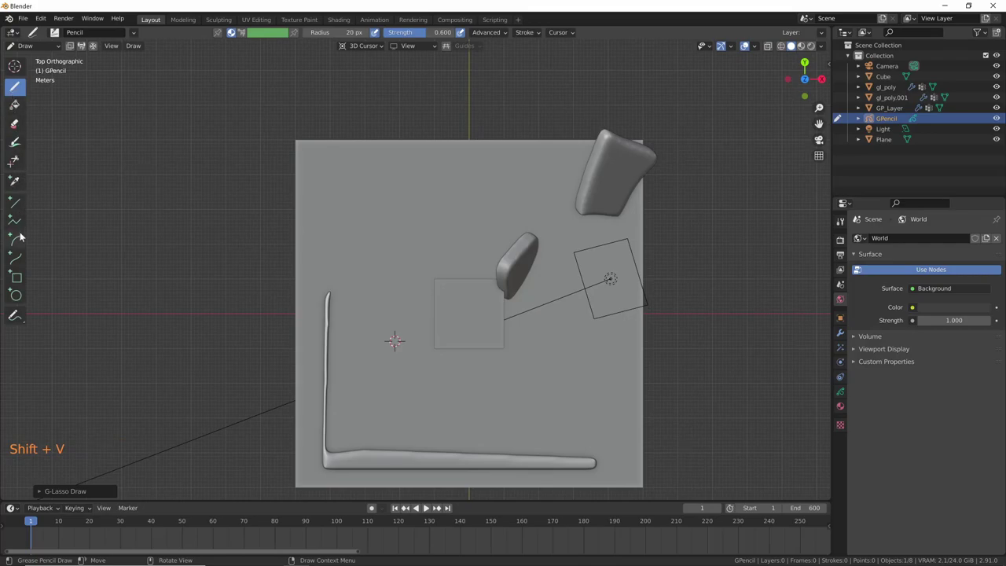
- Draw three box outlines into slabs Primitives through Primitives.002, then select the cube
left_click(20, 276)
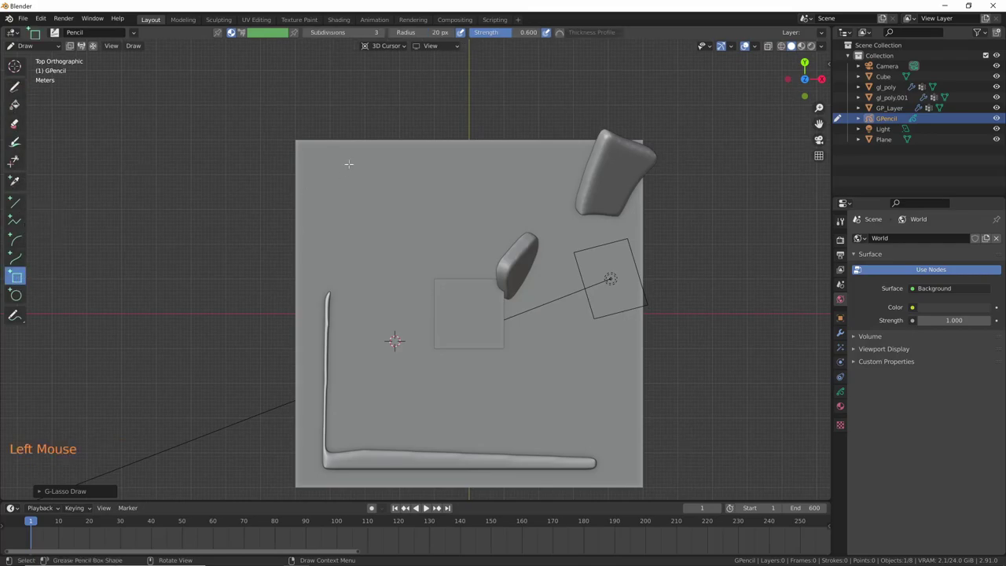
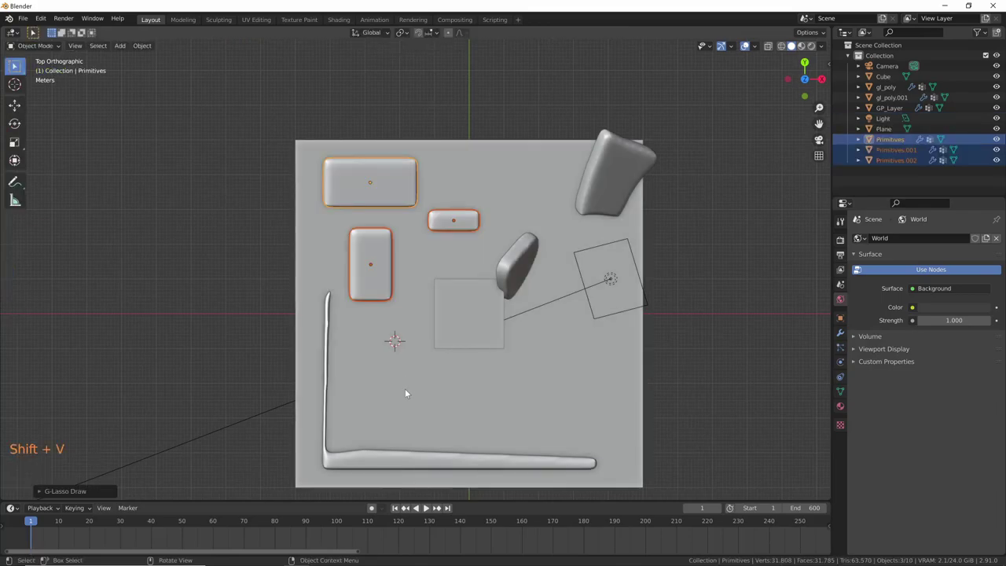
middle_click(402, 413)
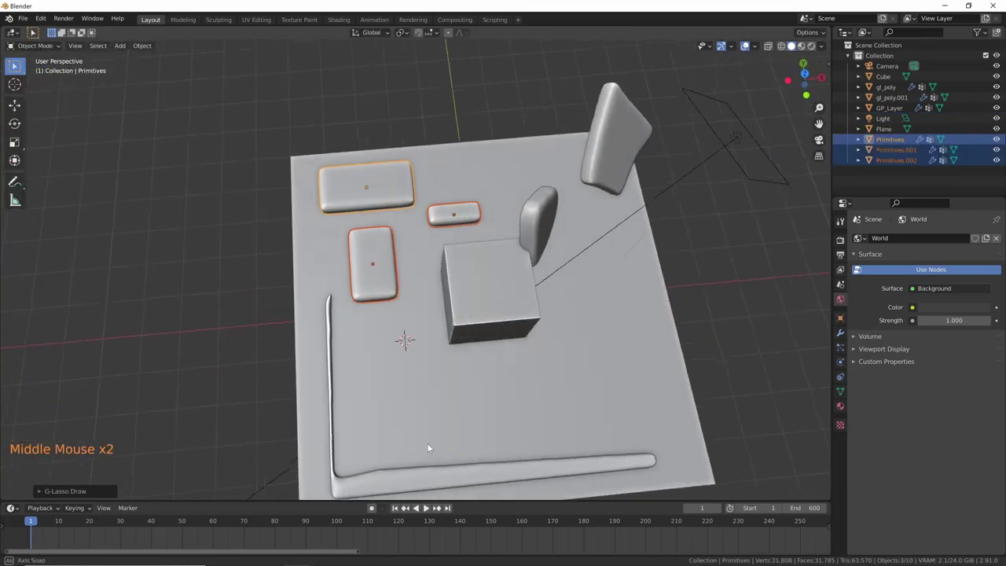
middle_click(558, 320)
left_click(558, 320)
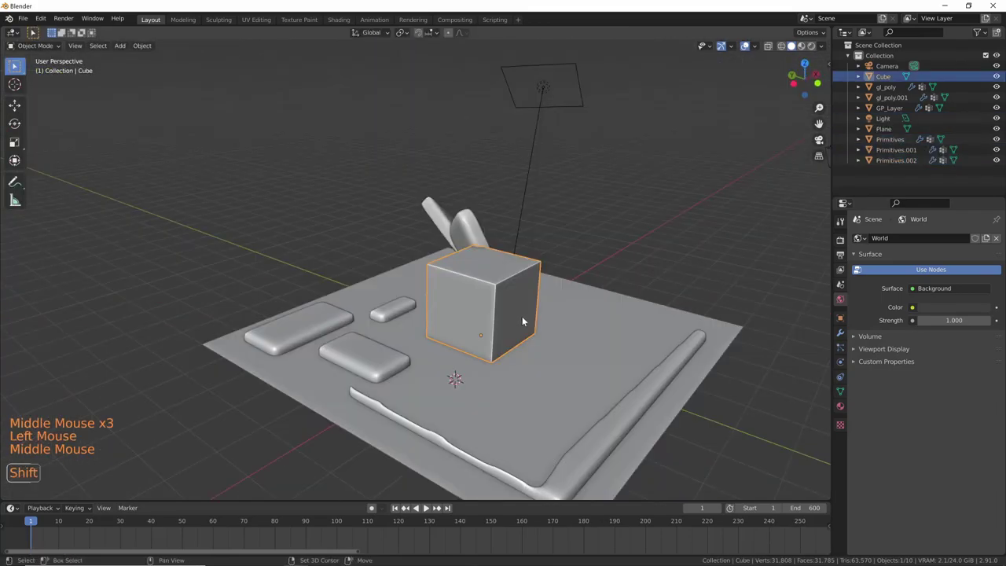
- Start a new Grease Pencil object and draw a circle disc against the cube's side
key("shift+v")
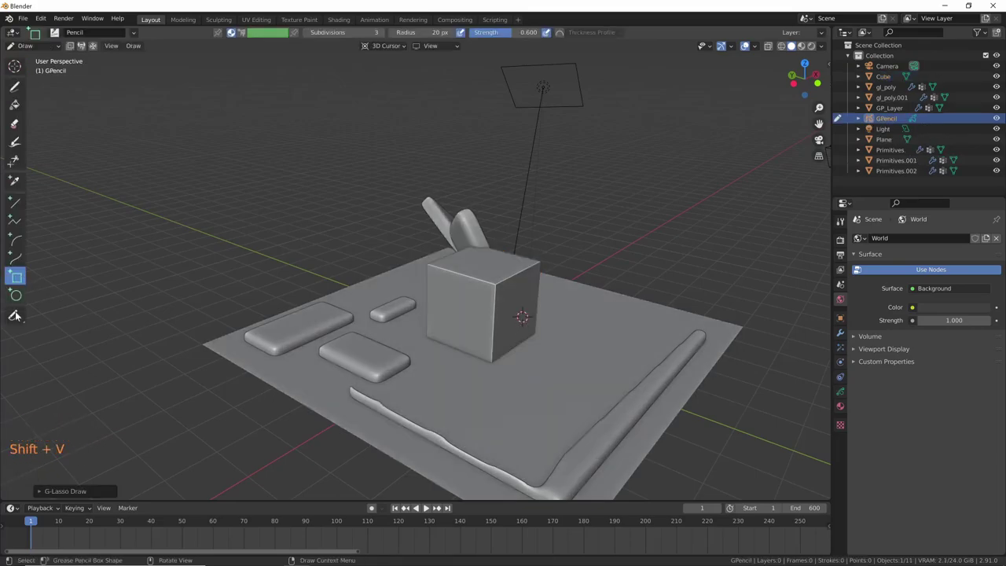
left_click(20, 298)
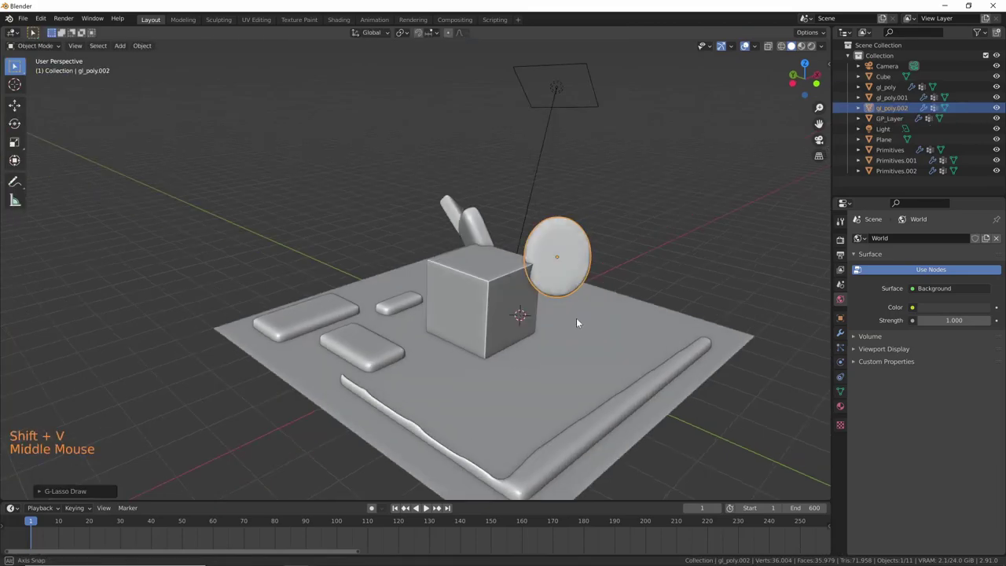
middle_click(577, 335)
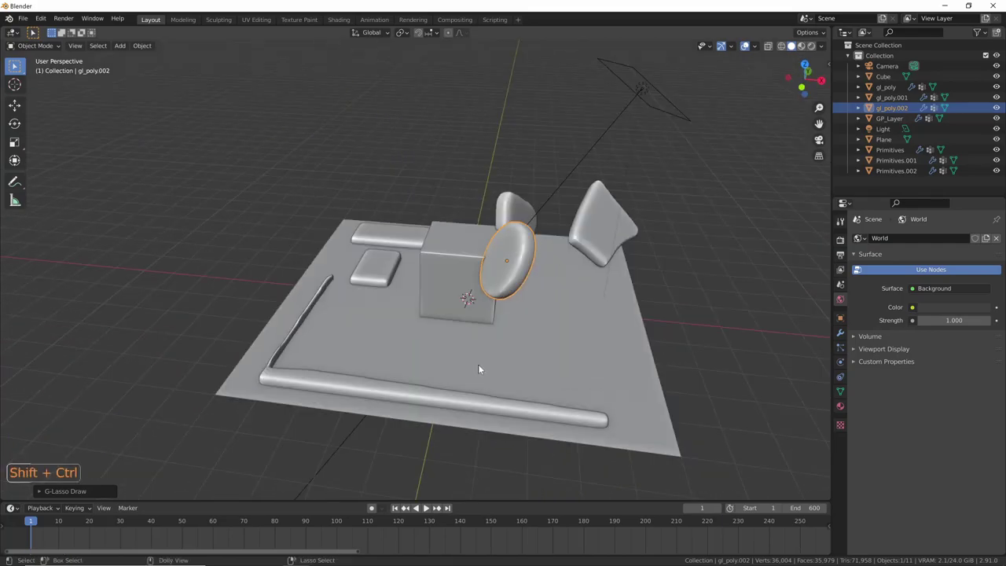
- Confirm the disc's extrusion in Smooth mode so gl_poly.002 becomes a thick rounded cylinder
key("ctrl+shift+v")
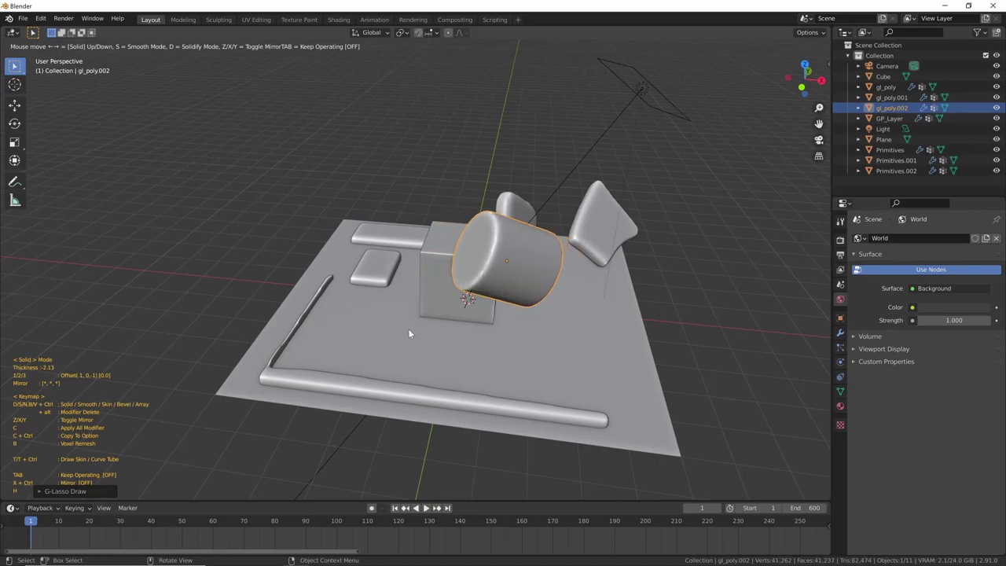
middle_click(394, 413)
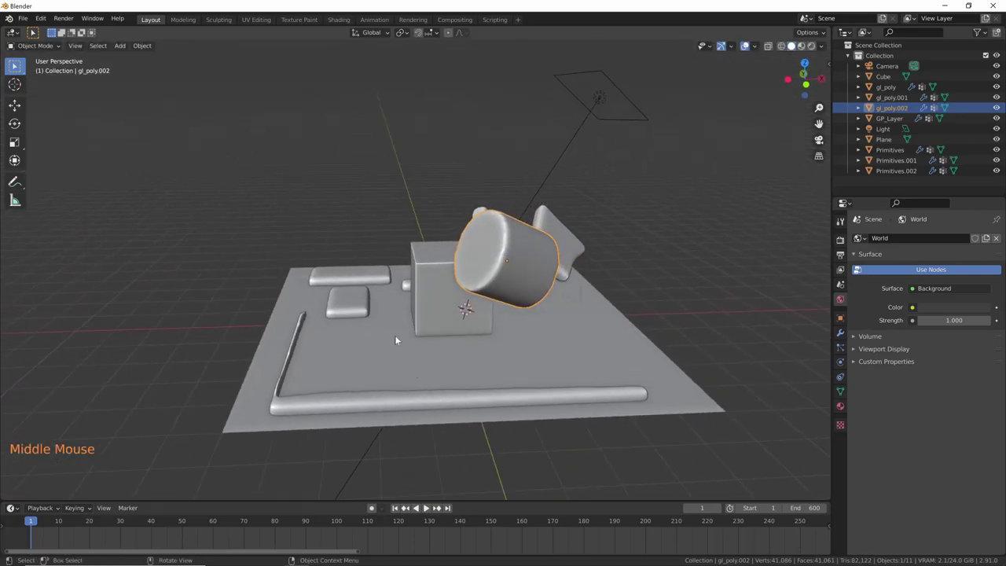
- Select the upper-left Primitives slab and begin solidifying it taller
left_click(379, 188)
middle_click(374, 356)
middle_click(465, 354)
key("ctrl+shift+v")
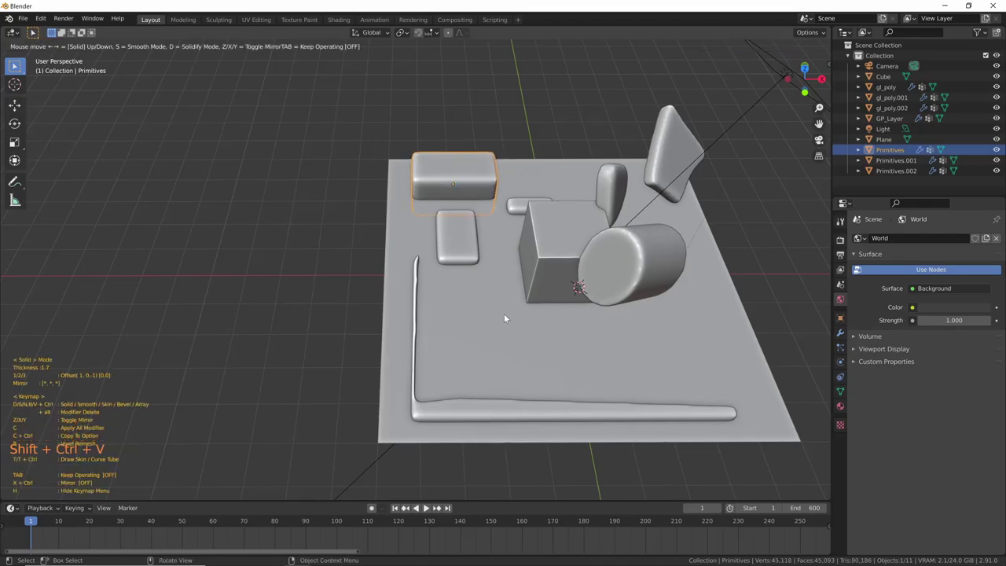
- Select the four-sided slab and thicken it with the modal solidify
middle_click(488, 354)
left_click(671, 150)
middle_click(655, 227)
middle_click(565, 307)
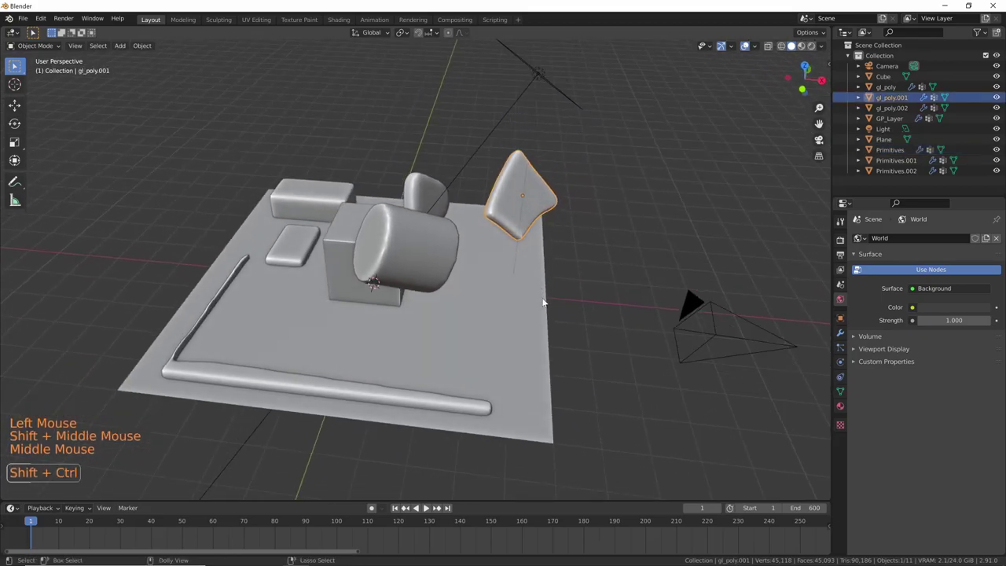
key("ctrl+shift+v")
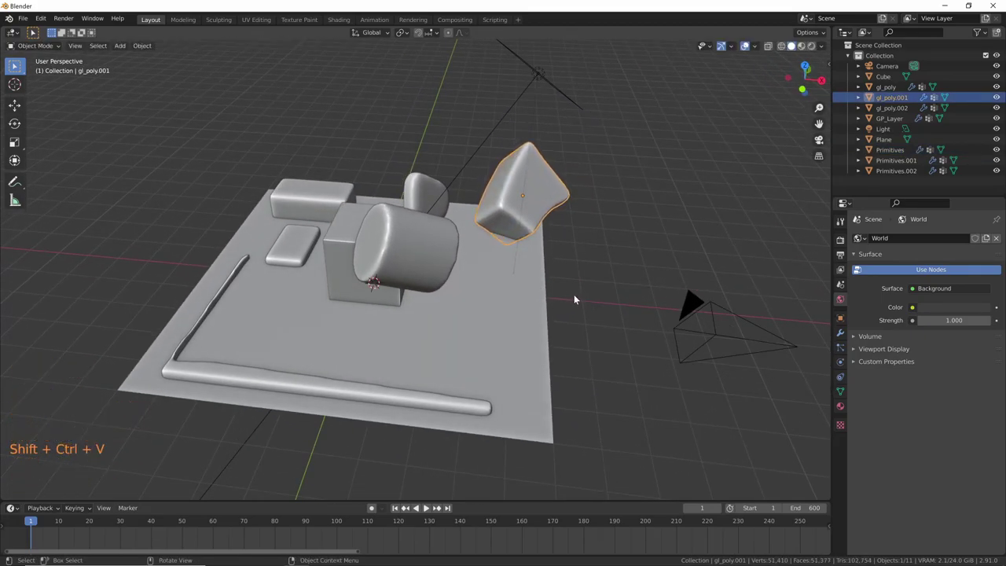
- Inspect the L-shaped rail, then select the small rounded pad Primitives.001 and start adjusting its thickness
left_click(508, 395)
middle_click(508, 395)
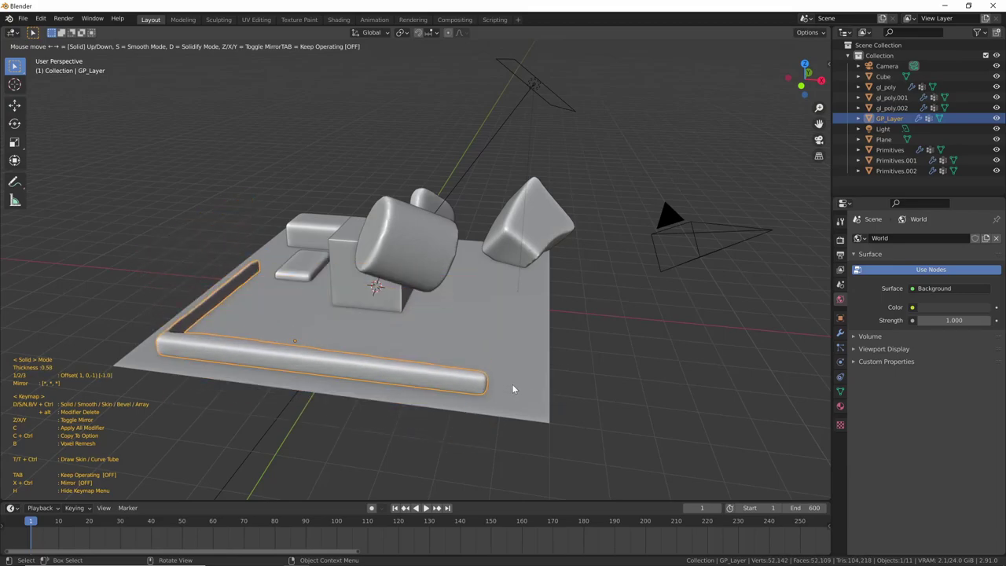
middle_click(527, 393)
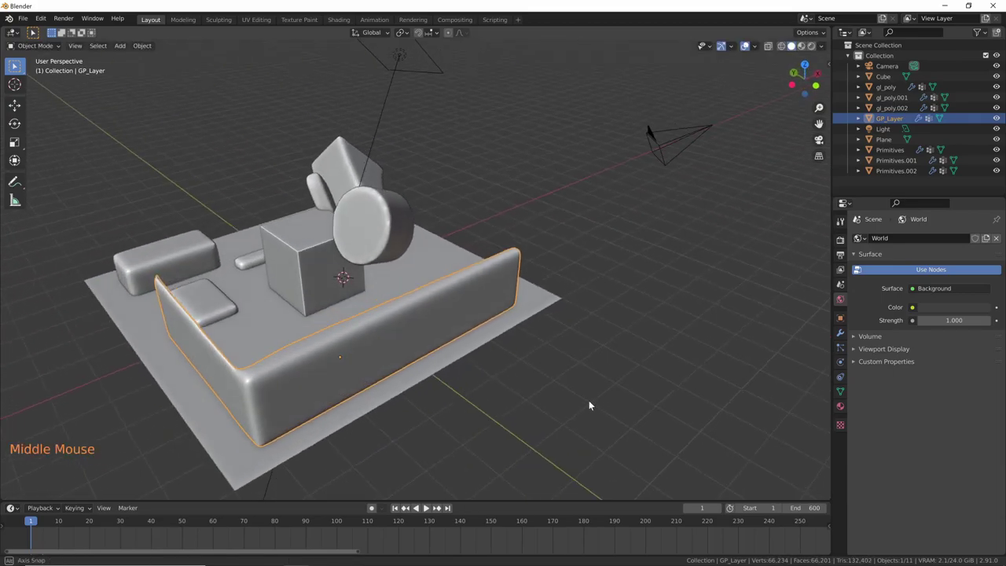
left_click(262, 256)
middle_click(307, 299)
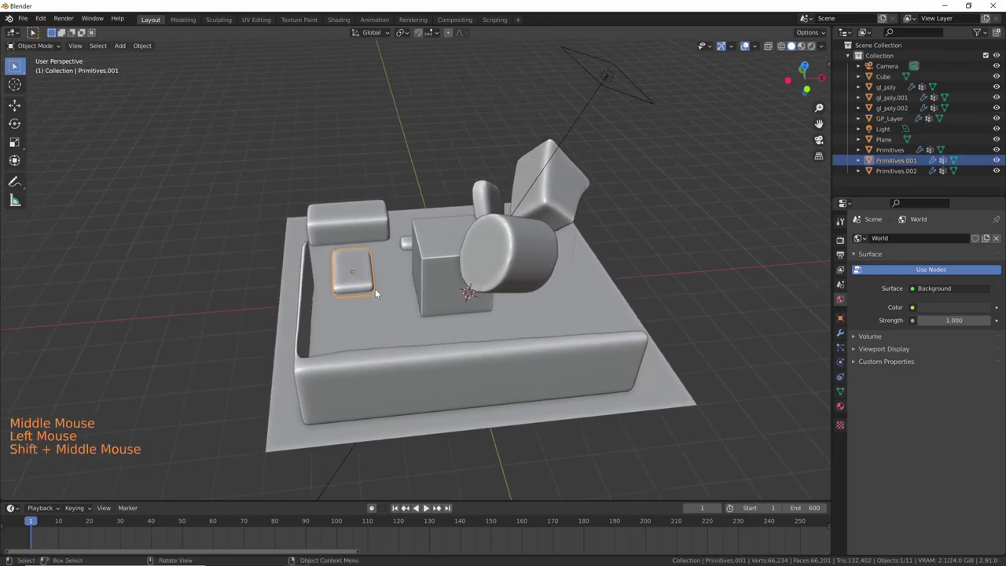
key("ctrl+shift+v")
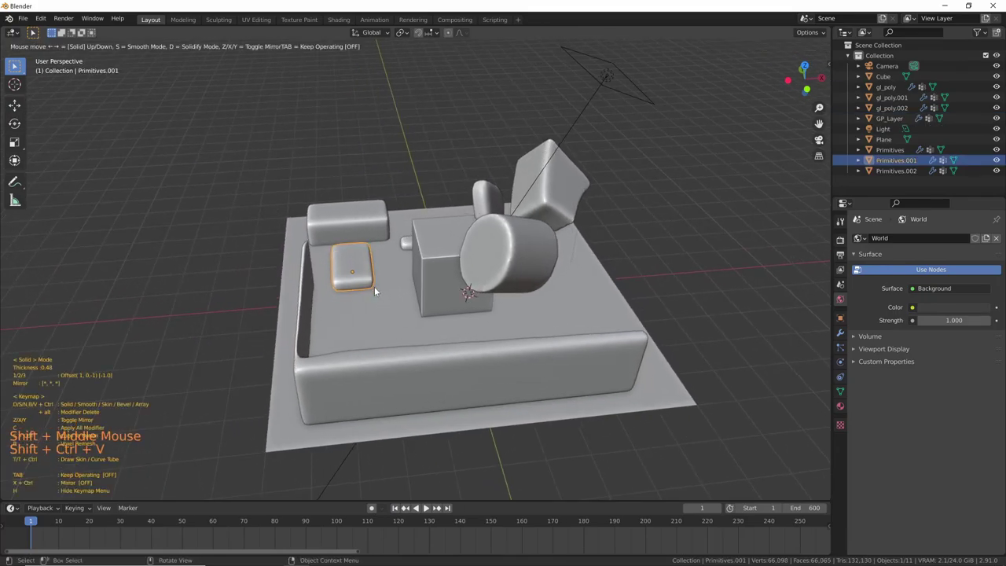
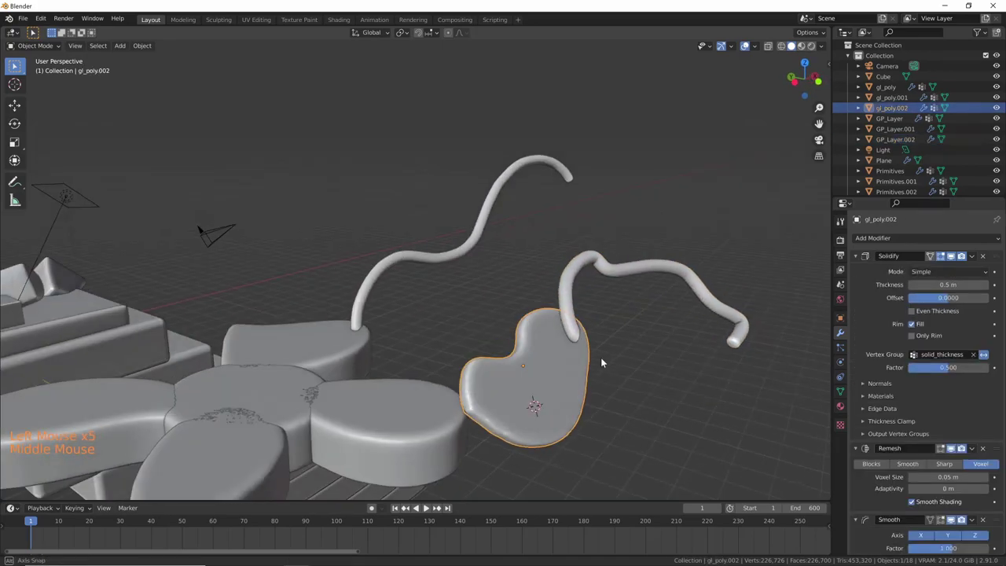
- Draw strand strokes from the G-Lasso Draw panel, converting them to curves GP_Layer.004 and GP_Layer.005
middle_click(606, 354)
left_click(740, 170)
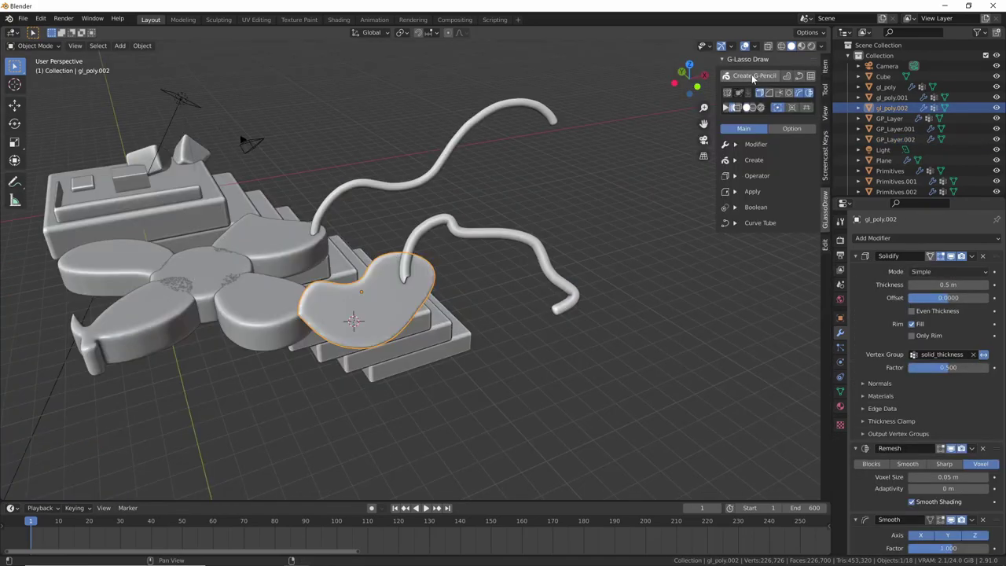
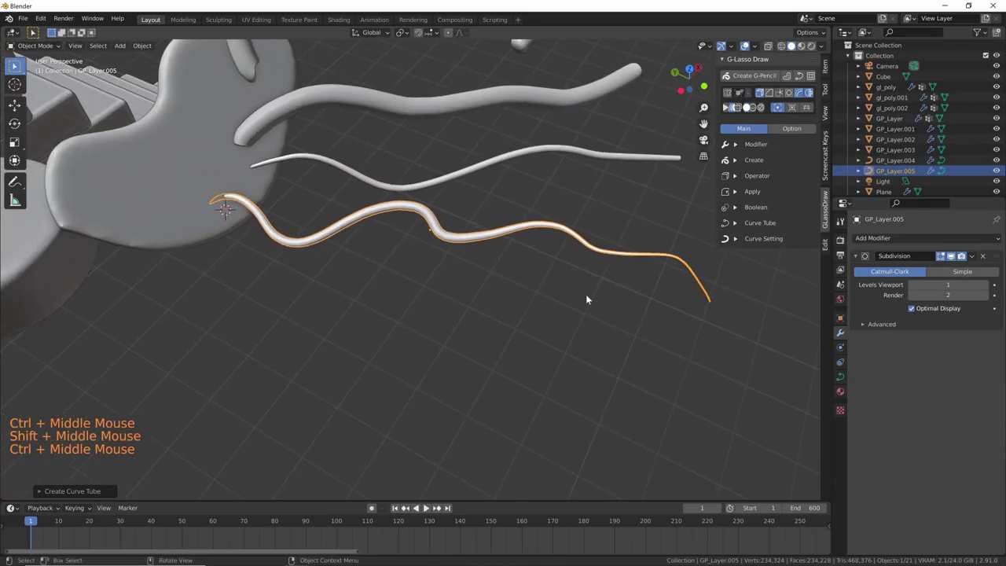
middle_click(598, 334)
middle_click(592, 290)
- Create a fresh GPencil object and enter Draw mode for two more strands
key("shift+v")
key("f")
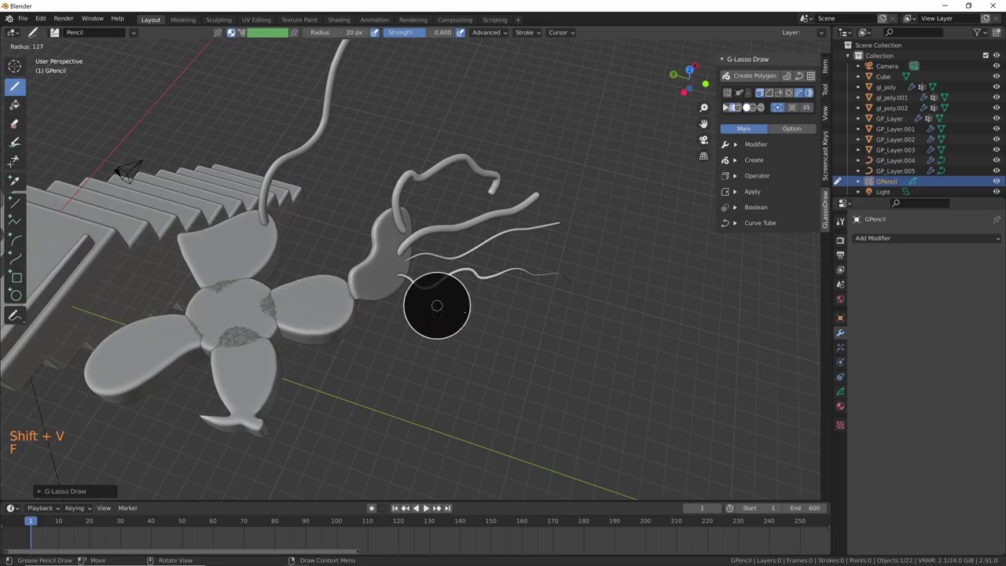
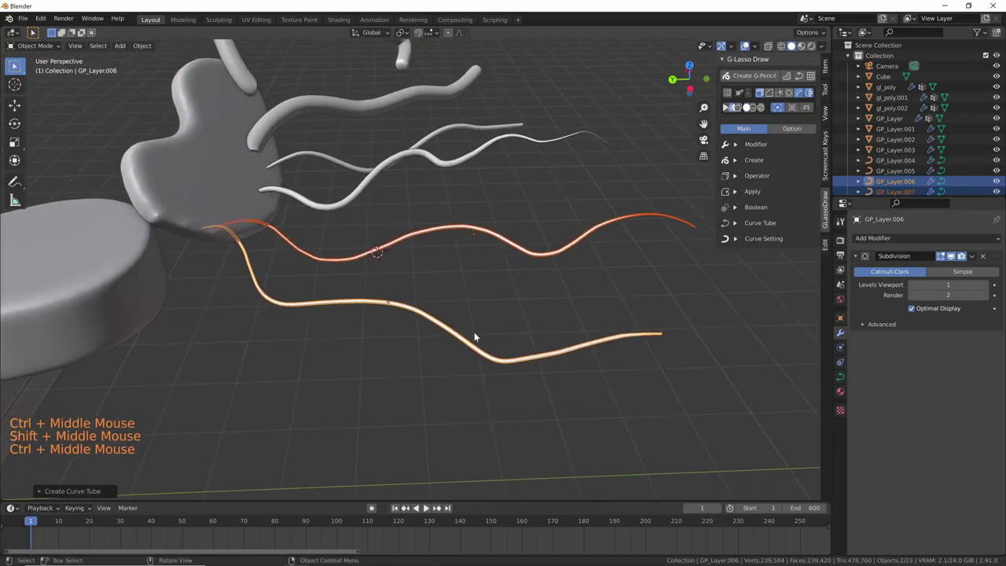
- Give the wavy strands Skin thickness with Subdivision so GP_Layer.005–007 become rounded tubes
middle_click(504, 350)
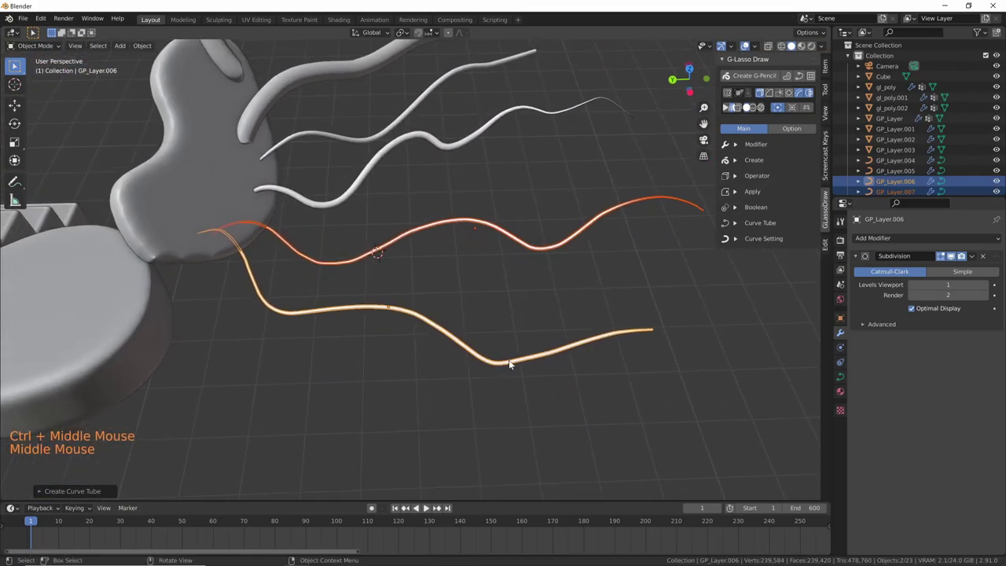
key("ctrl+shift+v")
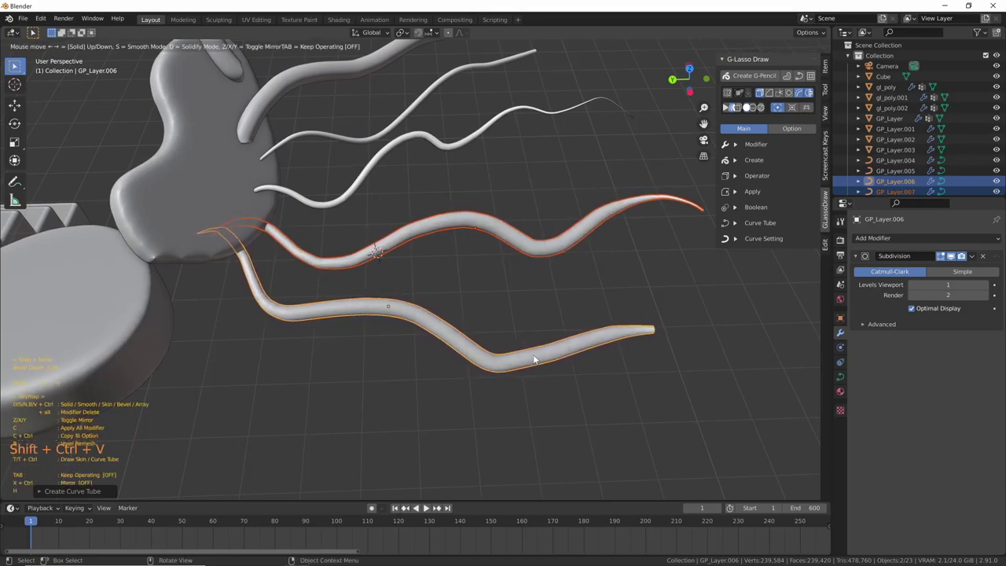
middle_click(606, 359)
middle_click(587, 314)
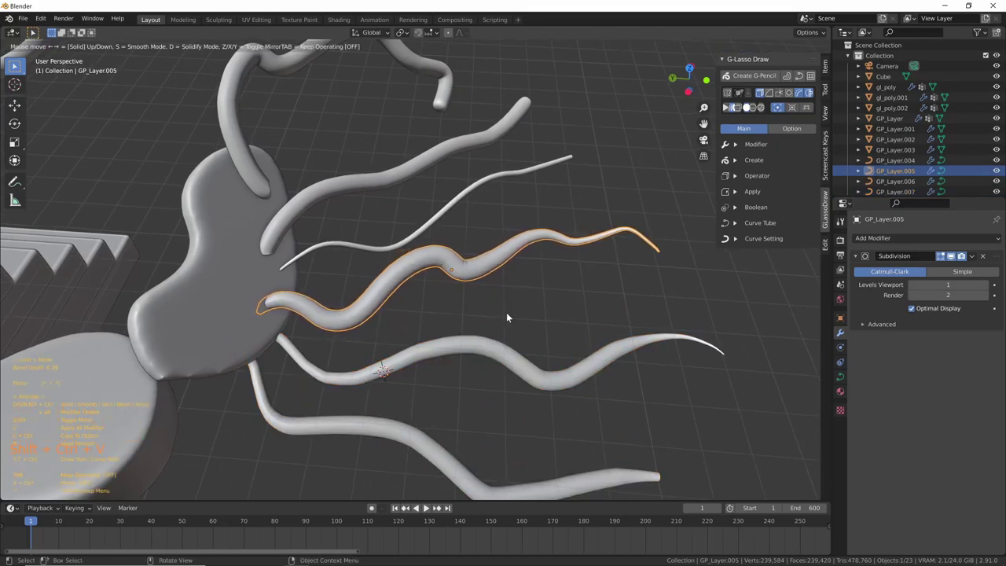
middle_click(574, 340)
middle_click(591, 322)
middle_click(529, 361)
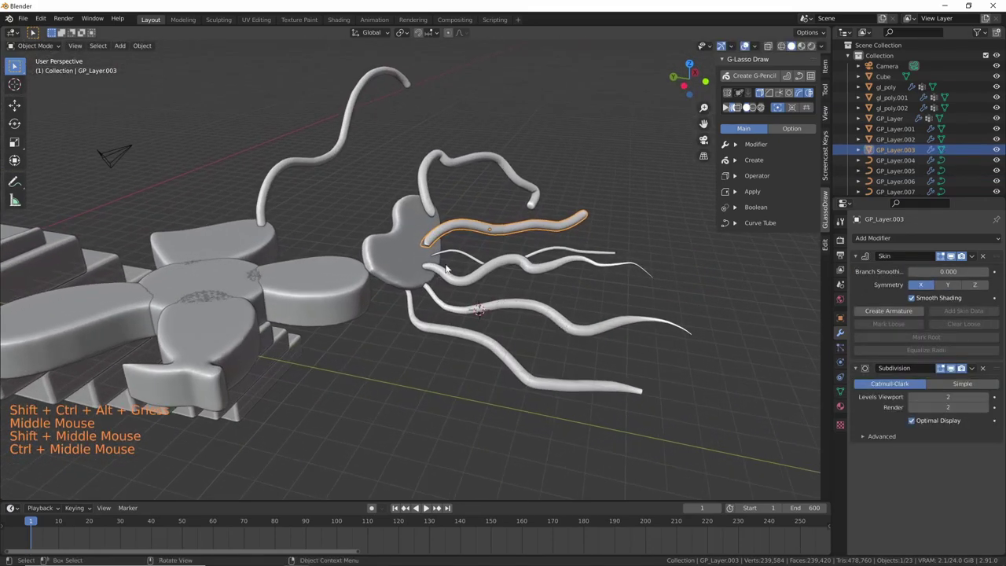
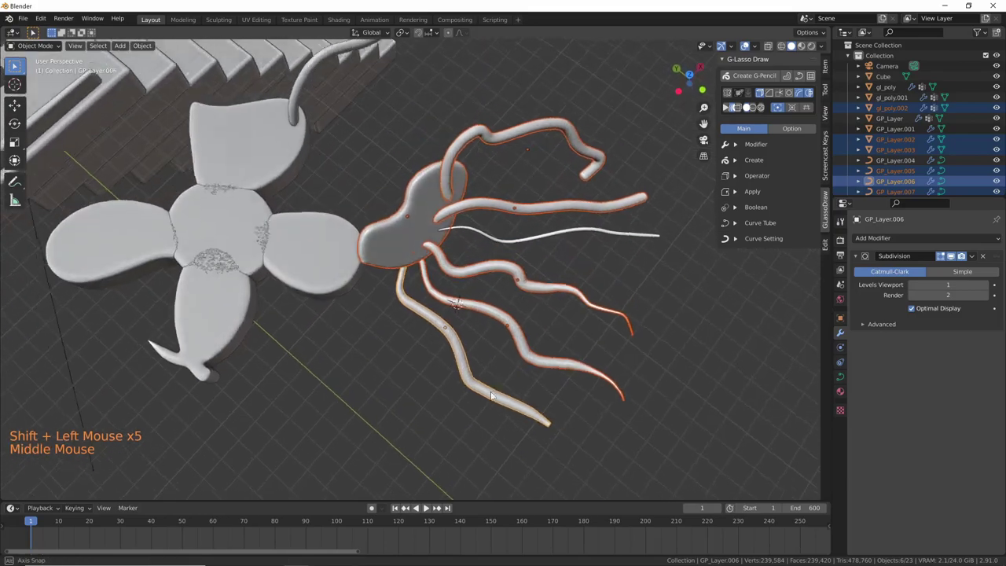
- Orbit the view around the blob and its selected tentacle tubes
middle_click(524, 381)
- Join the blob and its tentacle tubes into one mesh, GP_Layer.006, and inspect the jagged joins
left_click(813, 78)
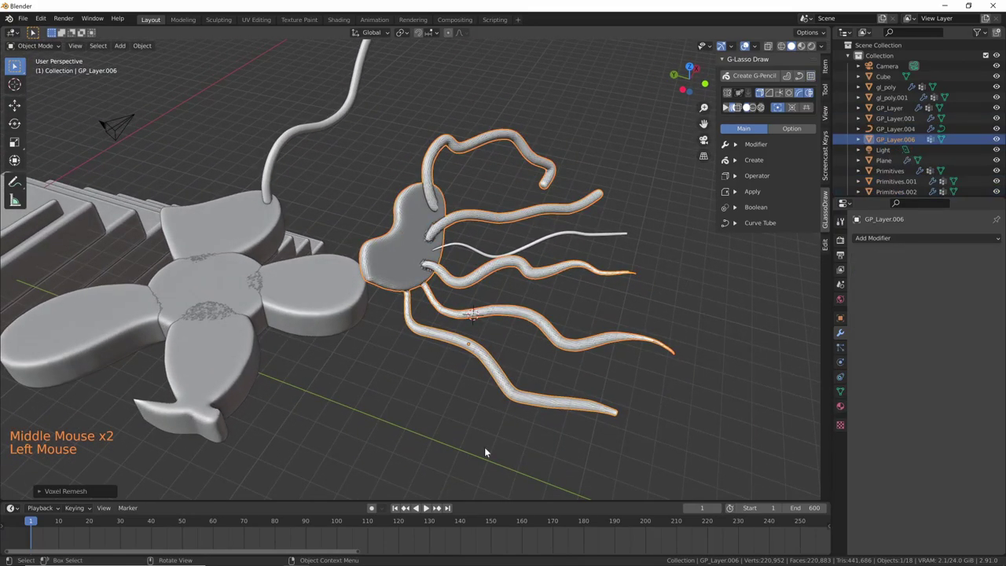
middle_click(504, 344)
middle_click(455, 366)
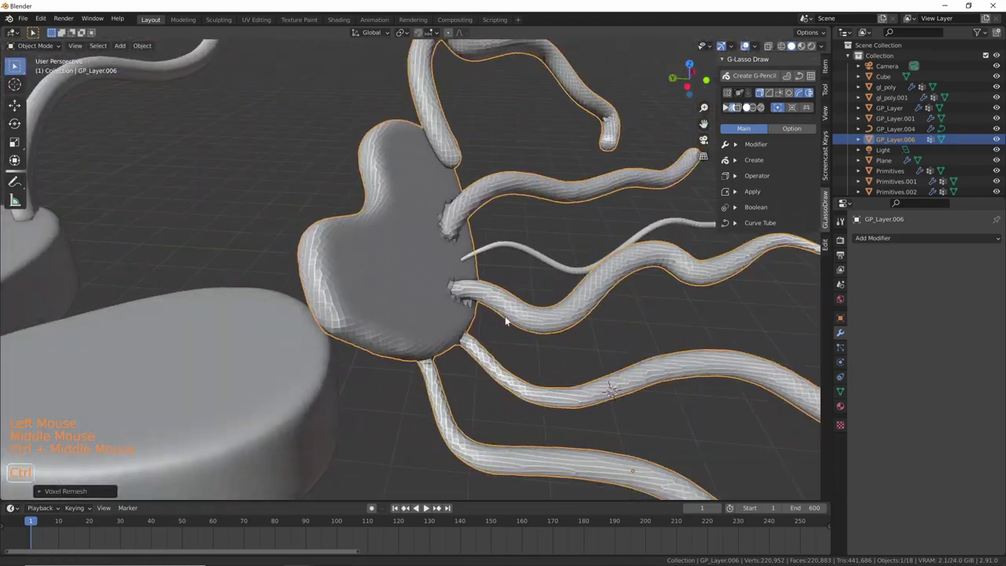
middle_click(513, 321)
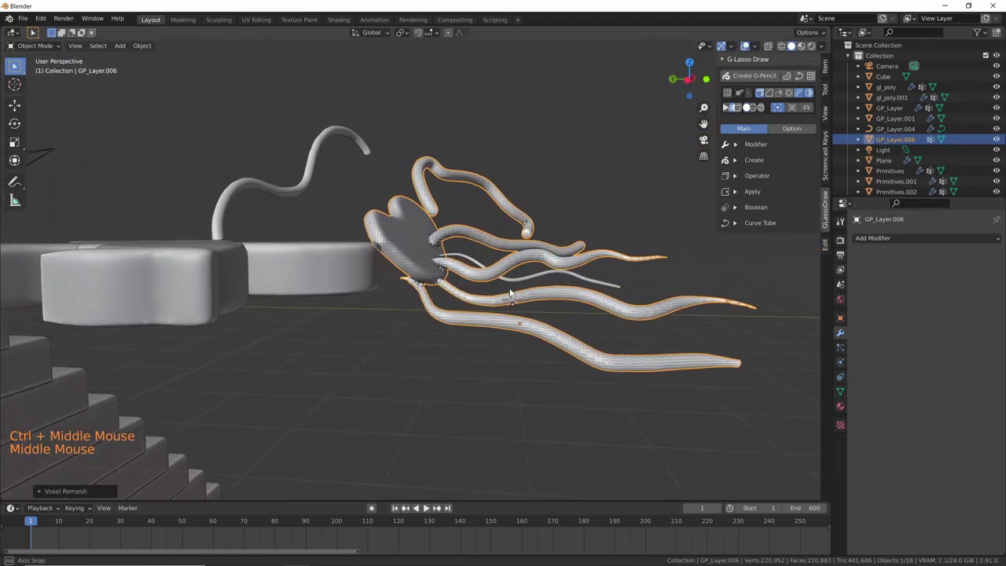
middle_click(462, 332)
middle_click(505, 314)
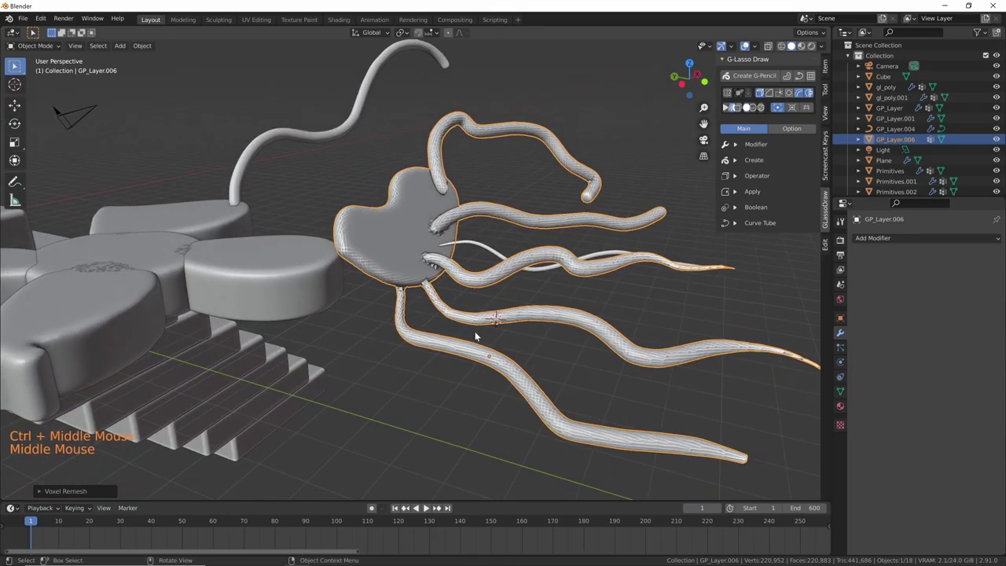
- Add a Smooth modifier with Repeat about 93 so the tentacles blend into the blob
key("ctrl+shift+v")
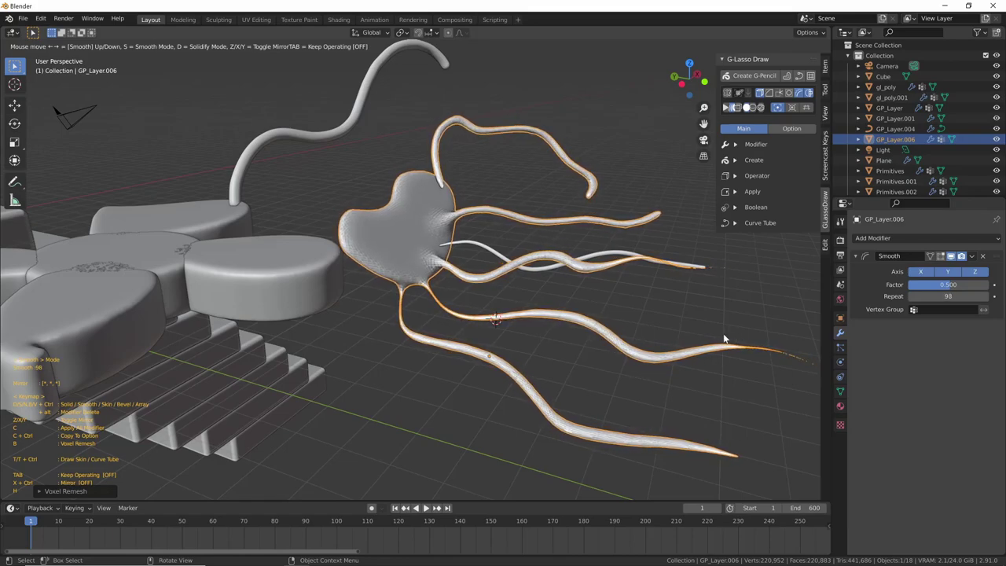
middle_click(679, 362)
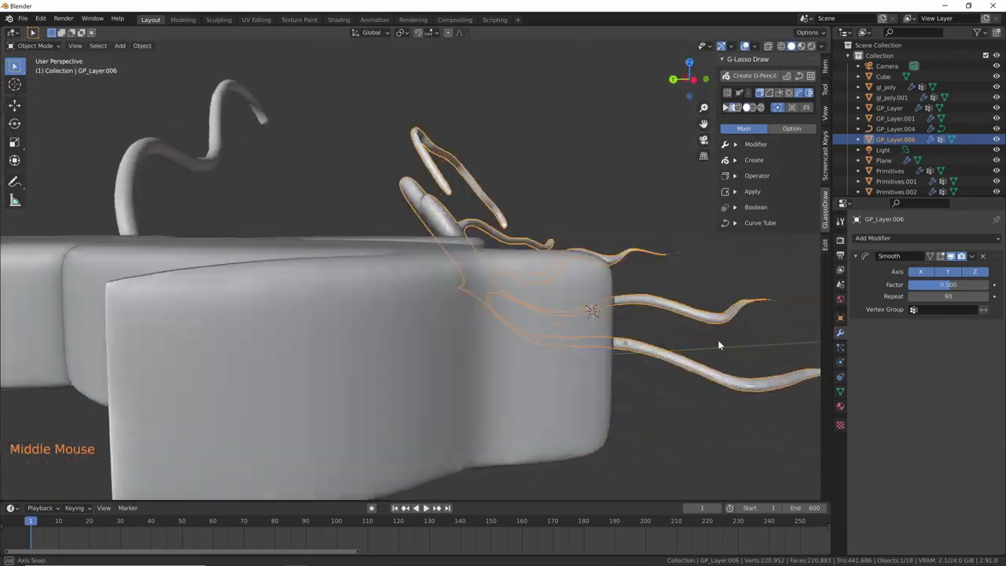
middle_click(634, 396)
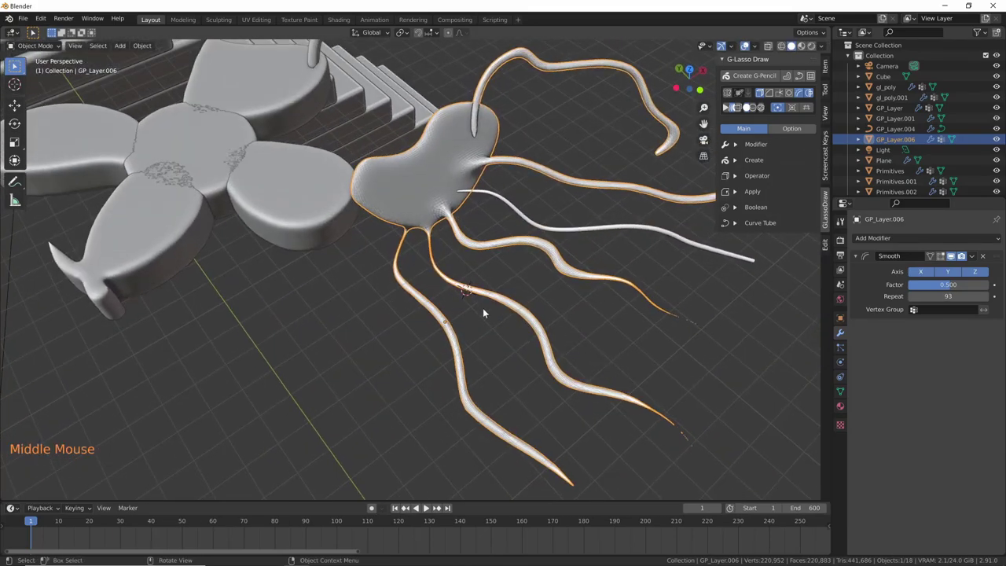
middle_click(491, 311)
middle_click(653, 341)
middle_click(694, 356)
- Select the flower petals and adjust their solidify thickness
left_click(538, 276)
left_click(391, 309)
double_click(387, 183)
key("ctrl+shift+v")
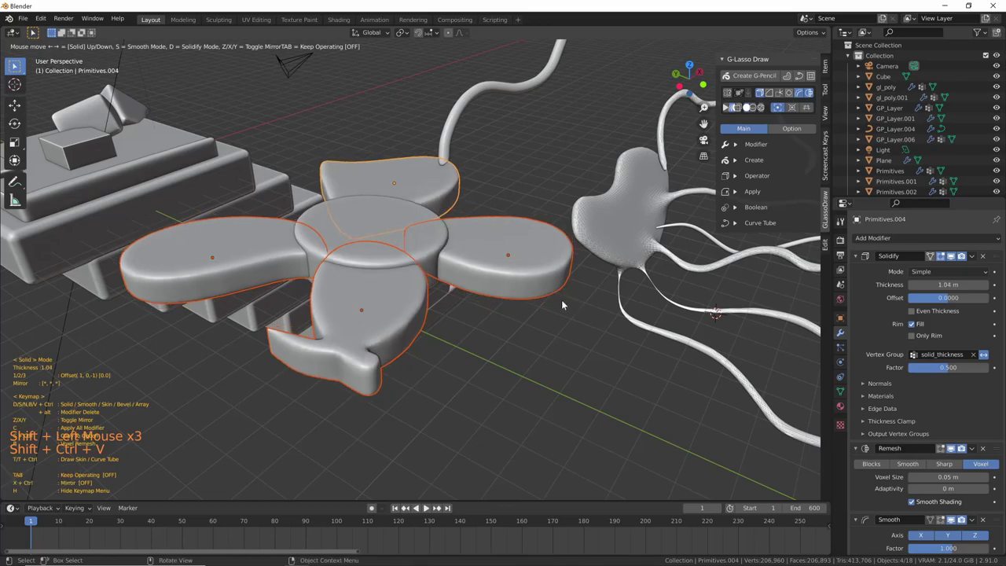
middle_click(527, 309)
- Lift the right-hand petal upward along Z and confirm its new height
left_click(528, 310)
key("g")
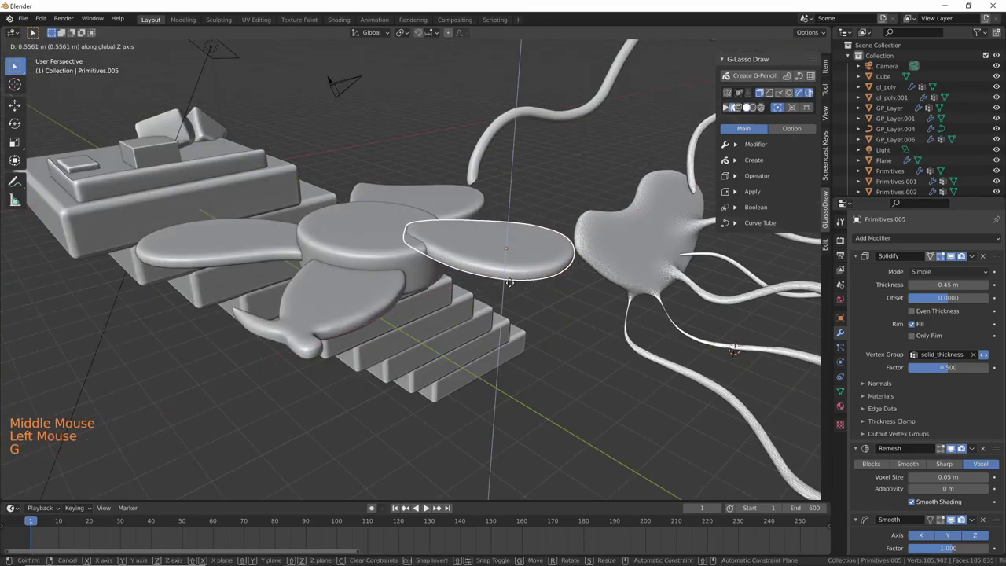
middle_click(526, 301)
middle_click(438, 272)
left_click(438, 272)
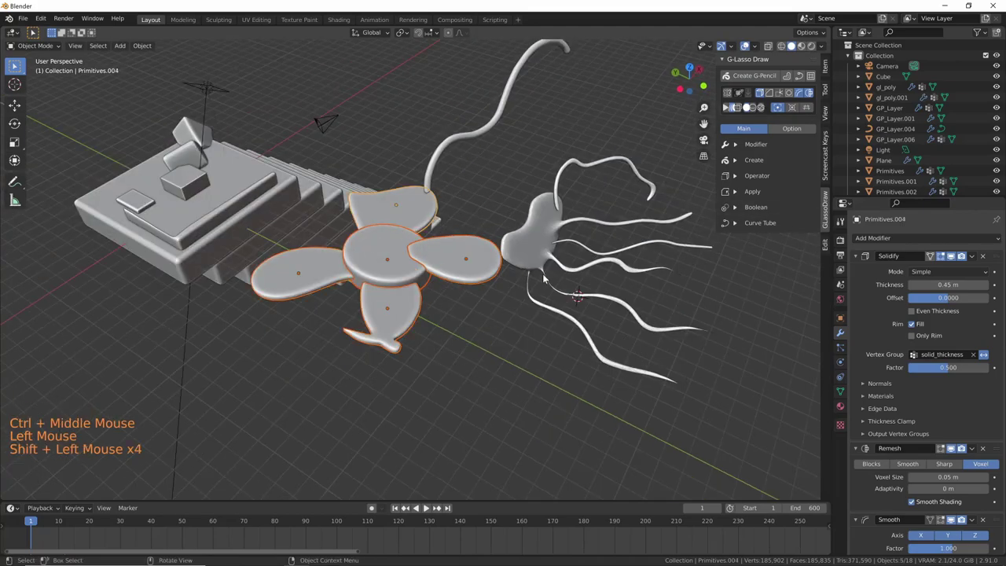
- Join and remesh the petals and centre into one flower, then smooth it with Repeat 61
left_click(815, 77)
middle_click(488, 410)
middle_click(507, 385)
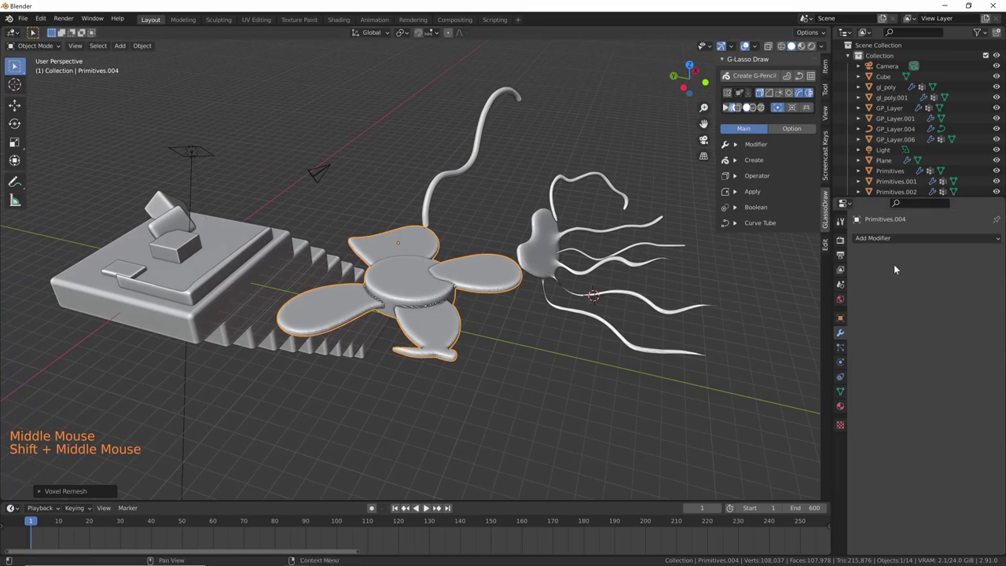
key("ctrl+shift+v")
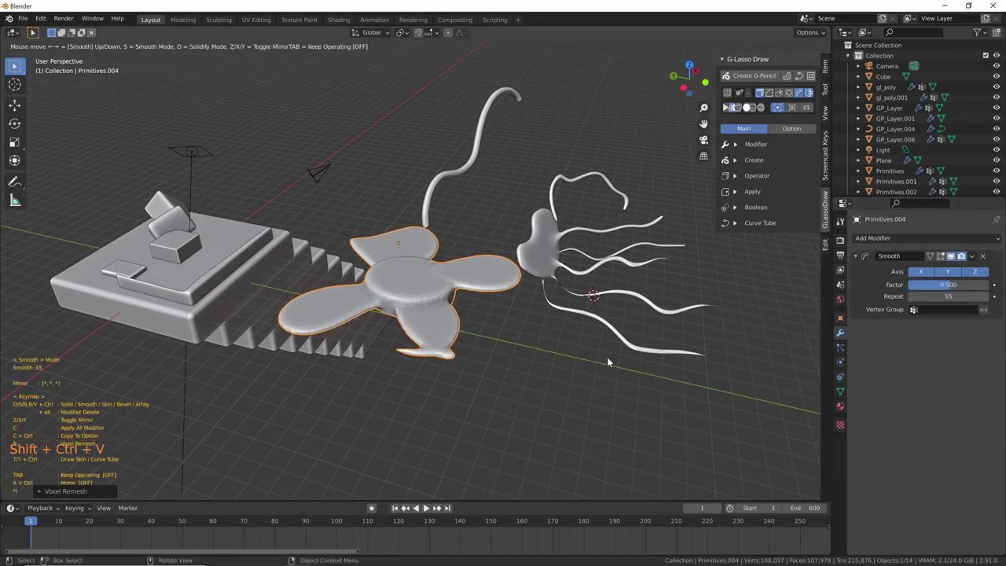
middle_click(560, 394)
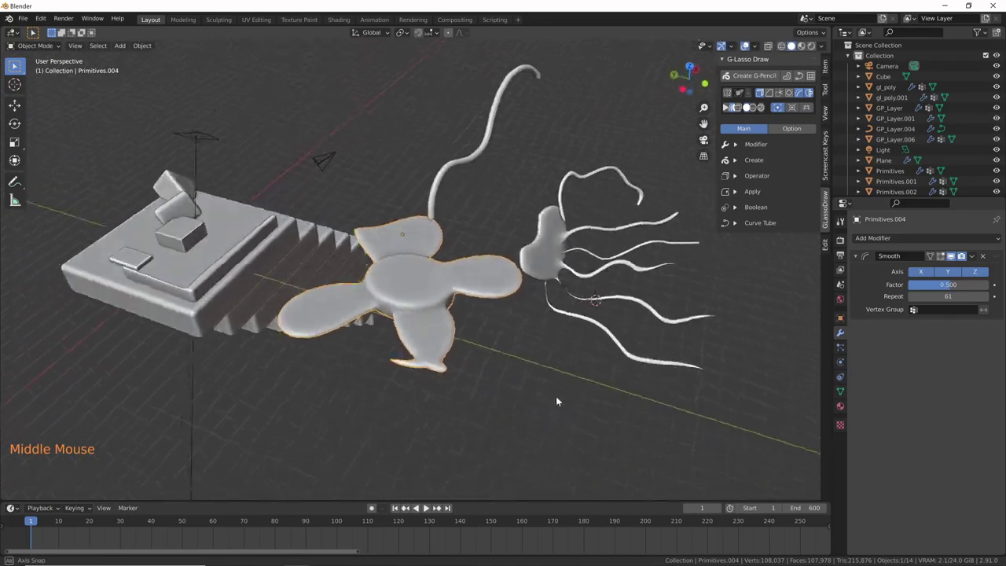
middle_click(559, 353)
middle_click(564, 352)
middle_click(564, 324)
middle_click(544, 331)
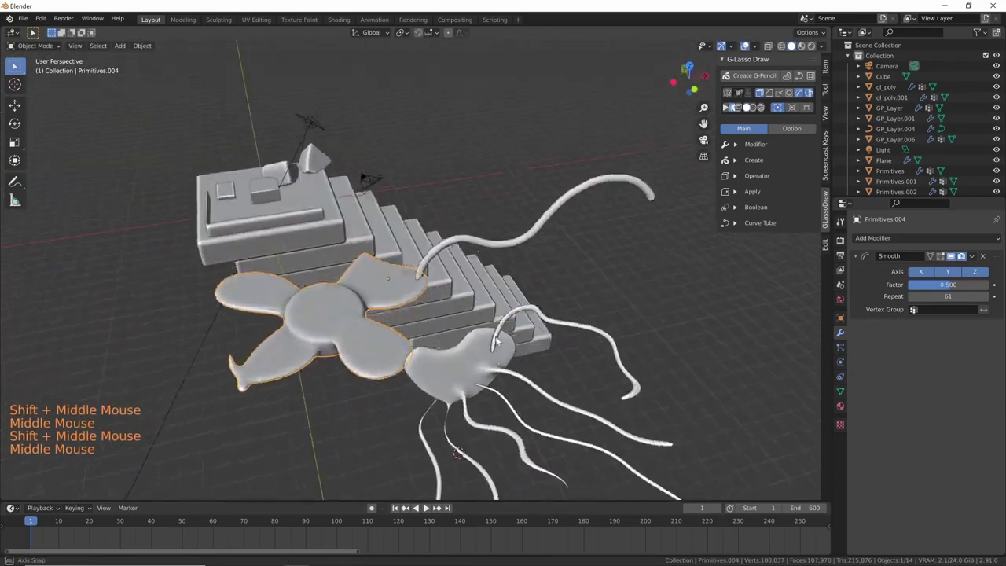
middle_click(510, 327)
middle_click(546, 307)
middle_click(601, 298)
middle_click(425, 374)
middle_click(490, 325)
middle_click(552, 279)
middle_click(584, 324)
- Adjust the angled pieces' thickness and merge the two angled pieces into one object
key("g")
left_click(424, 242)
left_click(481, 241)
key("ctrl+shift+v")
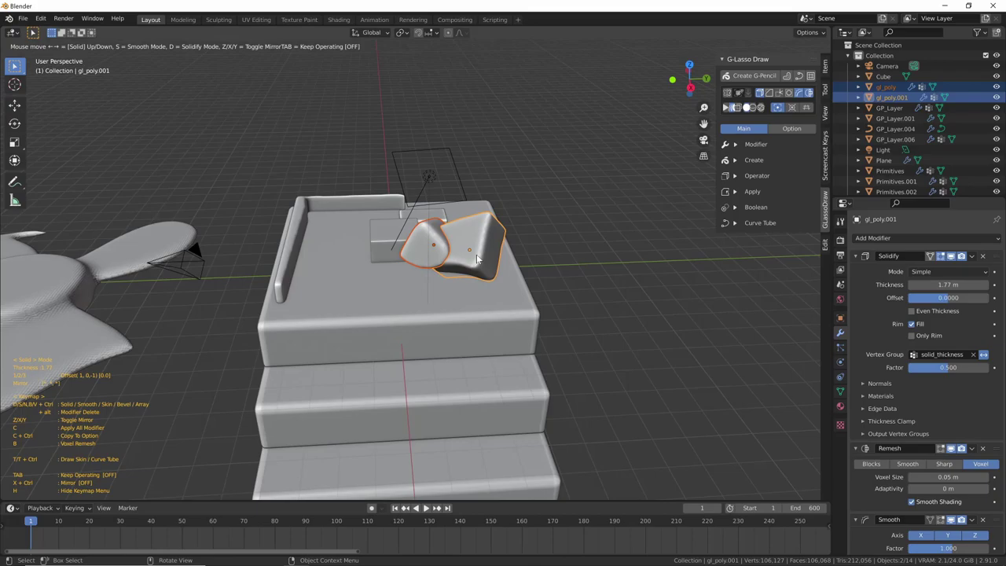
middle_click(478, 272)
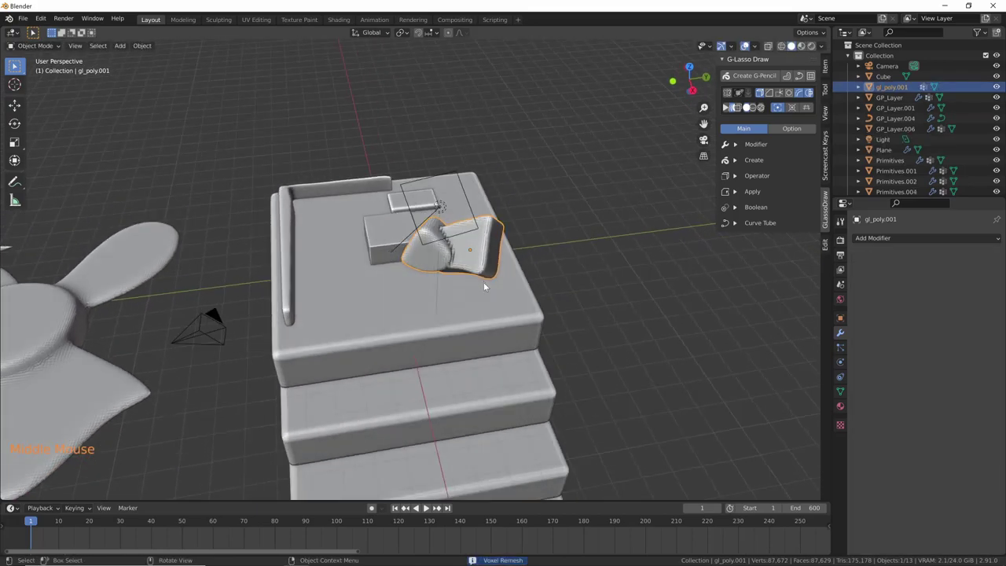
middle_click(521, 276)
middle_click(493, 301)
- Bake the modifiers into the three-block Primitives.003 and move it beside the slab
key("shift+d")
left_click(471, 232)
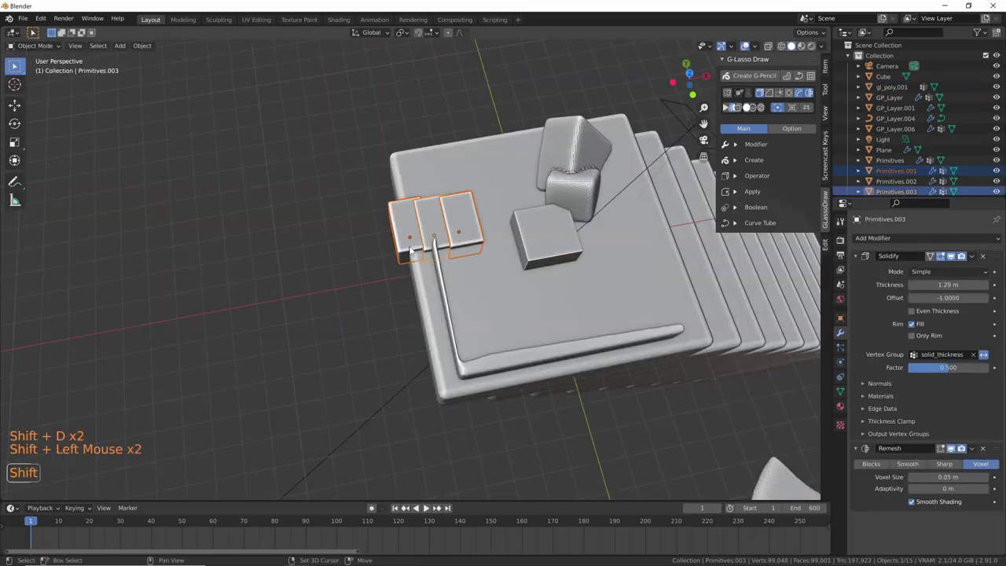
middle_click(487, 296)
key("ctrl+shift+v")
middle_click(500, 273)
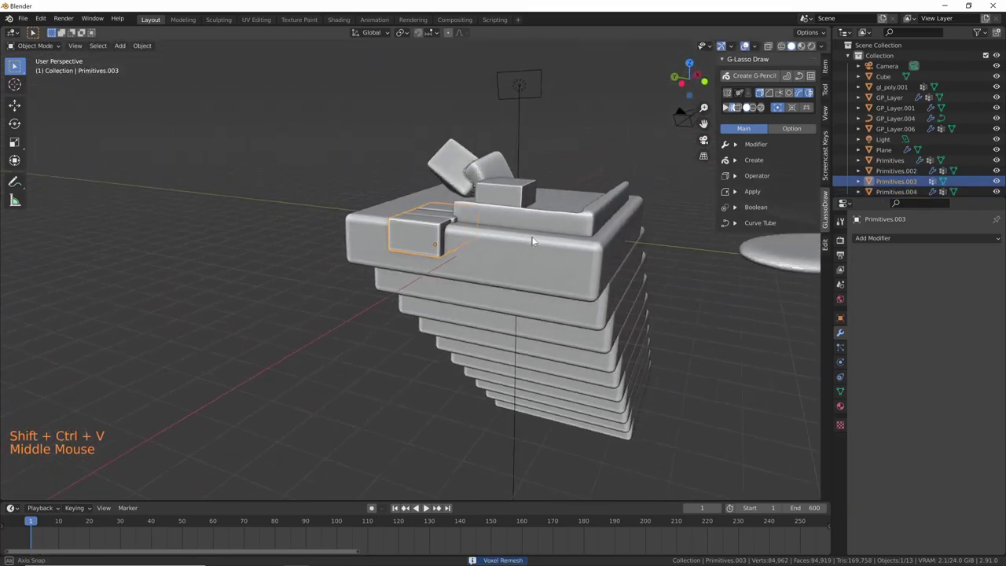
key("g")
- From top view, draw a new boolean cutter that notches the three-block piece
middle_click(422, 286)
middle_click(488, 296)
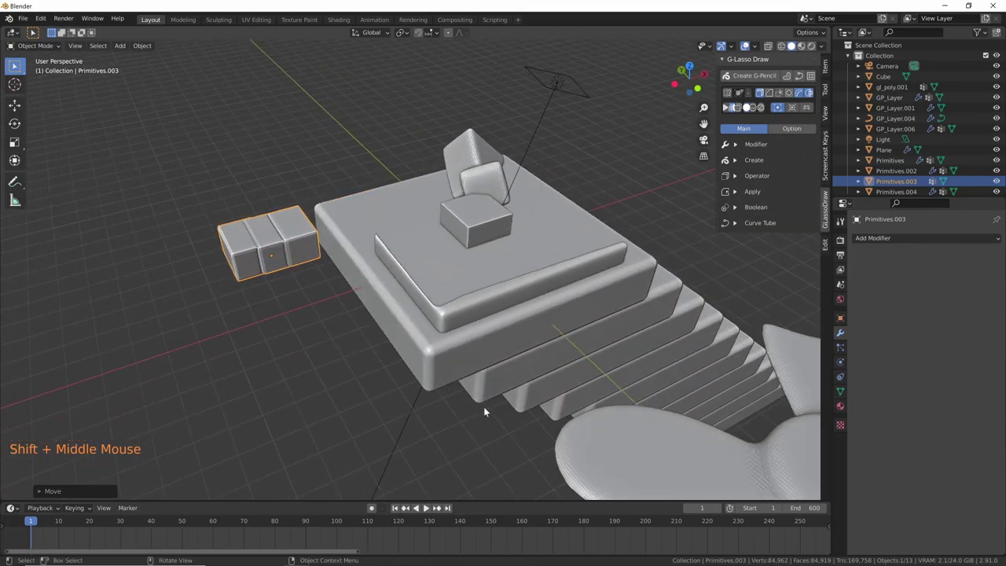
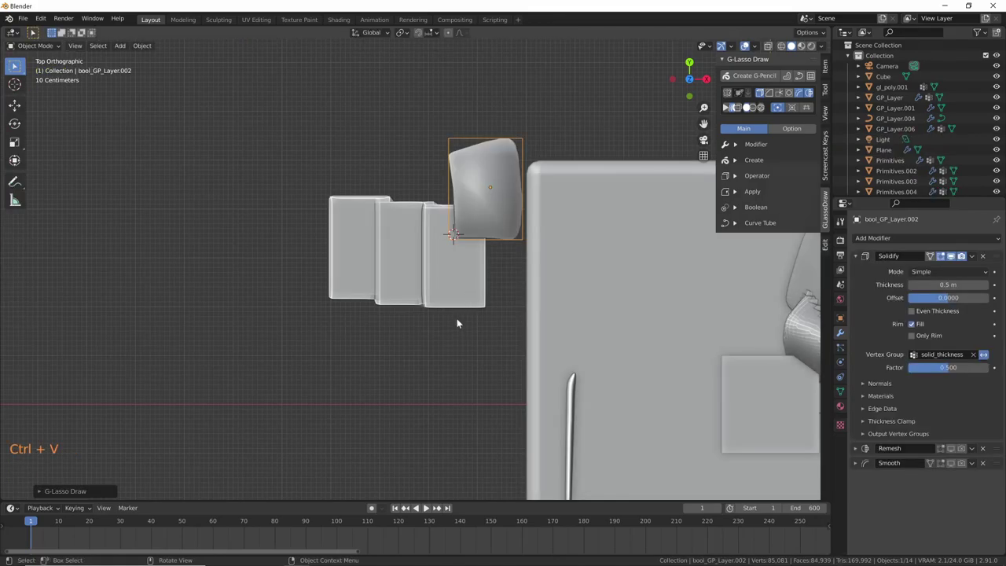
key("KP_7")
middle_click(540, 346)
middle_click(699, 318)
key("KP_Decimal")
middle_click(568, 367)
middle_click(587, 336)
middle_click(513, 332)
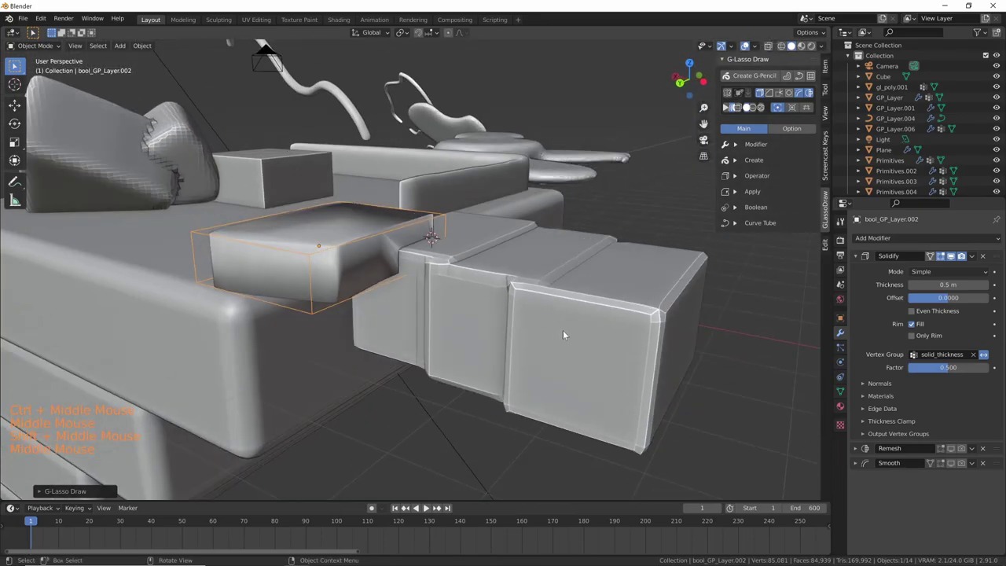
- Inspect the notch, then replace everything with a fresh default scene via File > New
middle_click(583, 366)
middle_click(584, 387)
left_click(507, 275)
middle_click(570, 319)
middle_click(635, 322)
middle_click(595, 341)
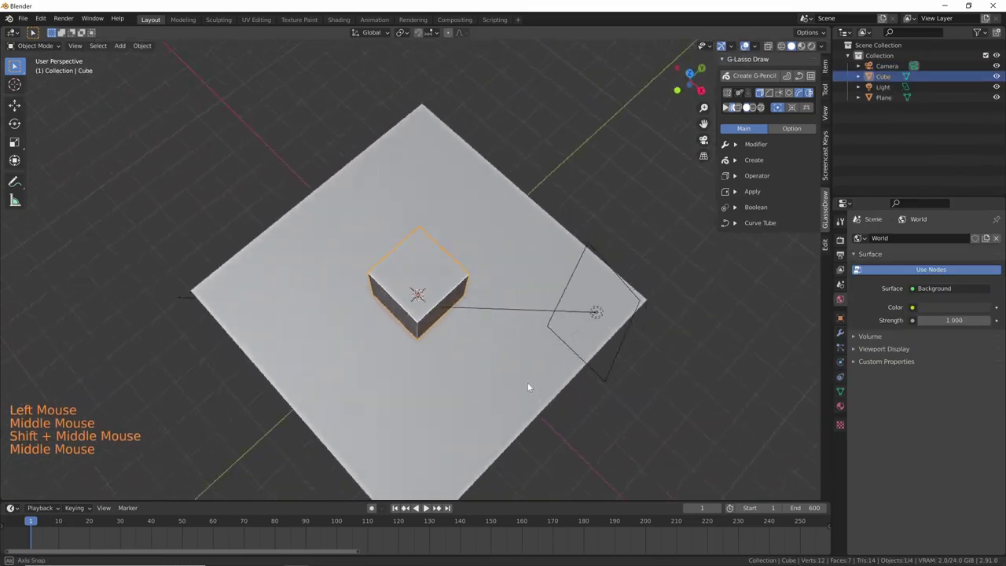
- Orbit around the default cube to choose the side for the blob-shaped cutter
middle_click(443, 376)
middle_click(490, 328)
middle_click(475, 341)
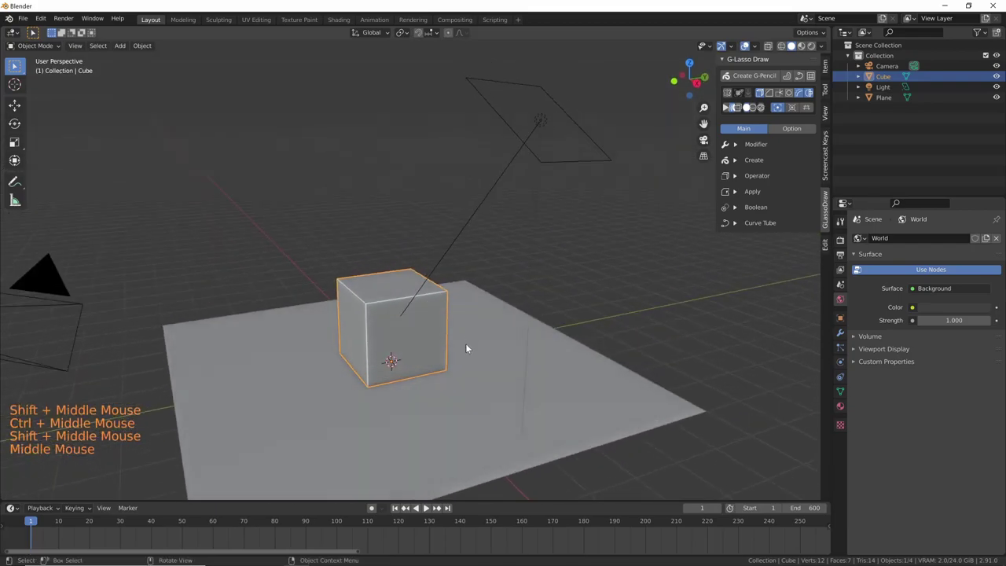
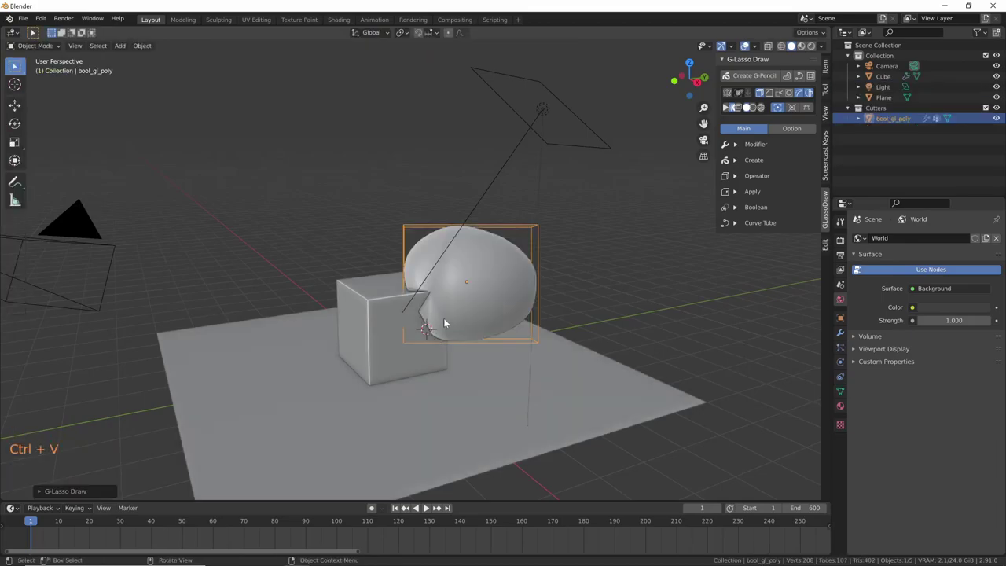
- Give the cube a Boolean with bool_gl_poly and switch it to Union
middle_click(428, 320)
left_click(403, 352)
middle_click(434, 371)
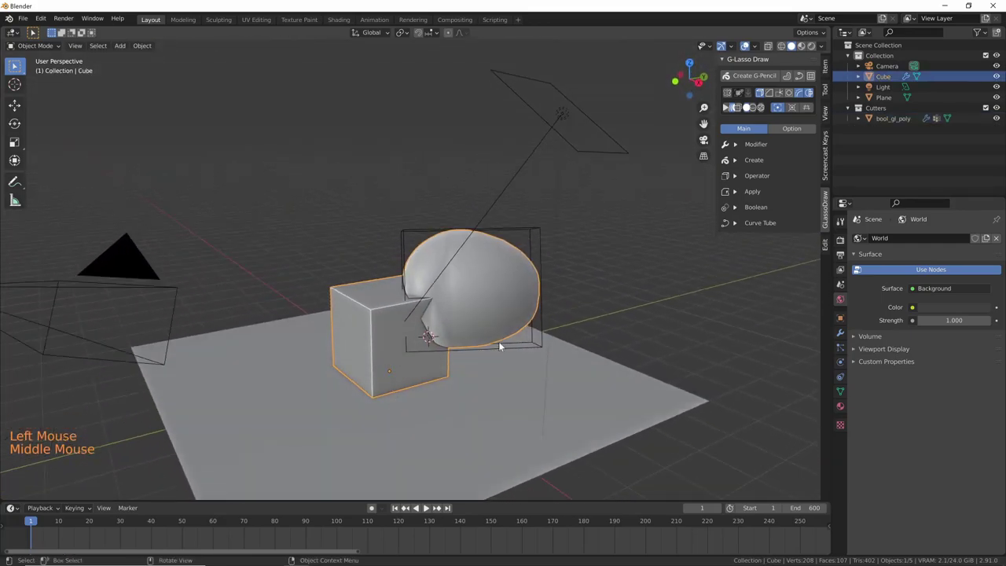
left_click(842, 332)
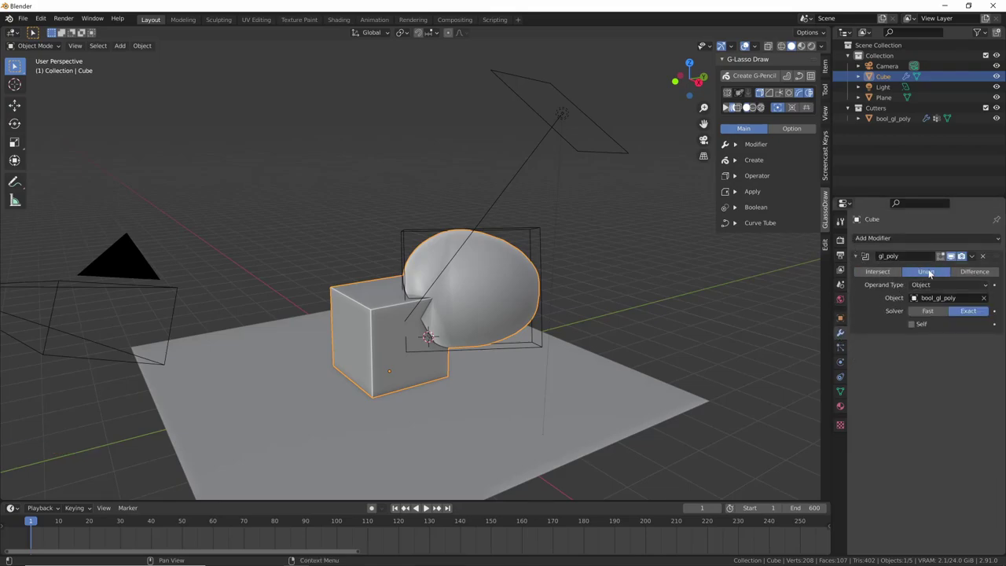
left_click(390, 339)
- Apply the union so the blob is permanently fused into the cube's mesh
middle_click(392, 375)
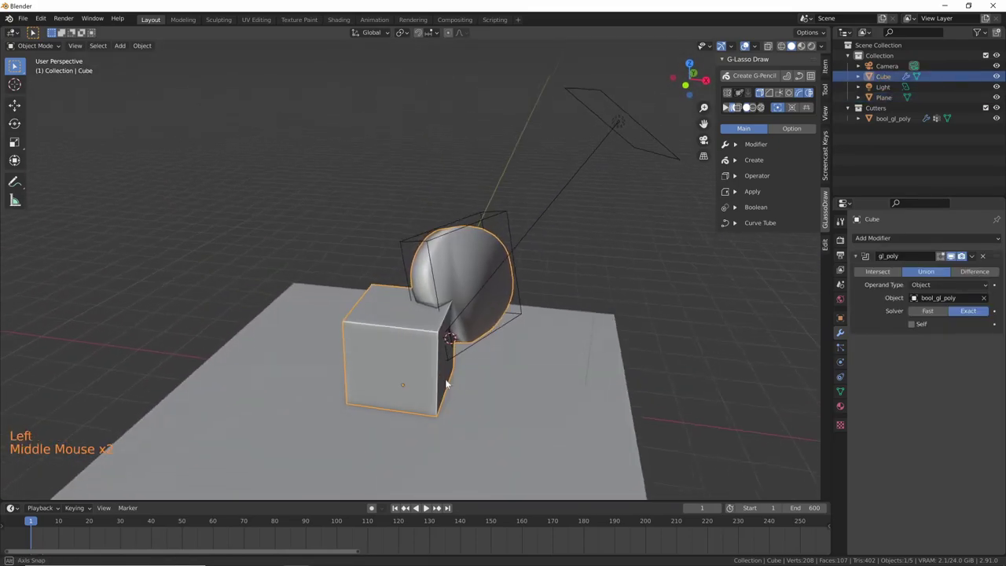
middle_click(419, 370)
key("ctrl+shift+v")
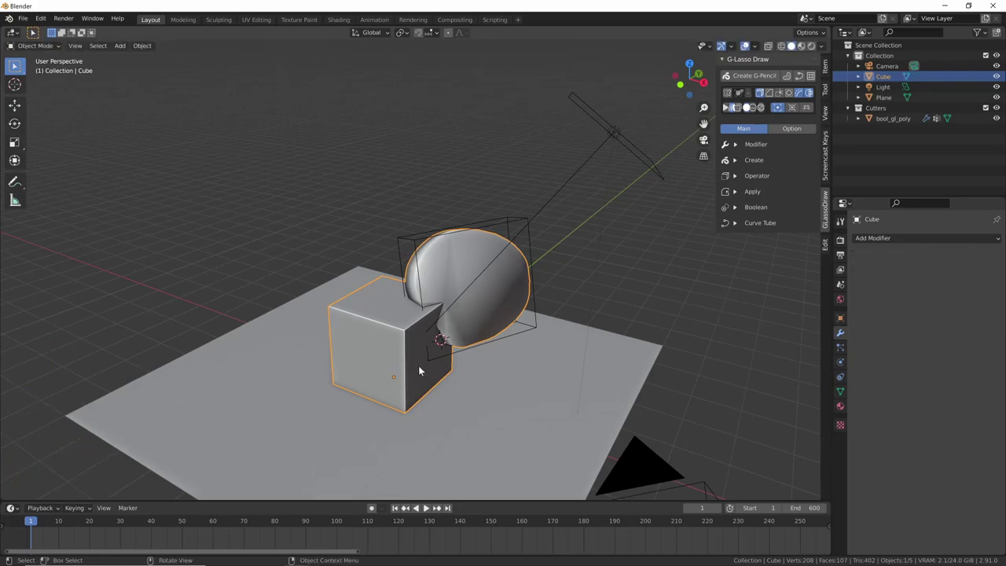
middle_click(425, 370)
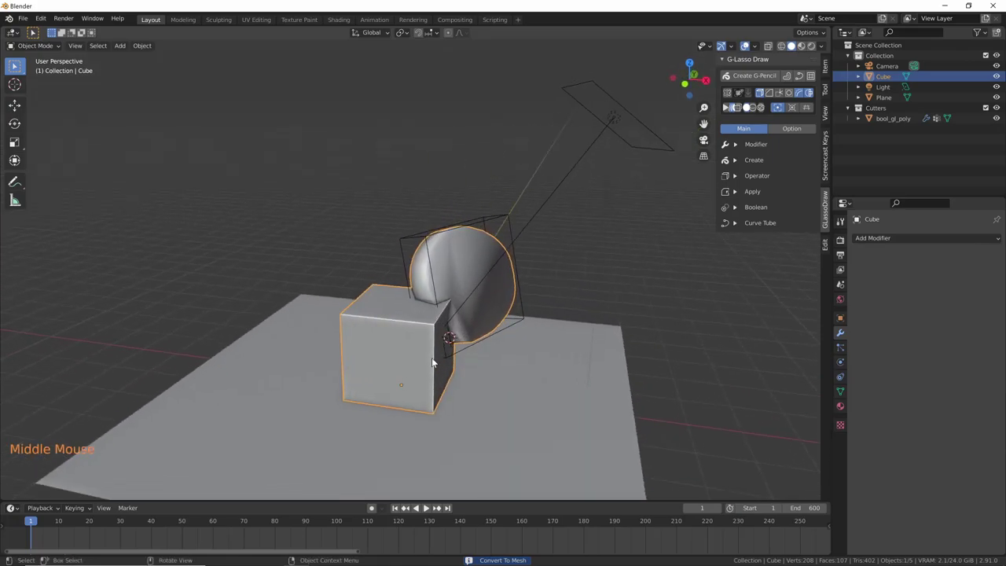
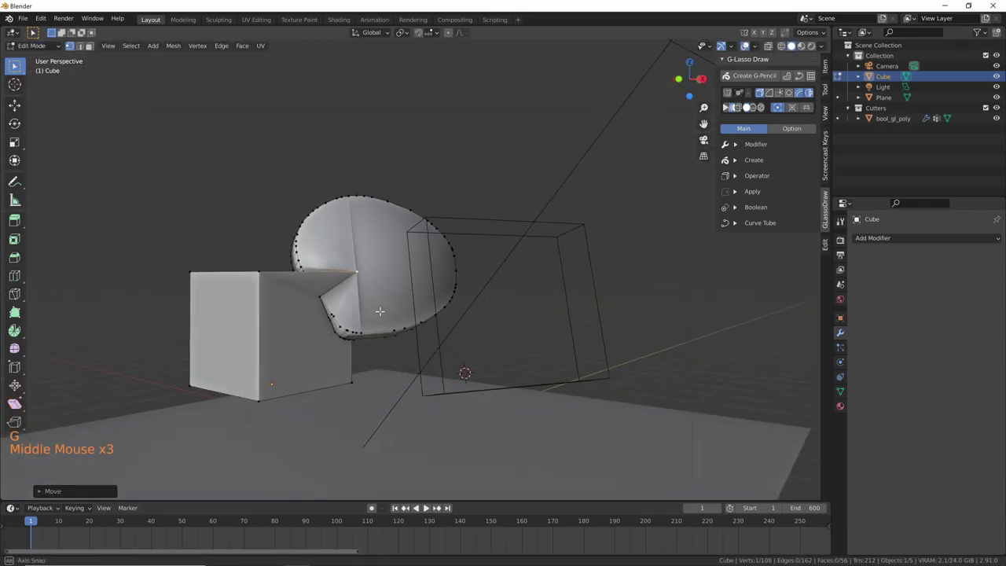
- In Object Mode, voxel-remesh the fused cube-and-blob into one dense mesh of about 5,000 vertices
key("Tab")
middle_click(410, 348)
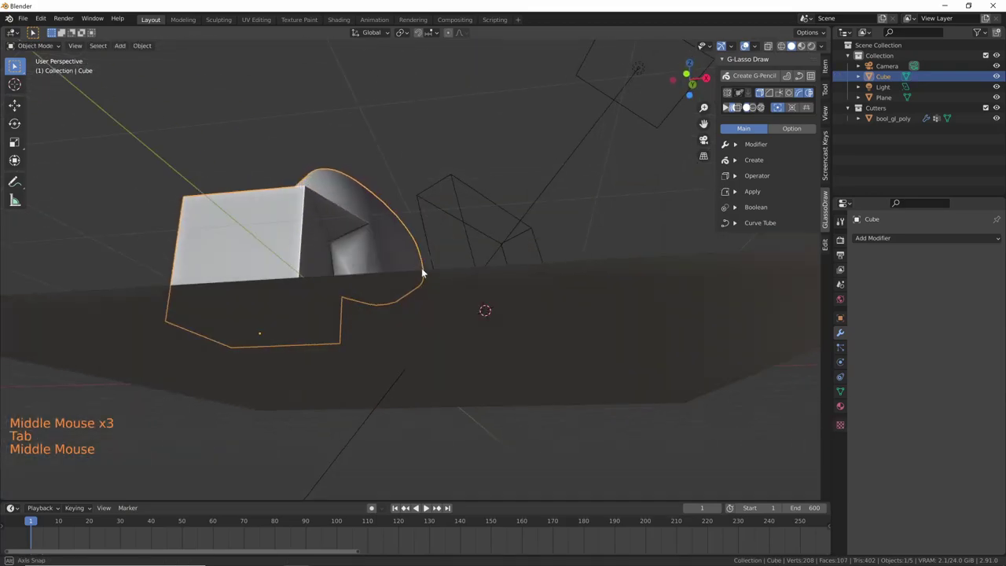
middle_click(443, 344)
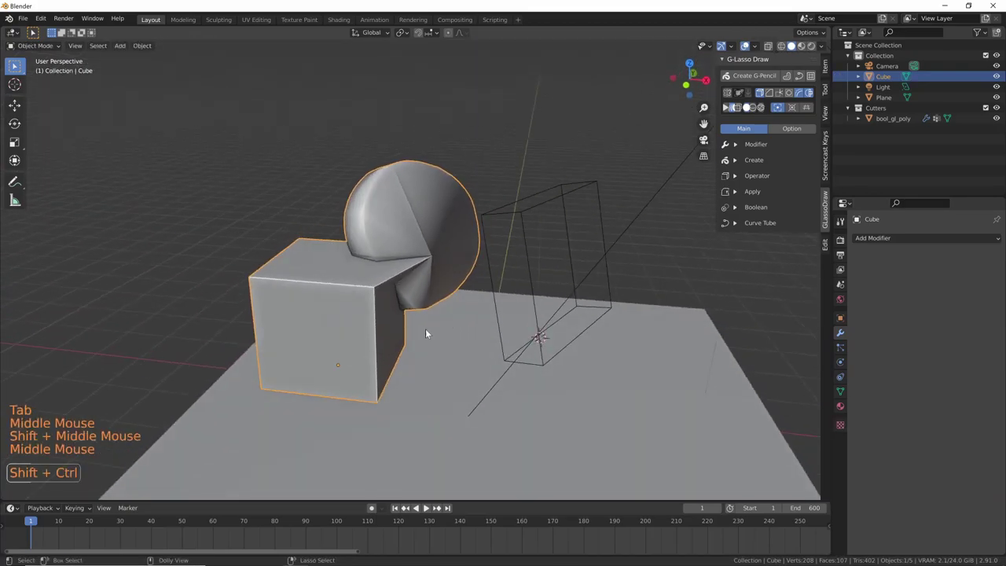
key("ctrl+shift+v")
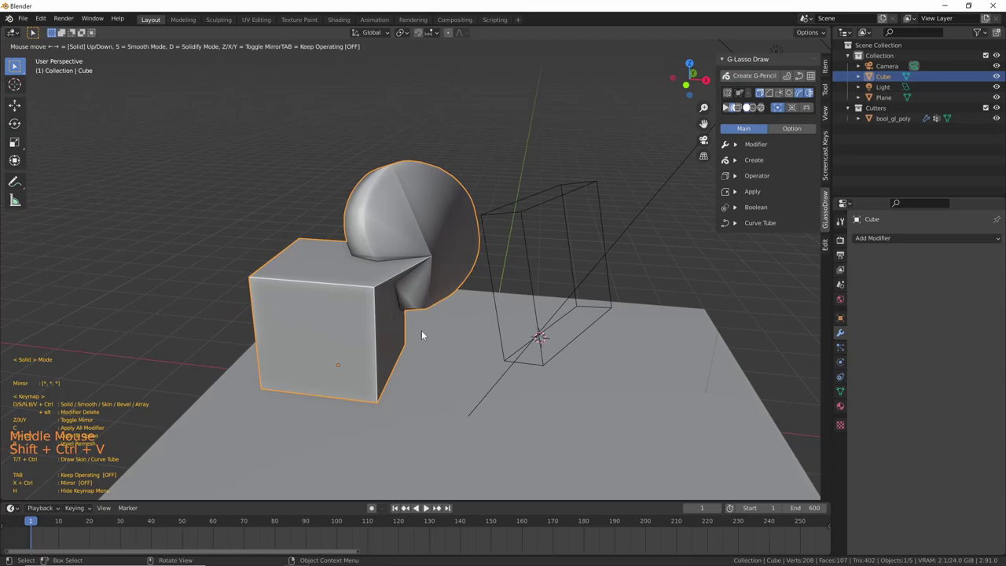
middle_click(440, 335)
middle_click(415, 342)
middle_click(504, 341)
key("KP_7")
middle_click(553, 336)
middle_click(552, 340)
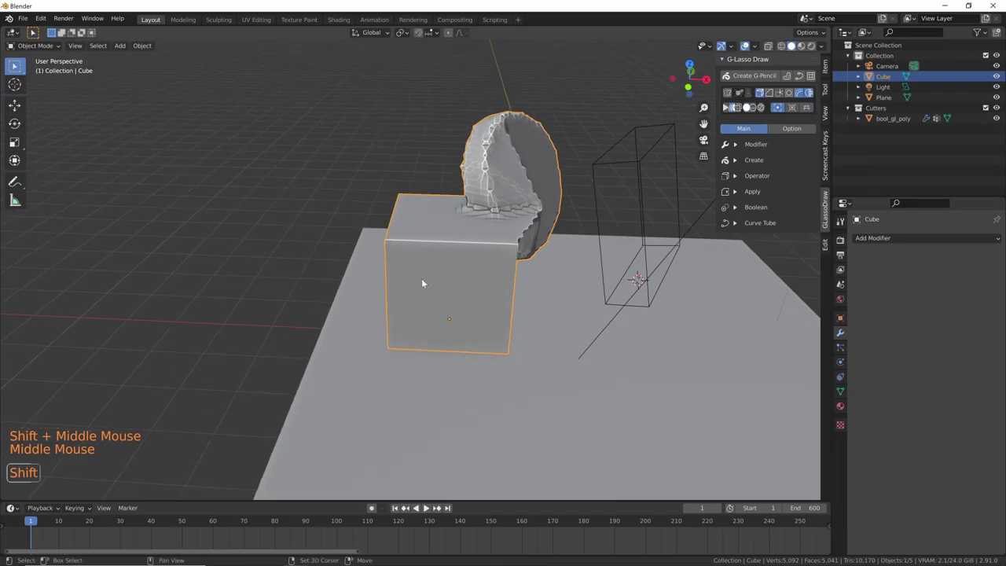
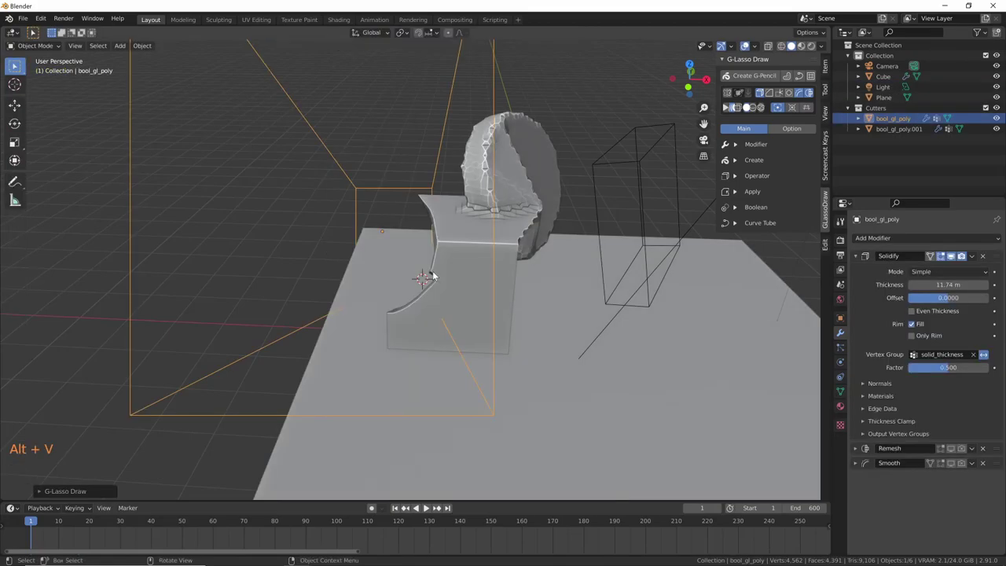
- Move the tall cutter so it carves a different curved notch into the cube's front
middle_click(445, 303)
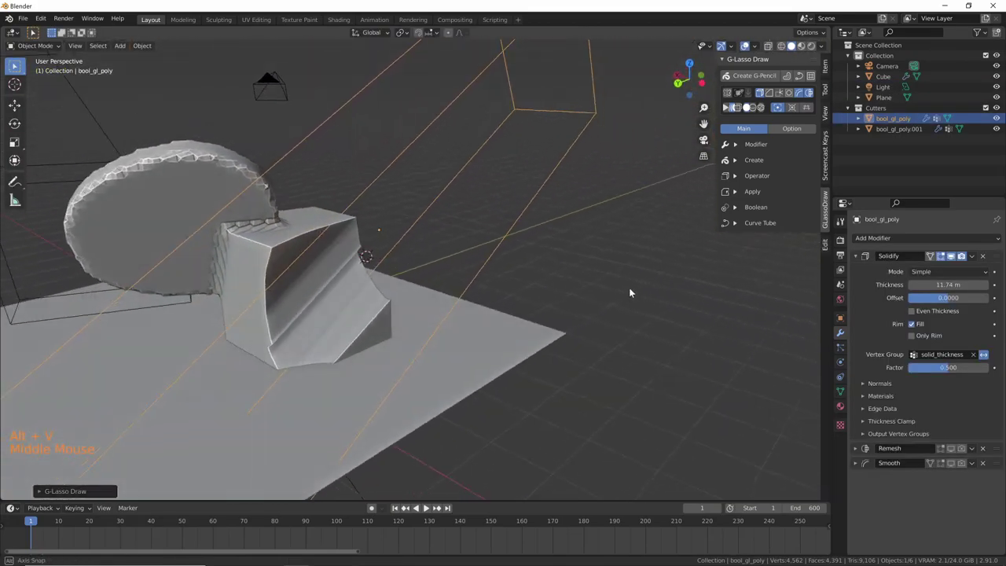
middle_click(522, 264)
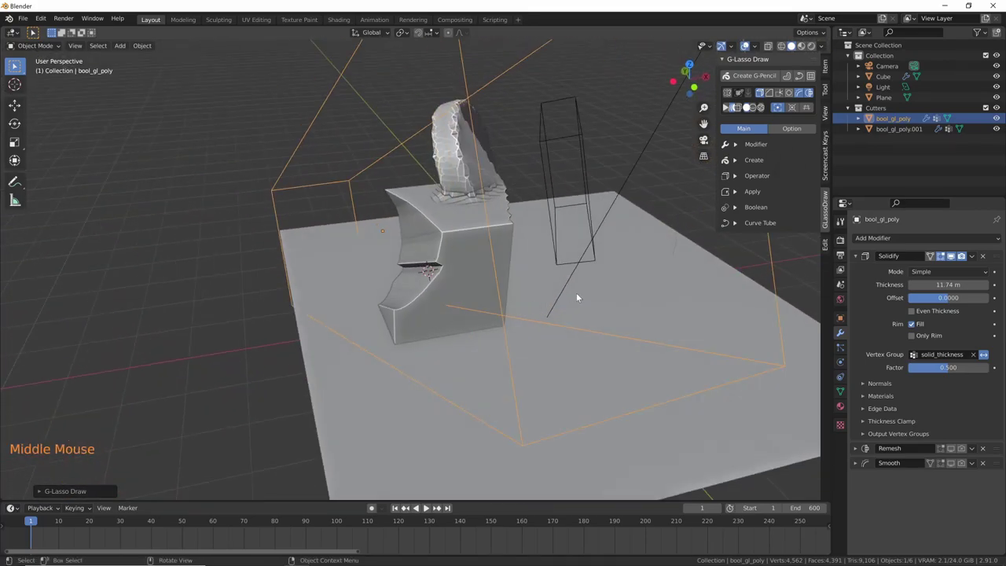
middle_click(558, 302)
key("g")
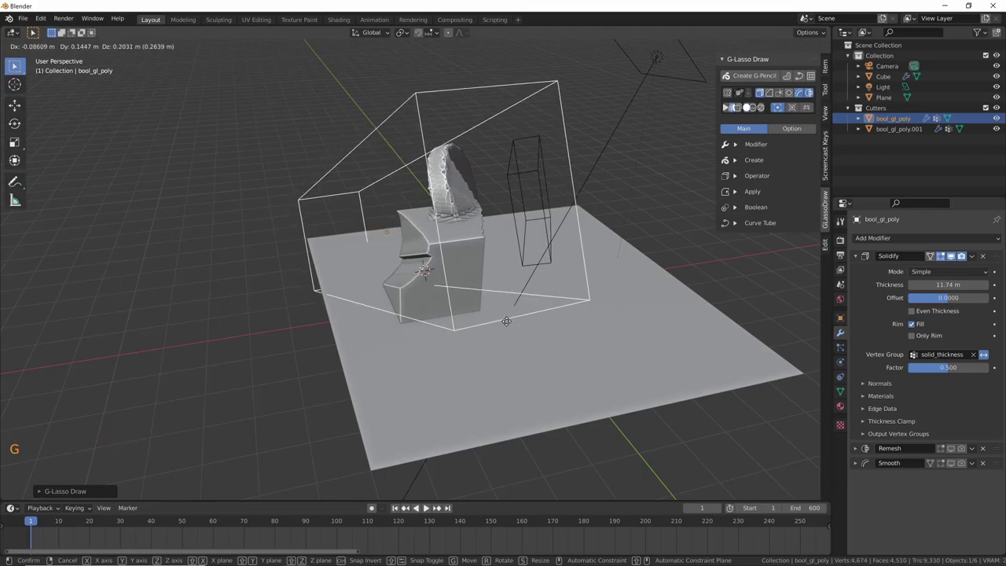
middle_click(518, 330)
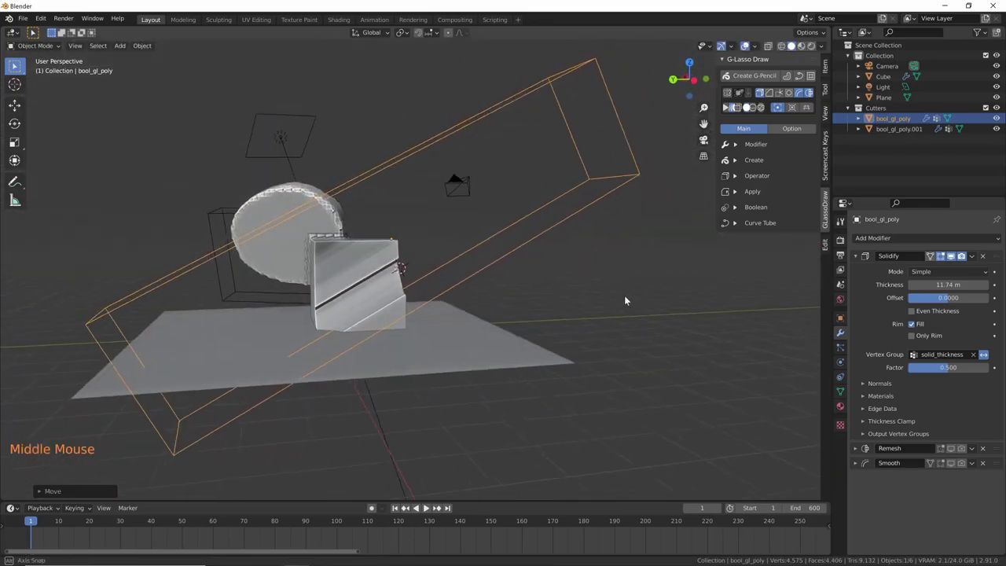
middle_click(505, 316)
middle_click(476, 336)
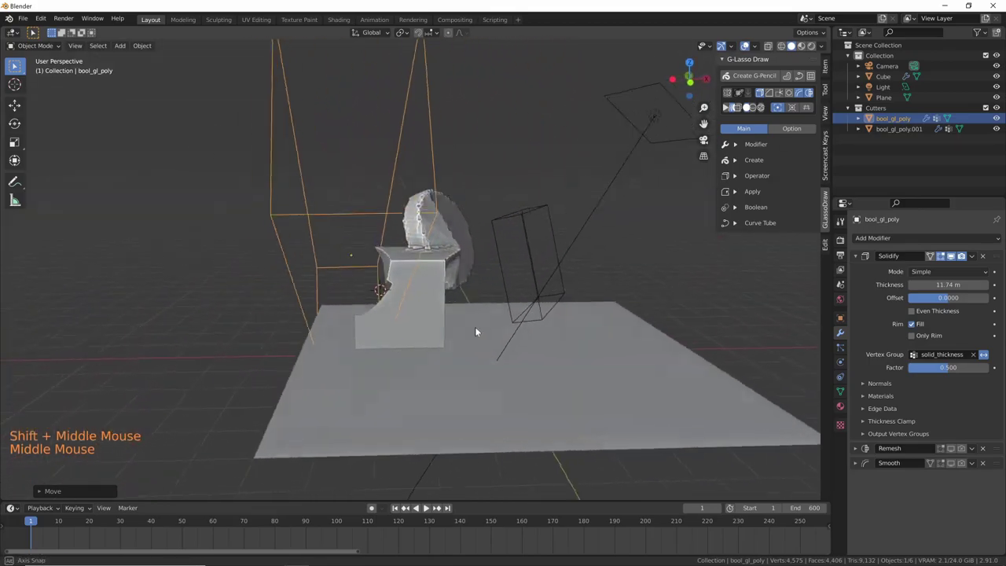
- Select the cube and look straight down on it from Top view
left_click(431, 298)
middle_click(442, 319)
key("KP_7")
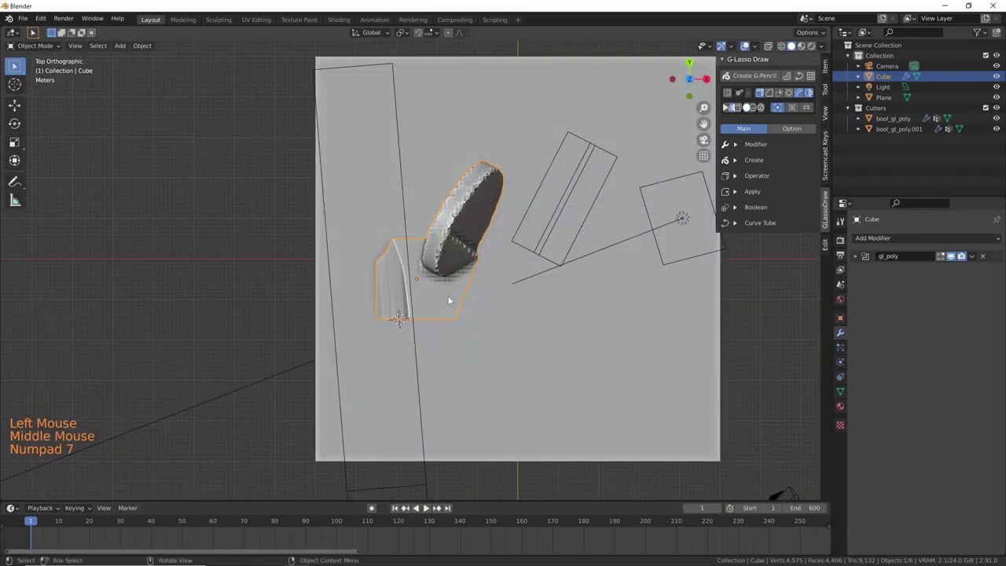
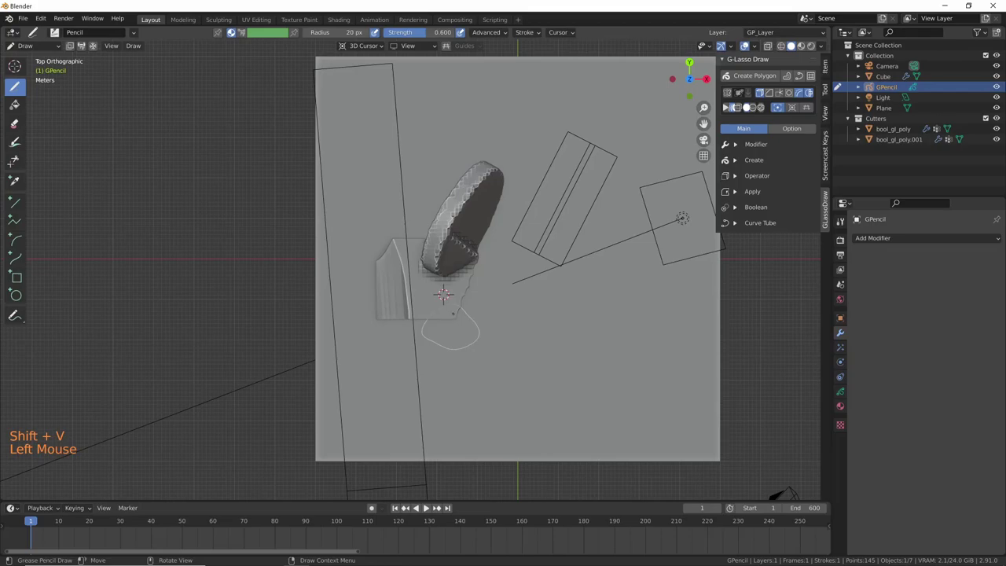
- Turn the drawn grease-pencil loop into cutter bool_GP_Layer slicing a second notch into the cube
key("alt+v")
middle_click(457, 342)
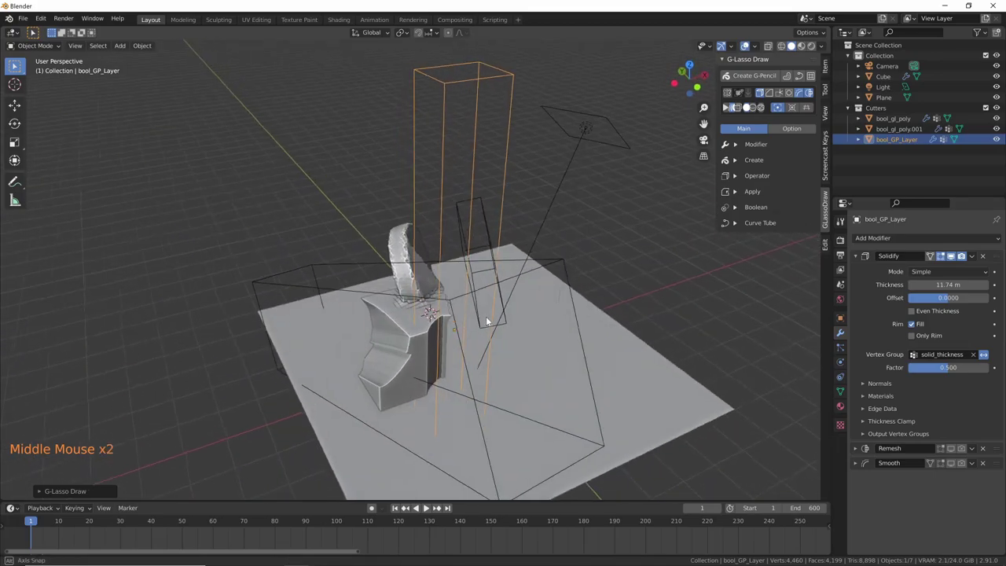
middle_click(613, 329)
middle_click(593, 272)
- Select the cut cube and start the G-Lasso voxel remesh on it
left_click(419, 273)
middle_click(486, 331)
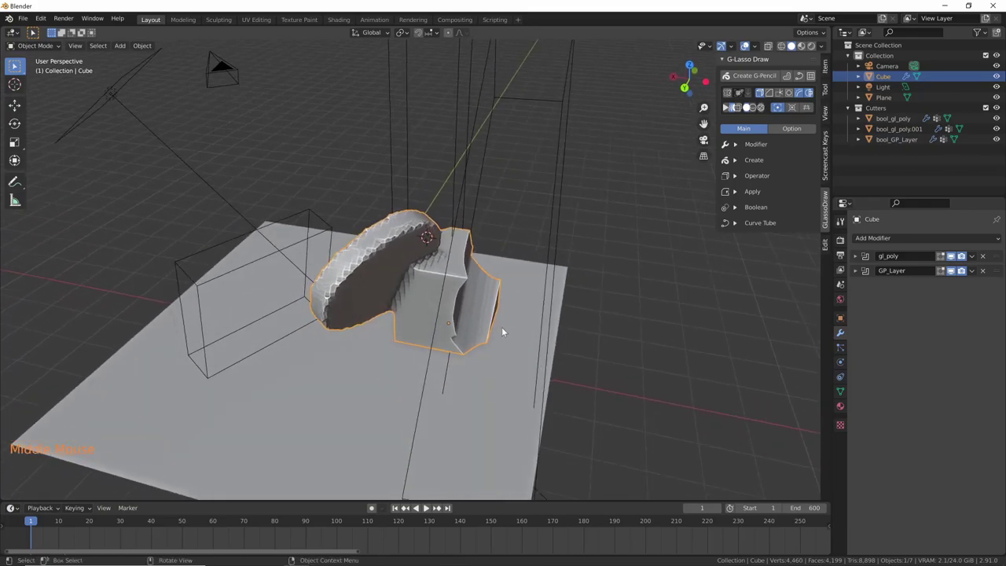
key("ctrl+shift+v")
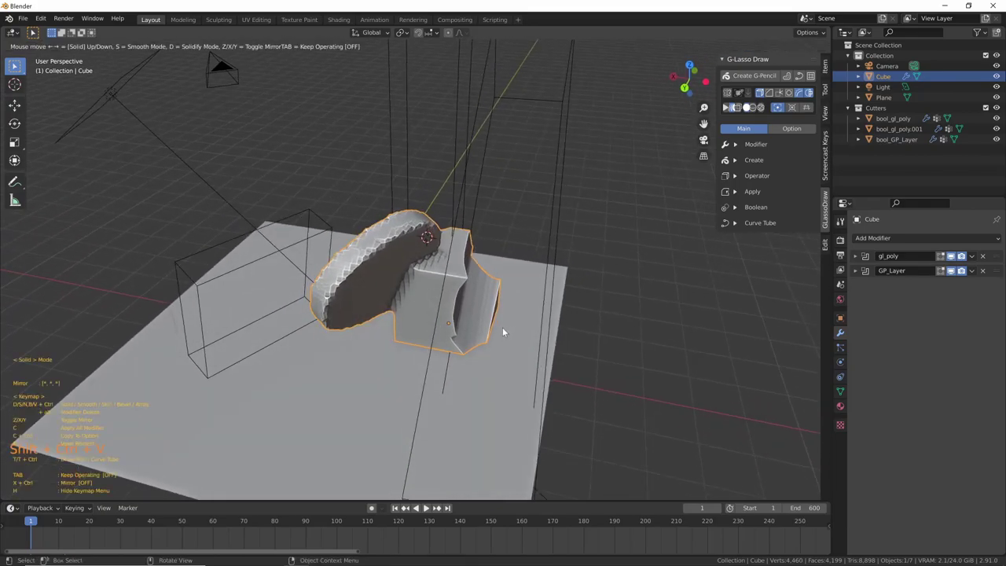
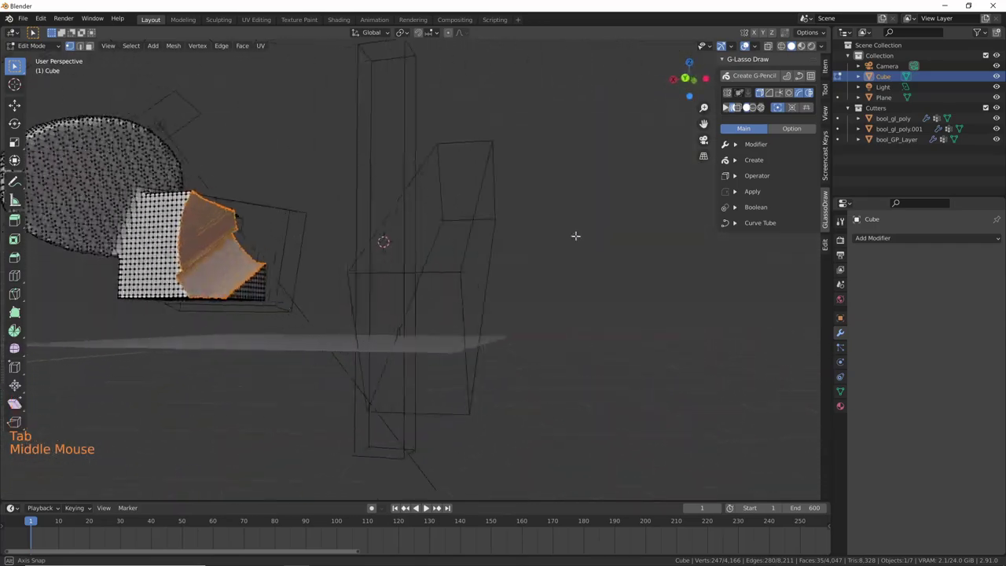
- In Object Mode, voxel-remesh the notched cube and its cutouts into one solid
key("Tab")
middle_click(449, 339)
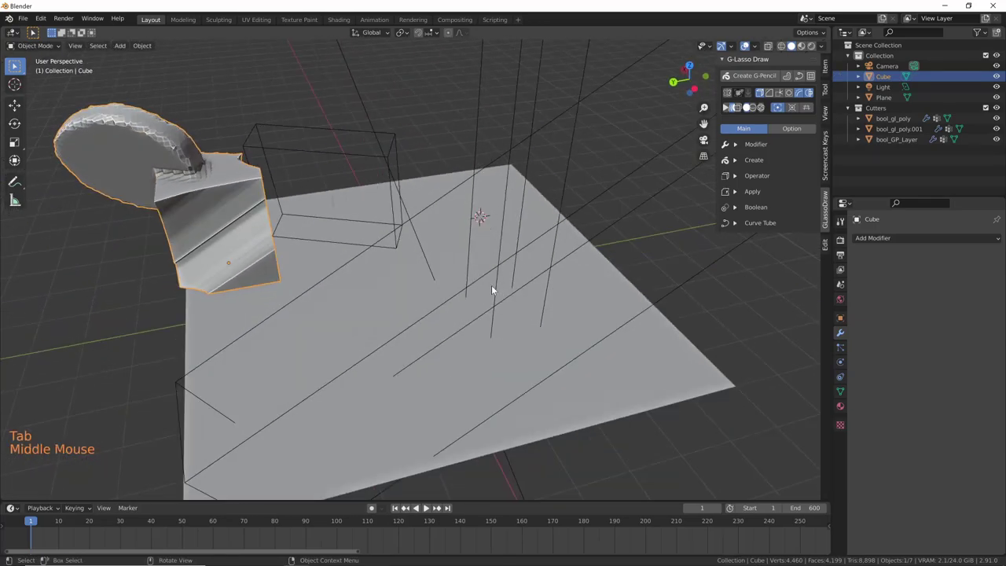
key("ctrl+shift+v")
middle_click(258, 229)
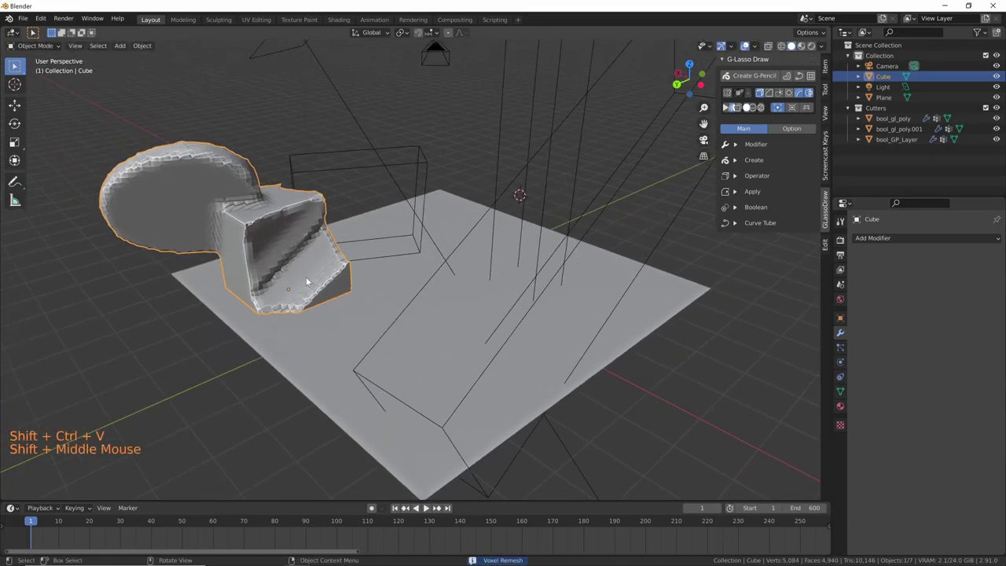
- Soften the remeshed cube with a Smooth modifier at 35 repeats
key("ctrl+shift+v")
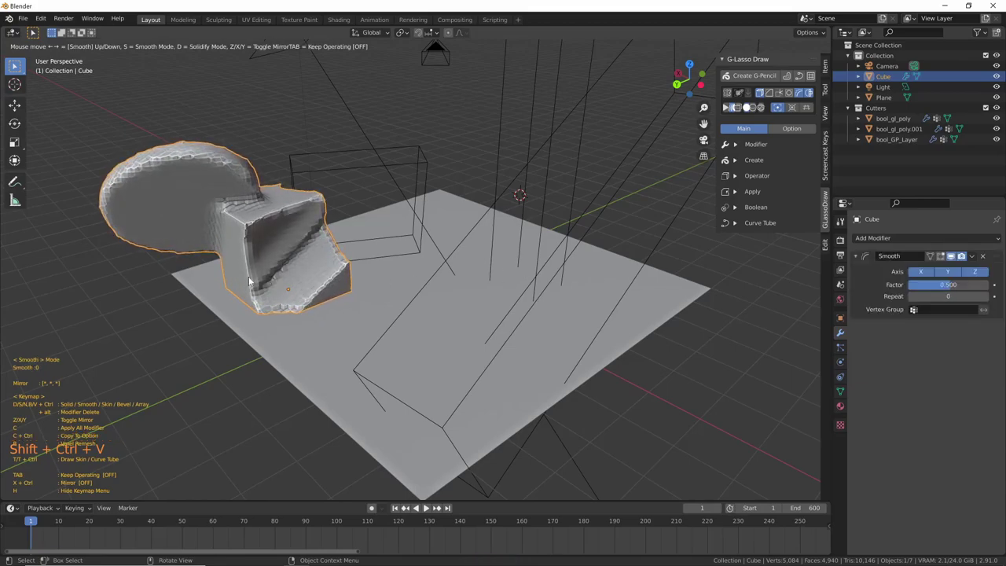
middle_click(414, 320)
left_click(438, 408)
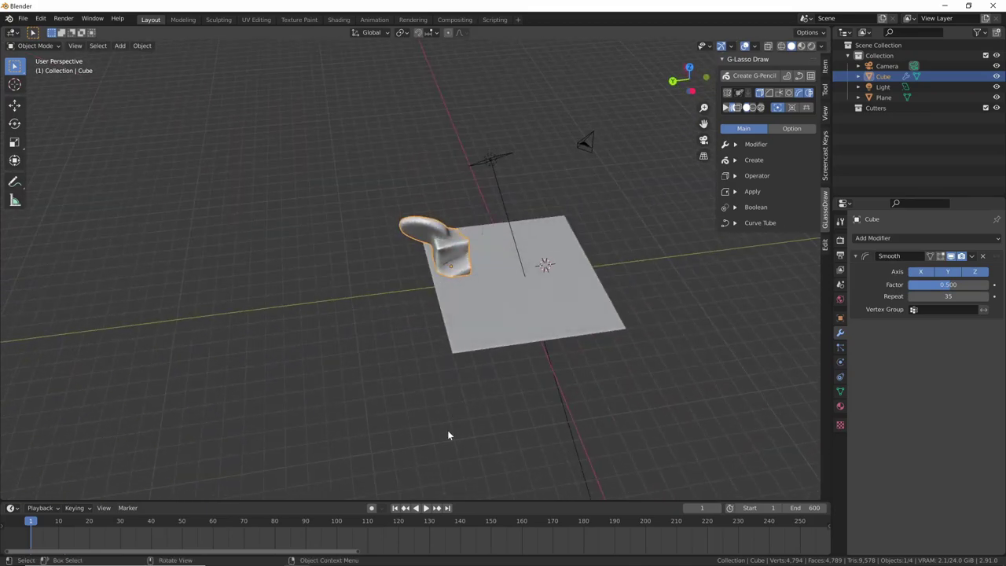
middle_click(593, 341)
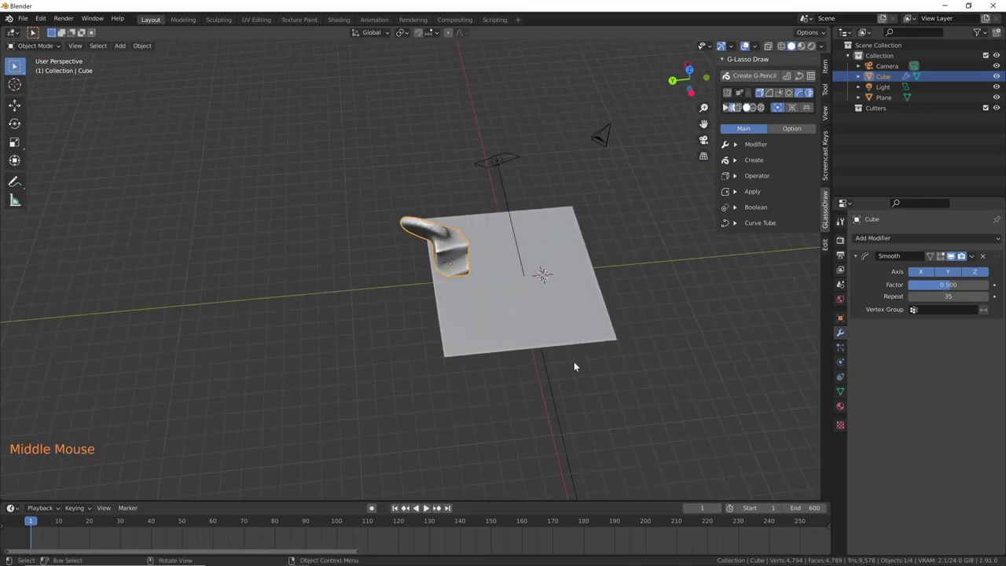
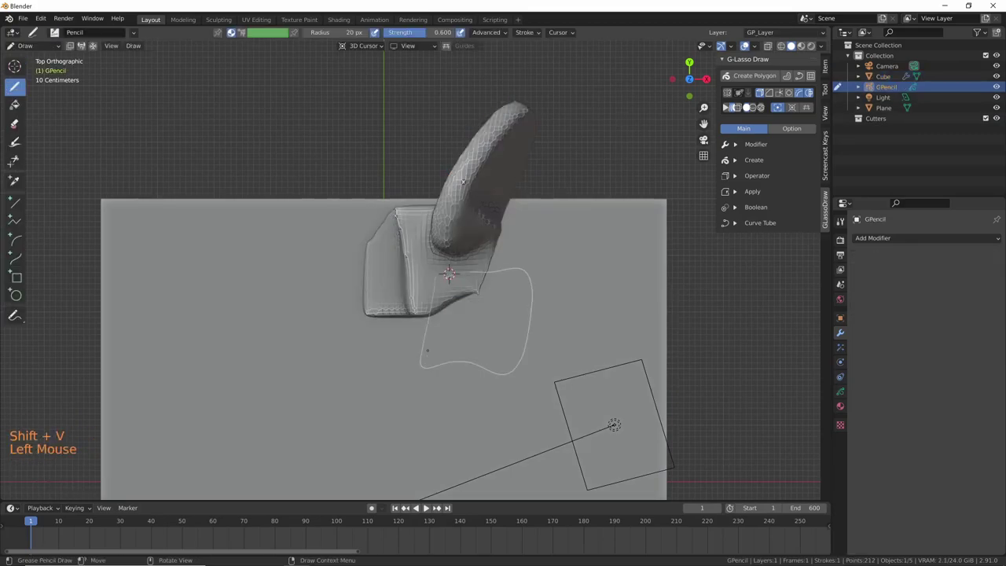
- Convert the drawn outline into block GP_Layer and thicken it to 1.59 m
key("shift+v")
middle_click(458, 345)
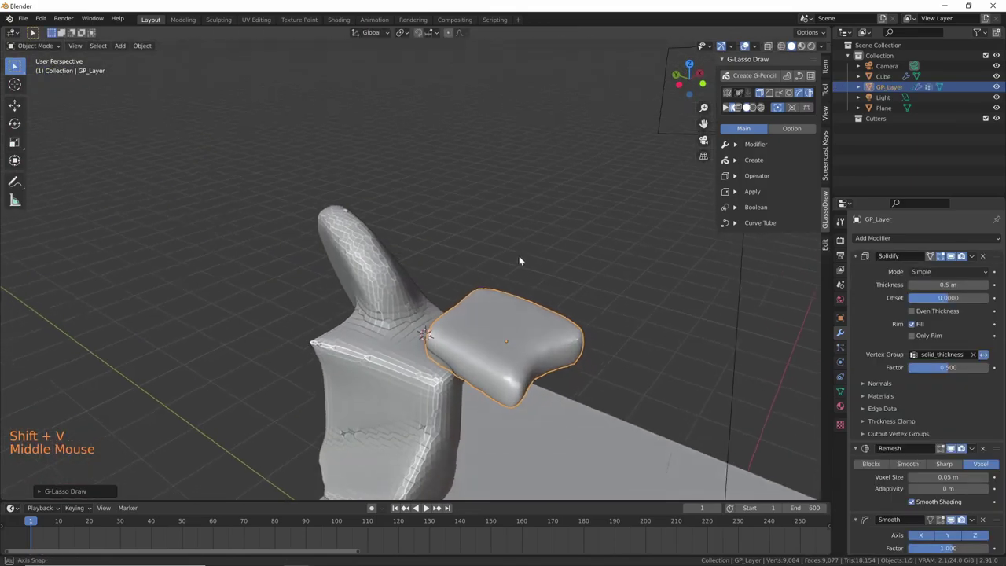
middle_click(523, 294)
key("shift+v")
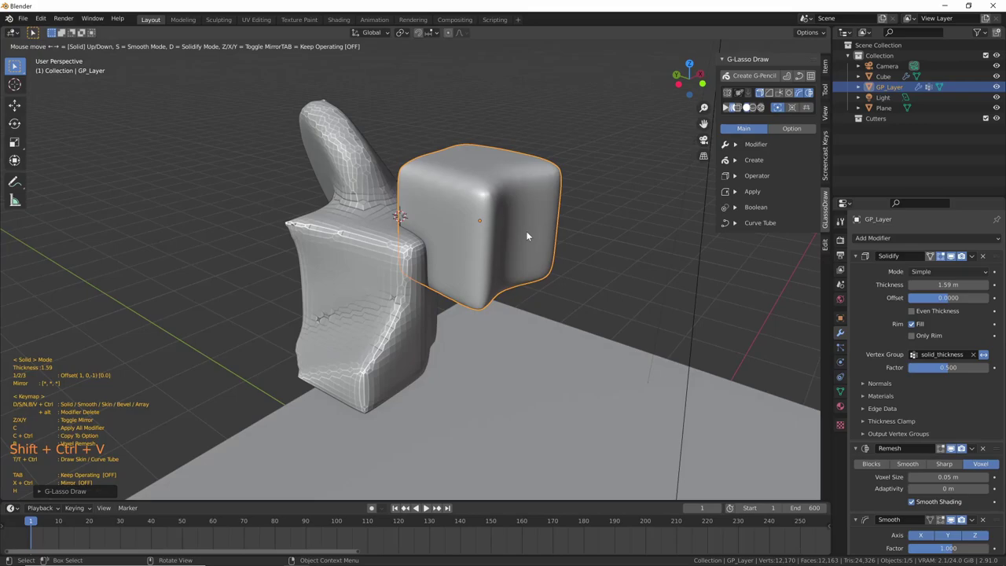
middle_click(599, 226)
key("g")
left_click(400, 349)
- Select the block with the cube and subtract it as an exact Difference boolean
left_click(483, 271)
left_click(425, 291)
left_click(394, 317)
middle_click(536, 313)
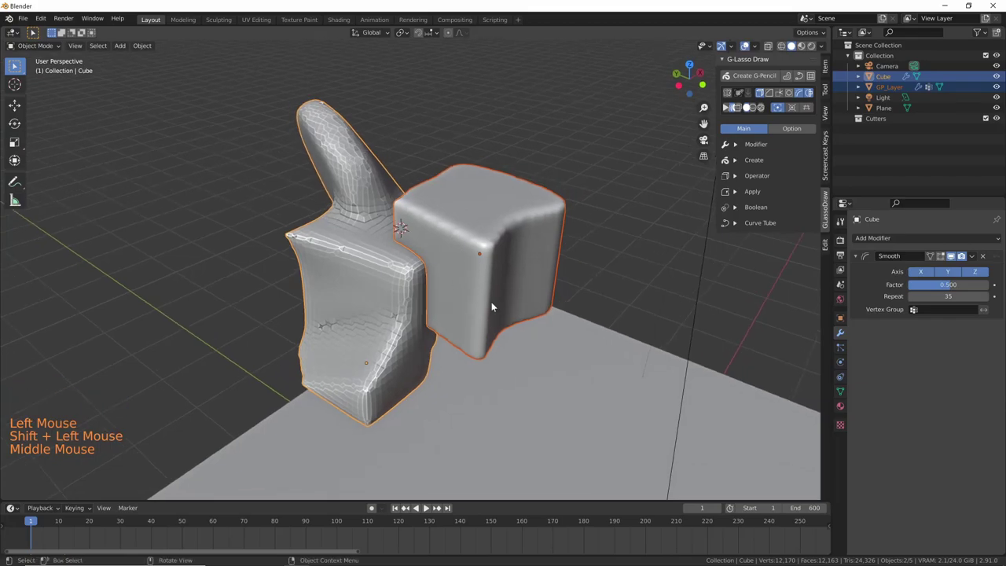
middle_click(577, 301)
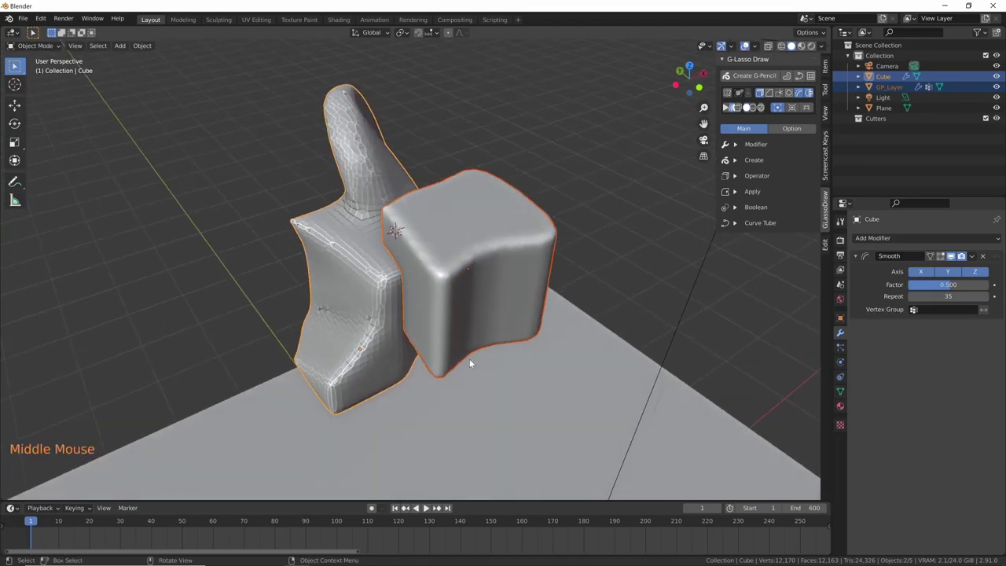
key("ctrl+KP_Subtract")
middle_click(599, 378)
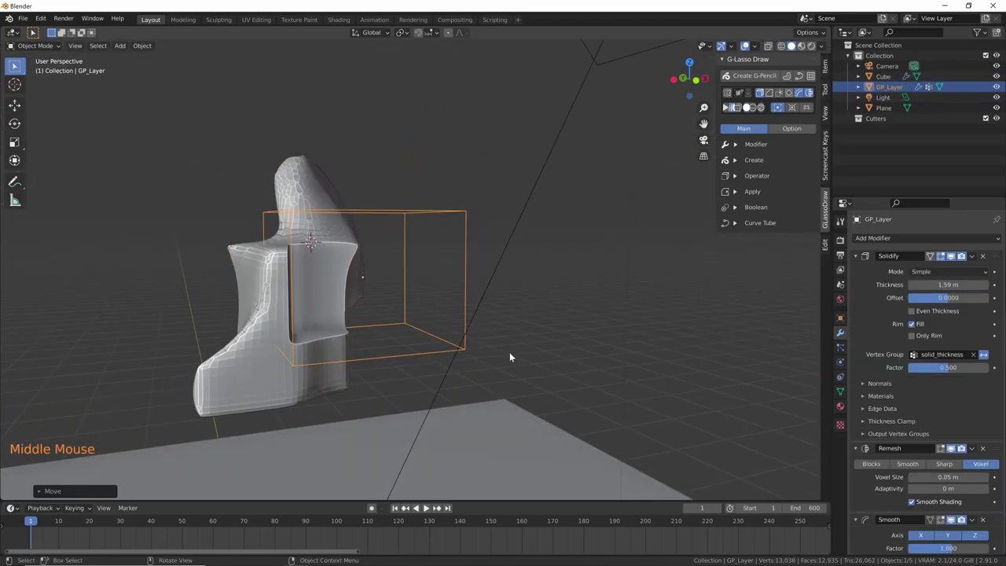
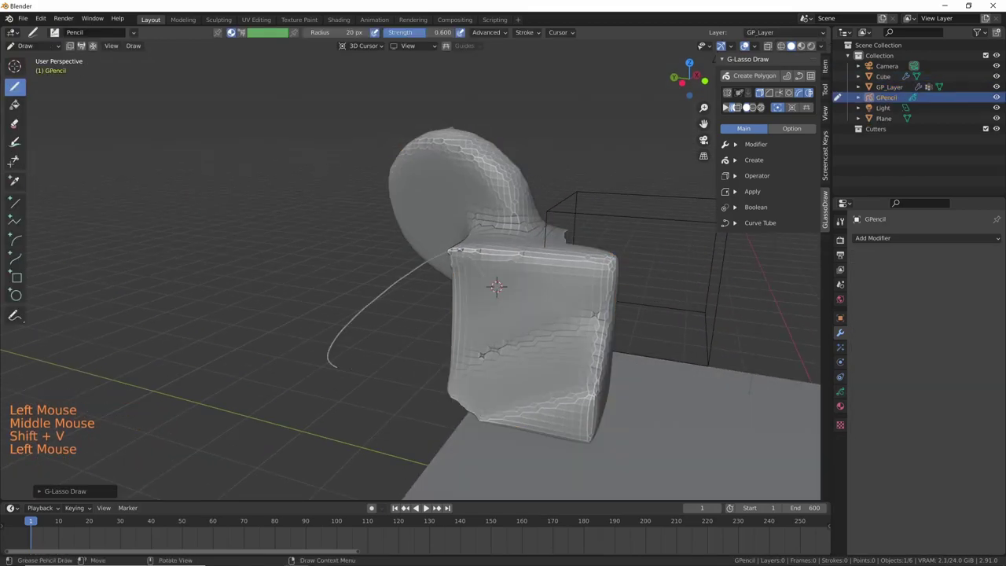
- Convert the new outline into slab gl_poly and raise its Solidify thickness to 1.08 m
key("shift+v")
middle_click(510, 340)
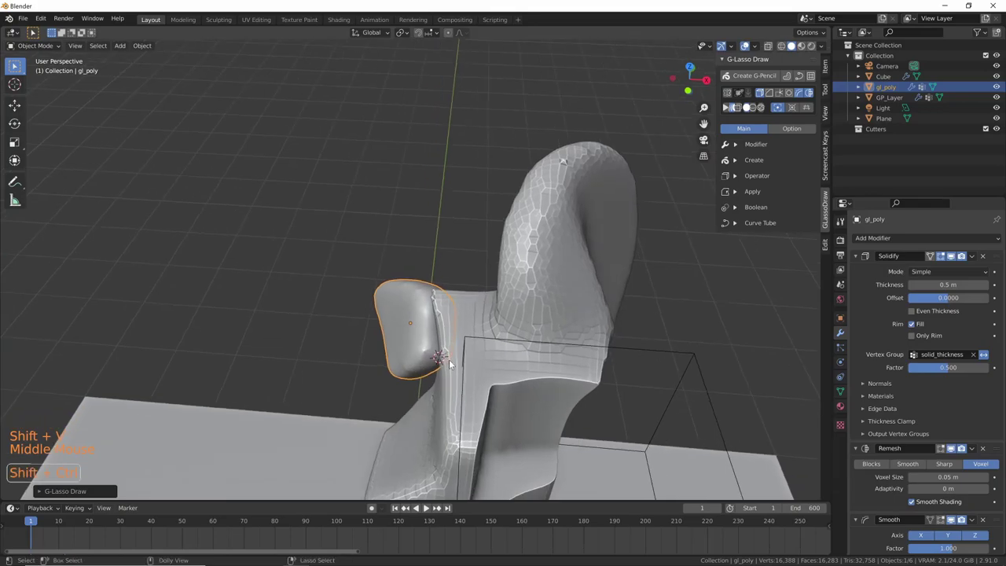
key("ctrl+shift+v")
middle_click(463, 379)
middle_click(544, 337)
middle_click(526, 331)
- Confirm the thickness and combine all the figure's pieces into one object
left_click(492, 275)
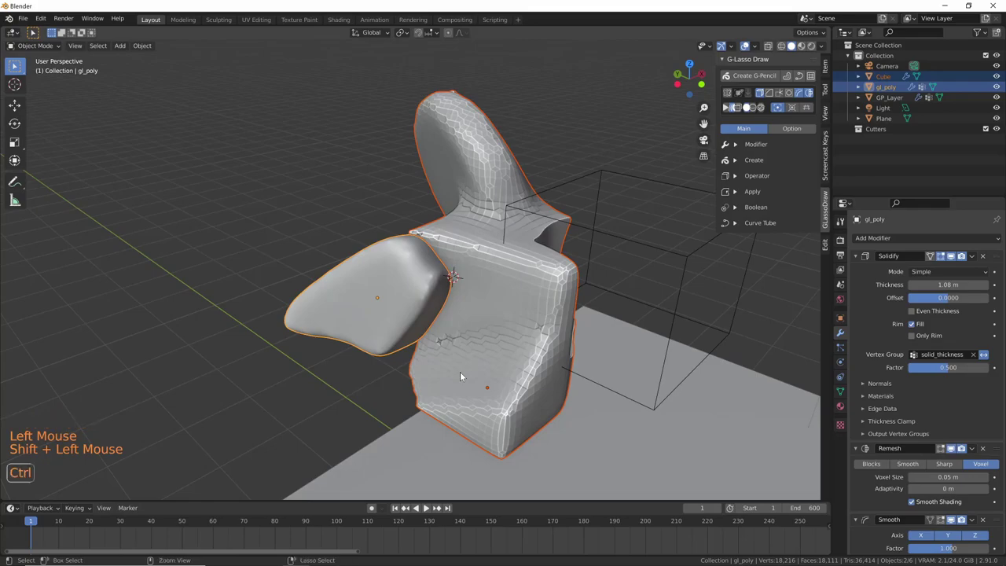
key("ctrl+KP_Add")
middle_click(539, 374)
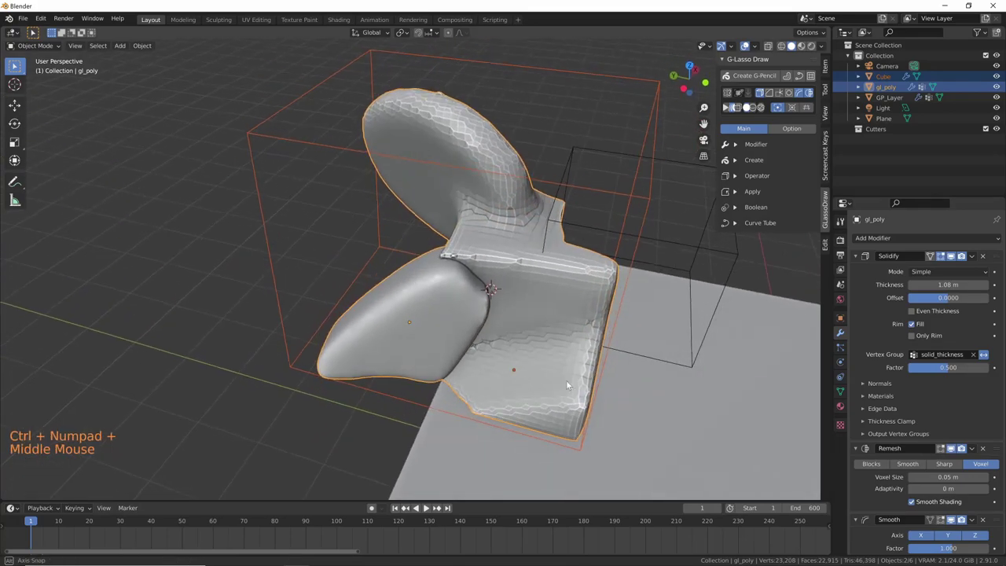
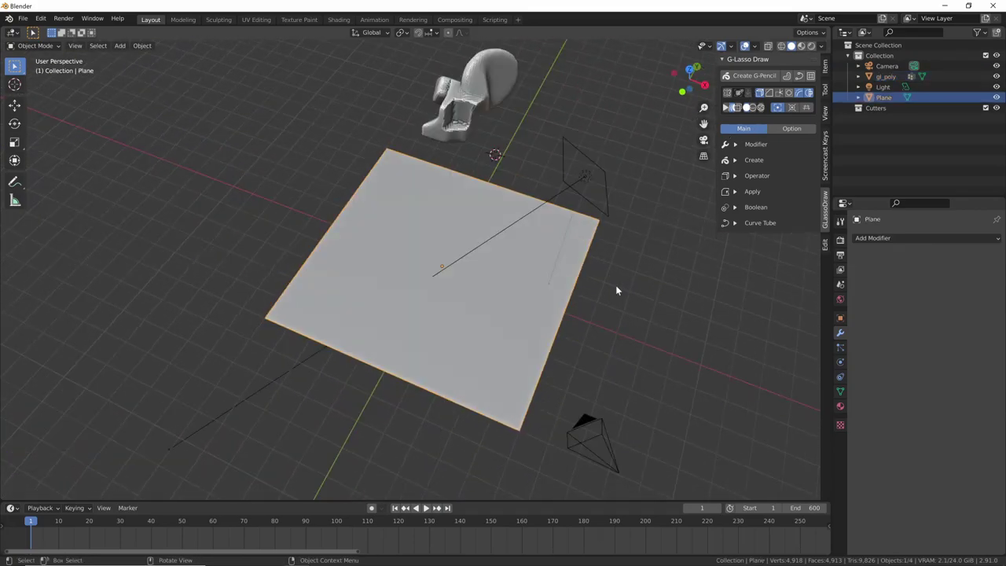
- Draw mirrored, smoothed lasso slab gl_poly.001 on the plane via the G-Lasso pie and enter Edit Mode
middle_click(607, 319)
key("ctrl+shift+alt+v")
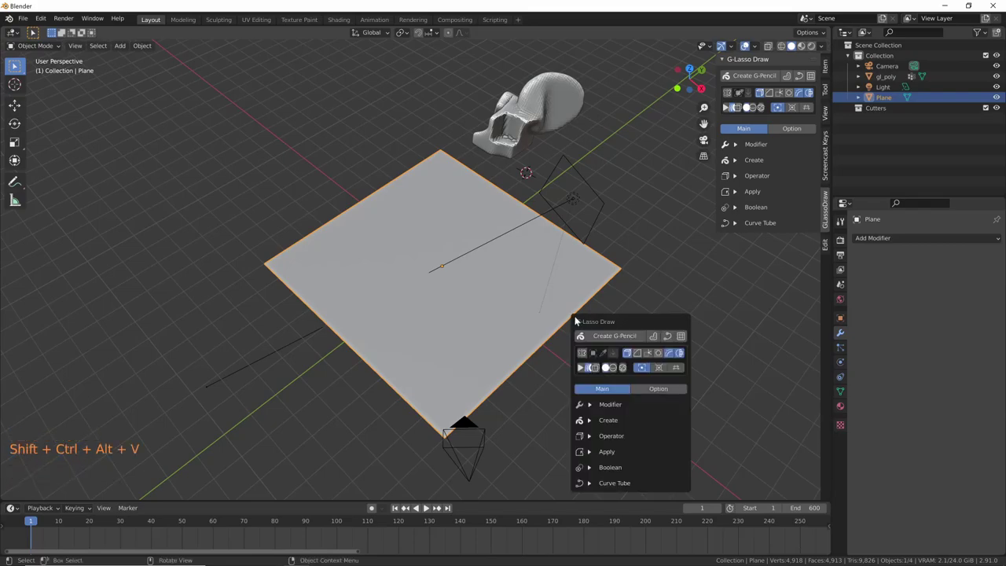
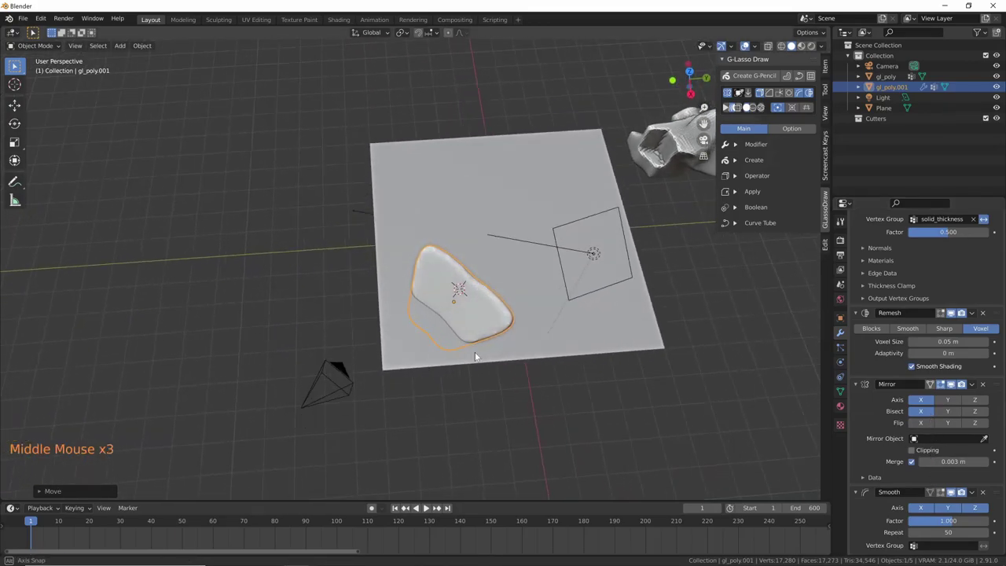
key("Tab")
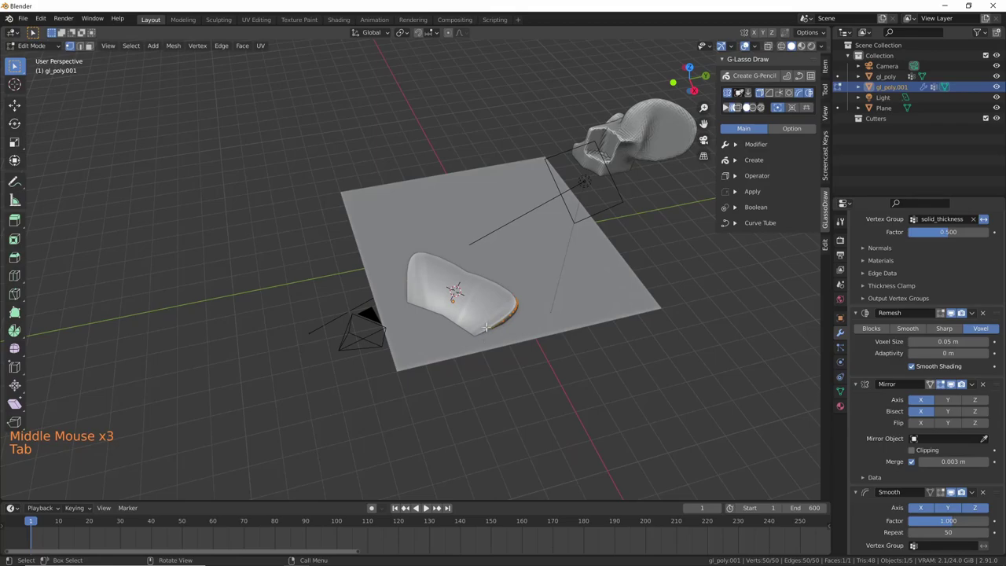
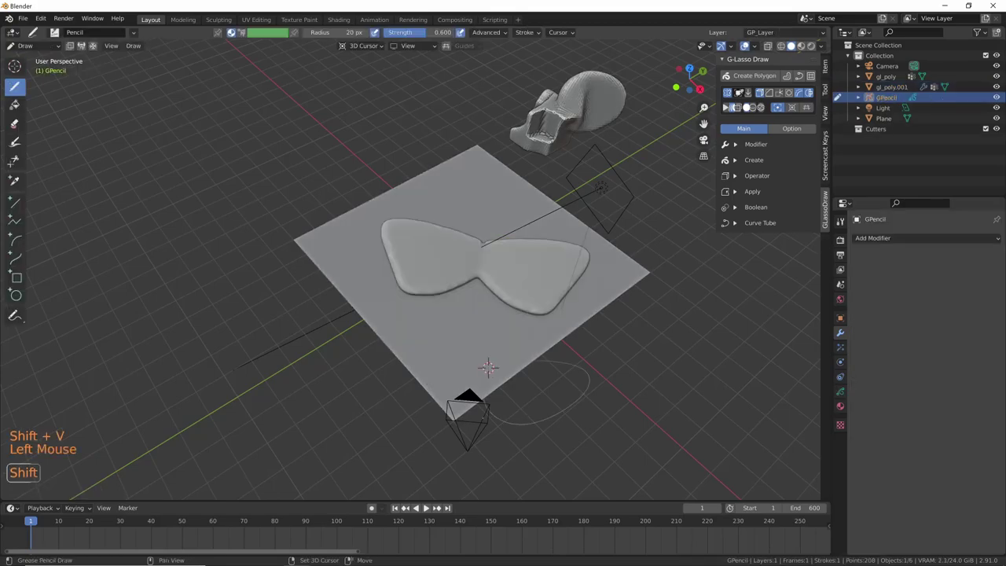
- Convert the new outline into rounded pebble slab gl_poly.002 at the plane's edge and select the plane
key("shift+v")
middle_click(543, 402)
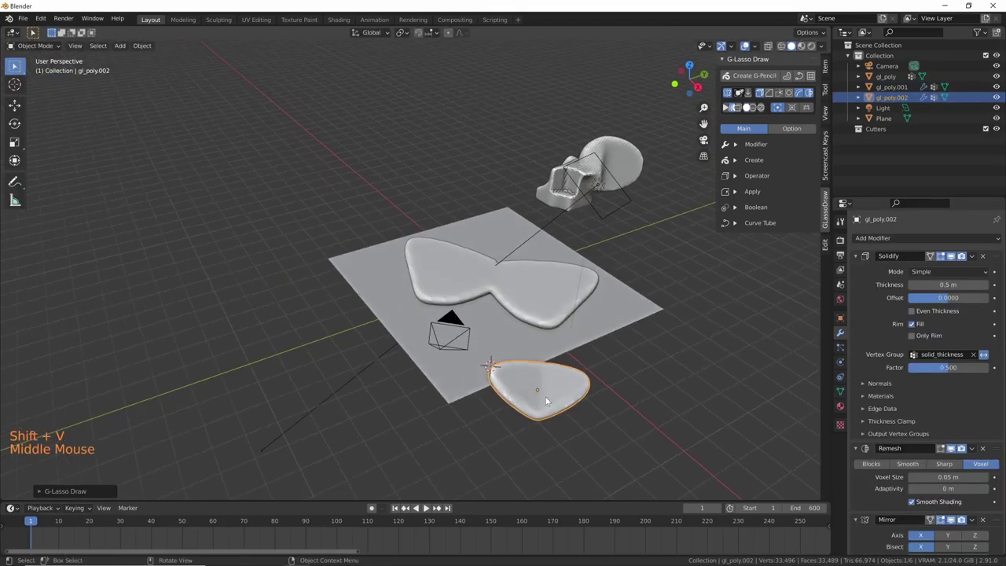
middle_click(578, 414)
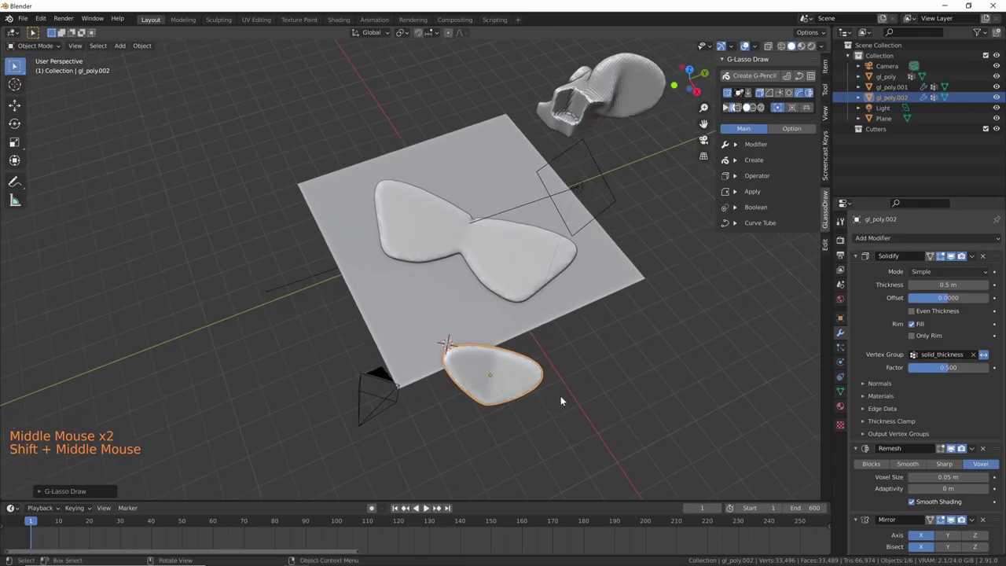
middle_click(565, 397)
middle_click(592, 383)
left_click(570, 270)
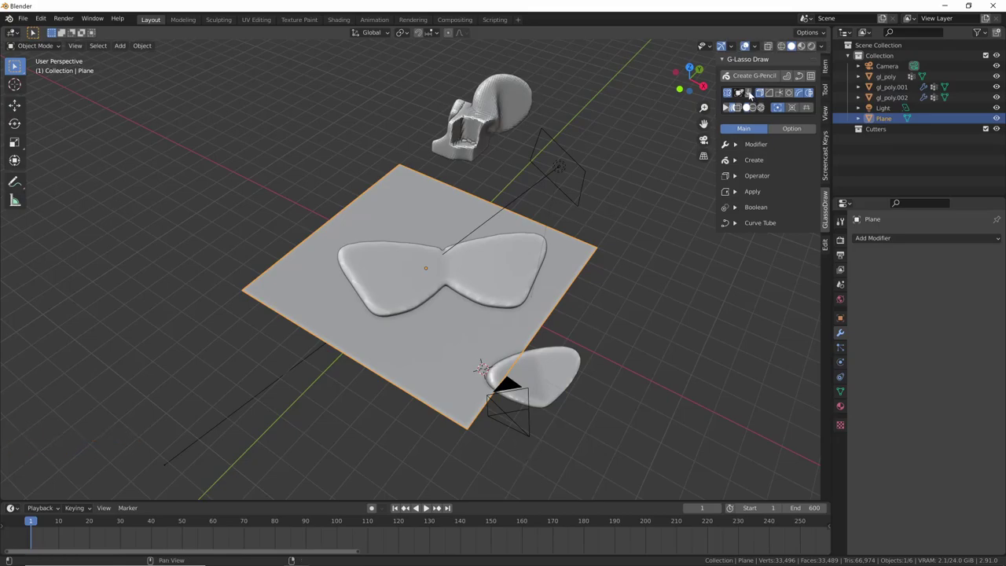
left_click(751, 96)
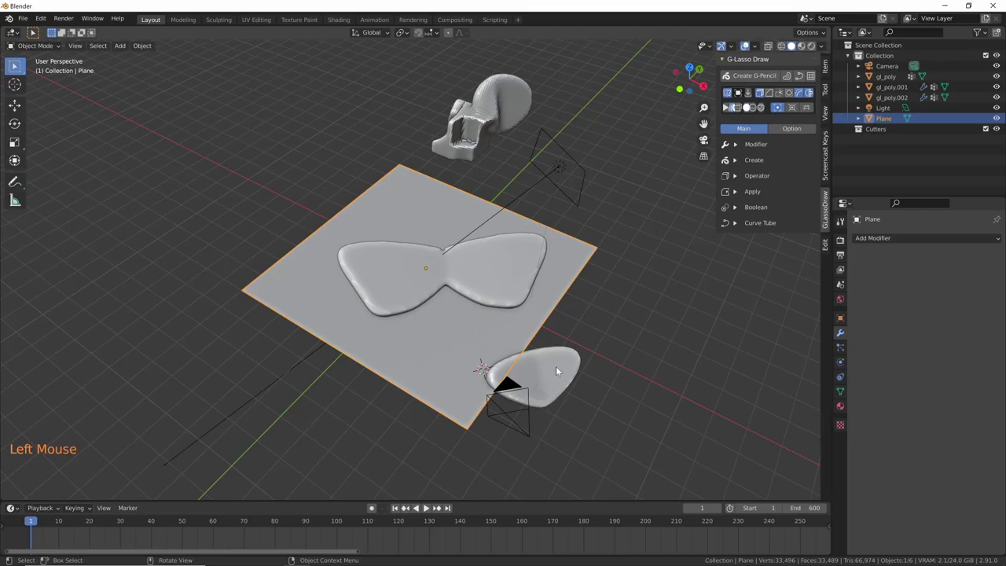
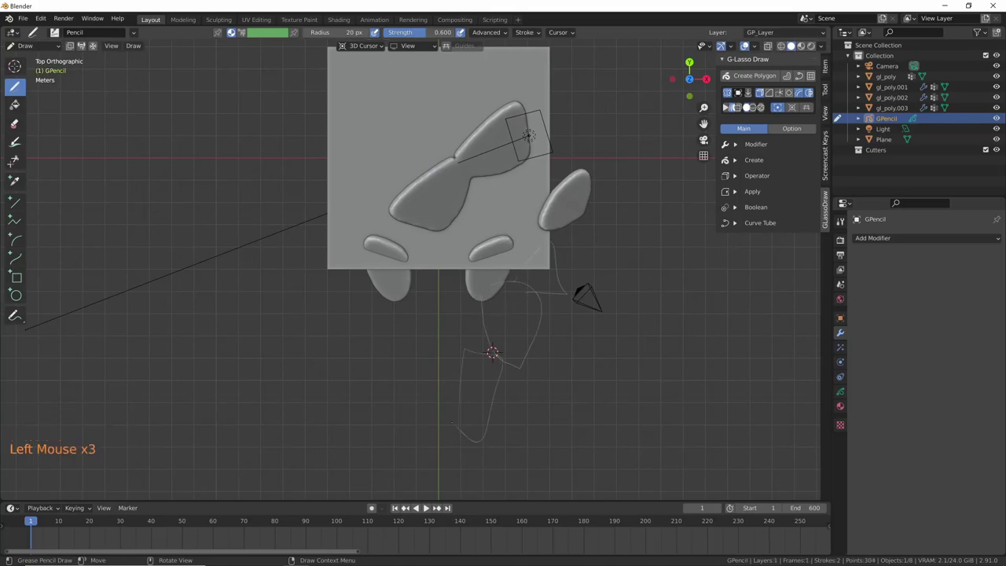
- Convert the drawn outlines into gl_poly.003 and slabs GP_Layer–GP_Layer.002, thickening to 1.49 m
key("shift+v")
middle_click(579, 451)
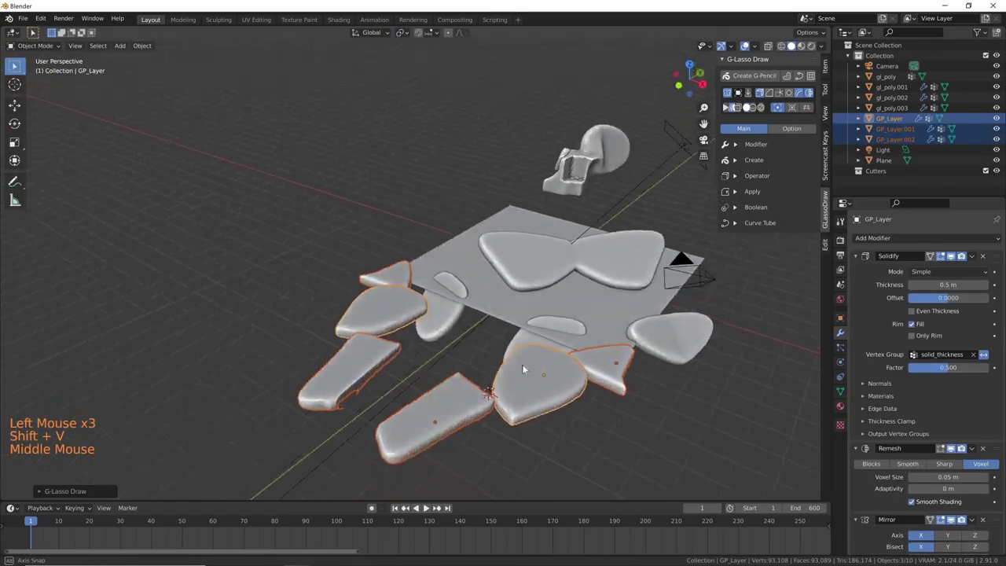
middle_click(510, 398)
middle_click(509, 364)
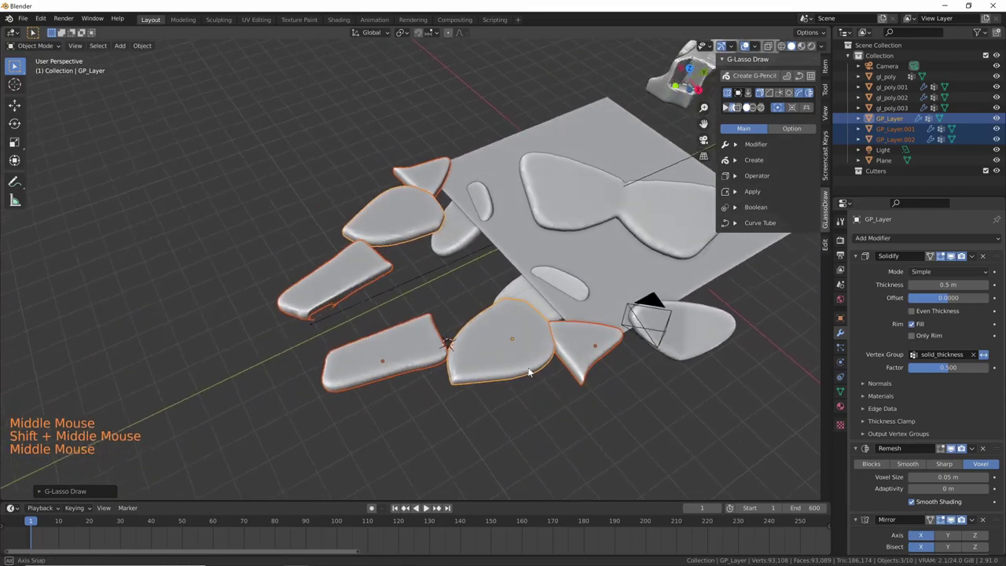
middle_click(536, 370)
middle_click(485, 433)
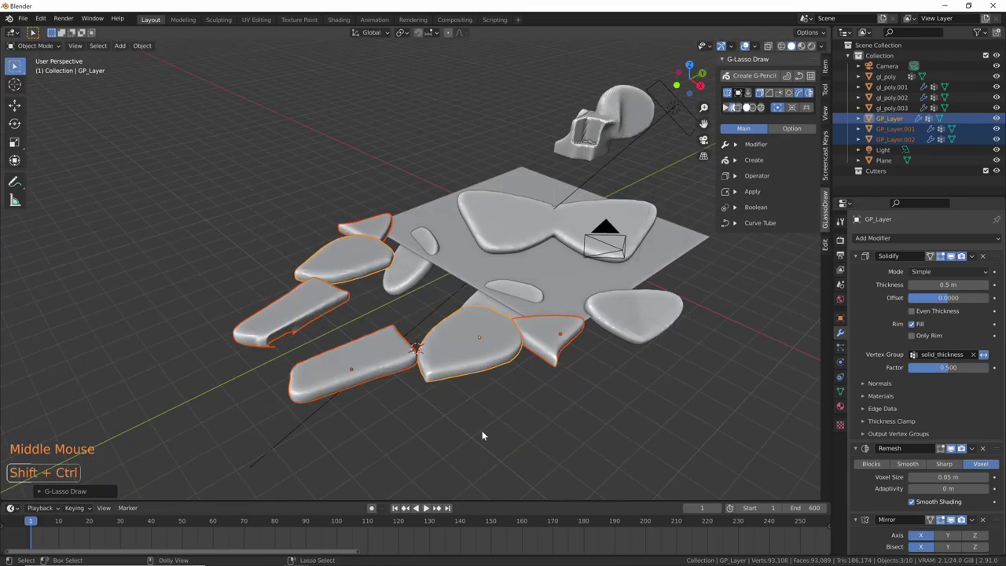
key("ctrl+shift+v")
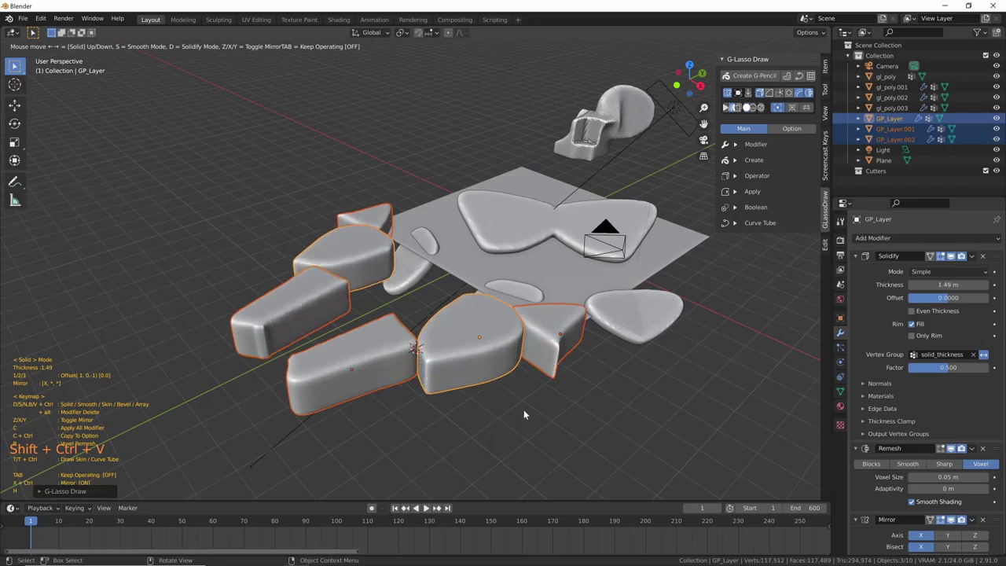
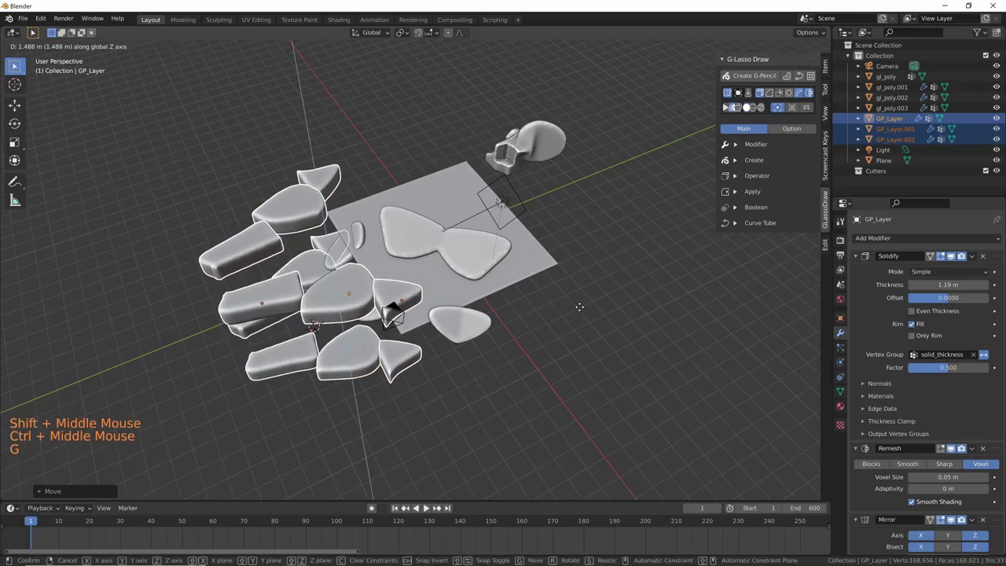
- Duplicate the solid slabs and stack the copies on top of the originals
middle_click(604, 338)
middle_click(559, 300)
middle_click(542, 346)
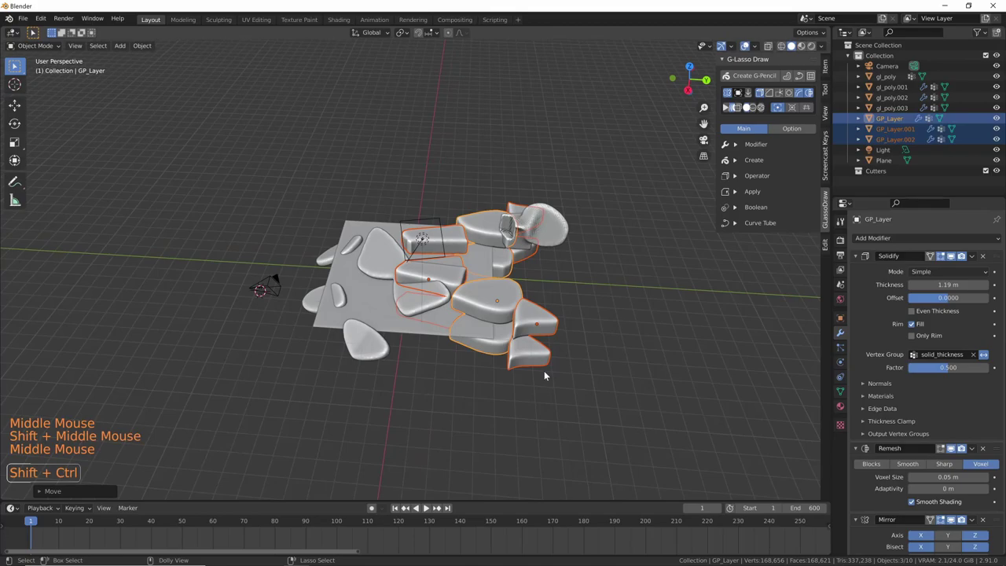
key("ctrl+shift+v")
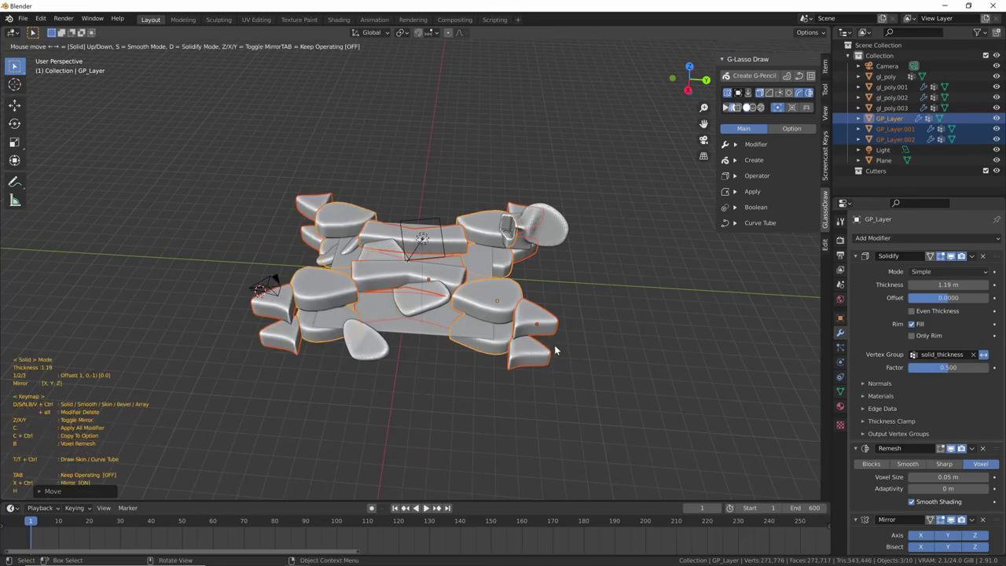
middle_click(543, 381)
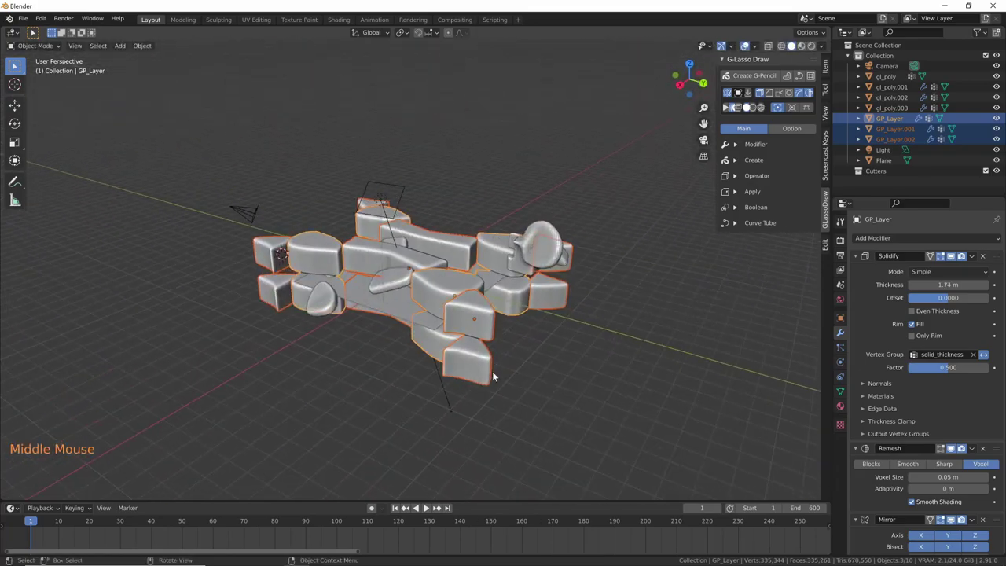
middle_click(507, 371)
middle_click(507, 369)
middle_click(540, 350)
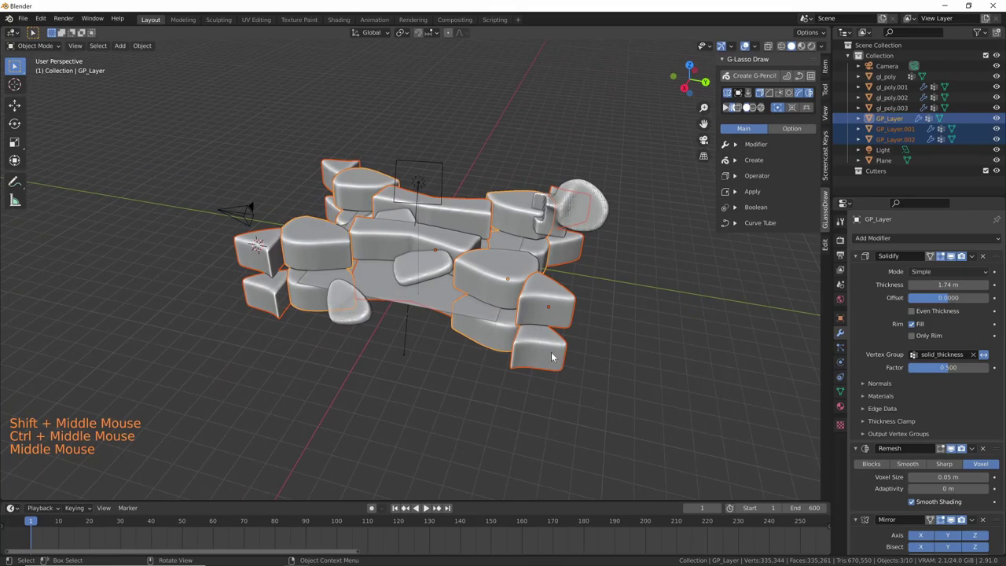
- Thicken the stacked slabs past 2 m and fuse them into one GP_Layer mesh
key("ctrl+shift+v")
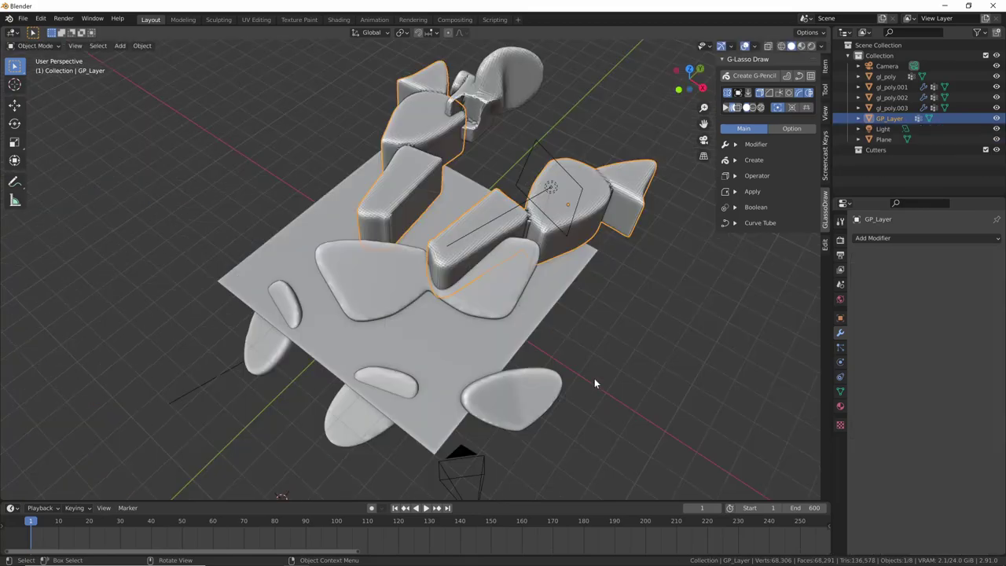
middle_click(630, 276)
middle_click(531, 319)
middle_click(549, 300)
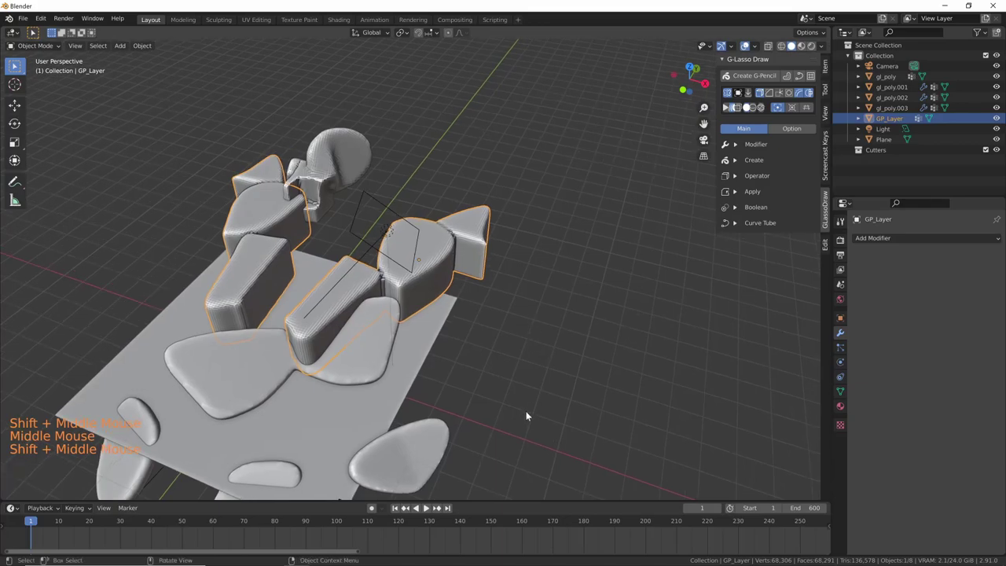
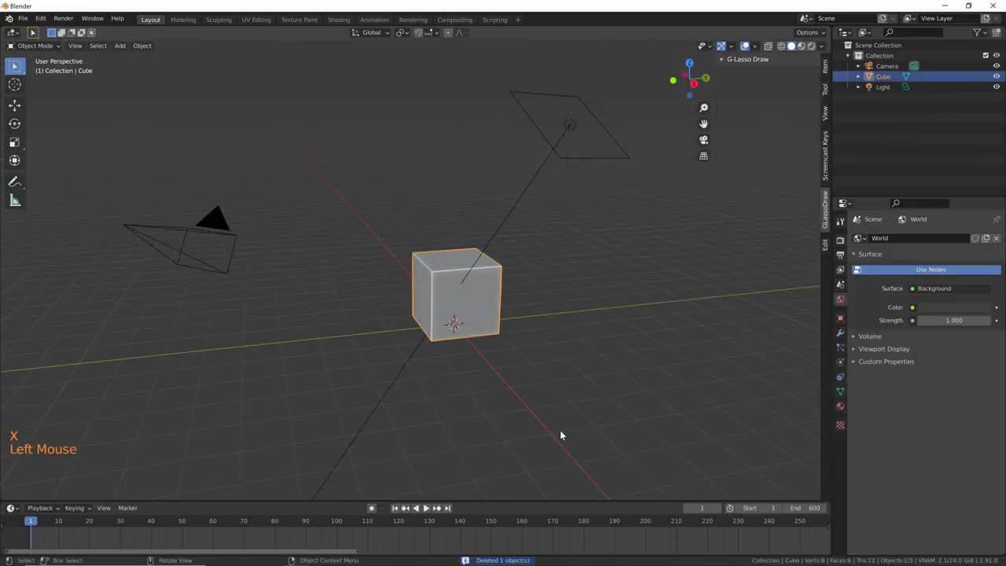
- Switch to Right Ortho and start lasso-drawing the robot's head, torso, shoulders and hips
middle_click(535, 391)
key("KP_7")
key("KP_1")
key("KP_3")
middle_click(558, 273)
key("ctrl+shift+alt+v")
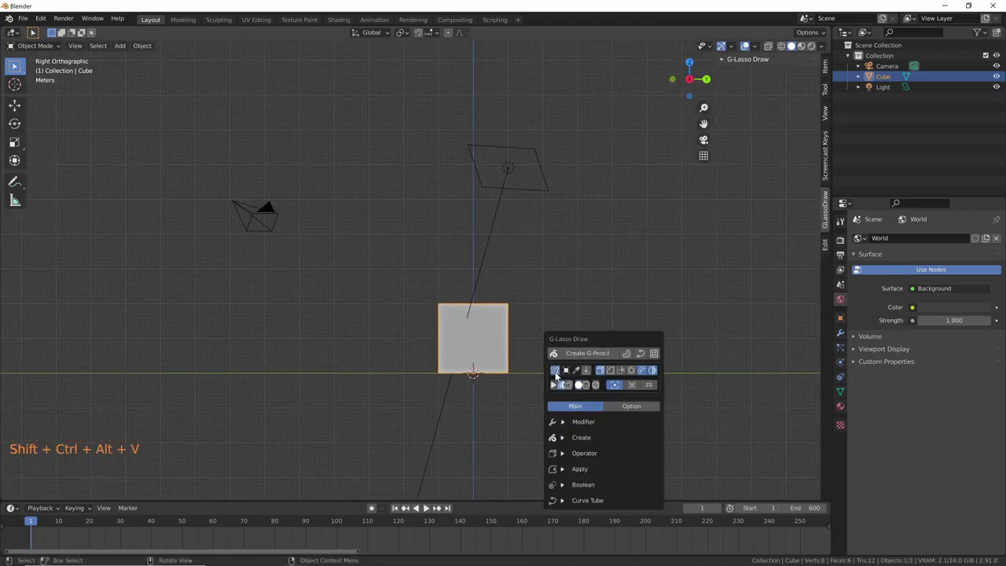
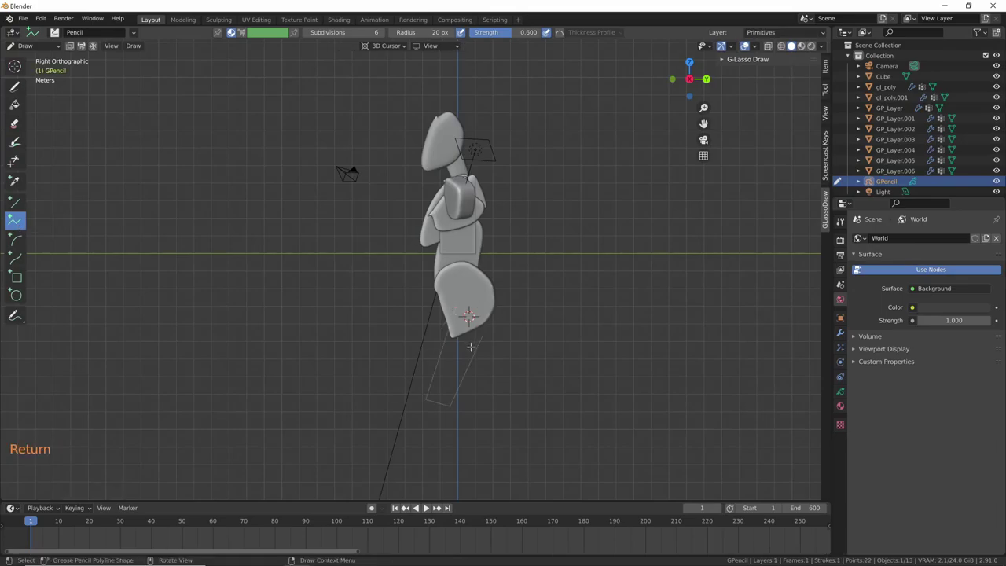
- Convert the leg polyline into a mirrored pair of solid upper legs, Primitives
key("shift+v")
middle_click(557, 368)
middle_click(512, 352)
middle_click(492, 336)
- Bevel the upper legs to round off their edges
key("ctrl+shift+v")
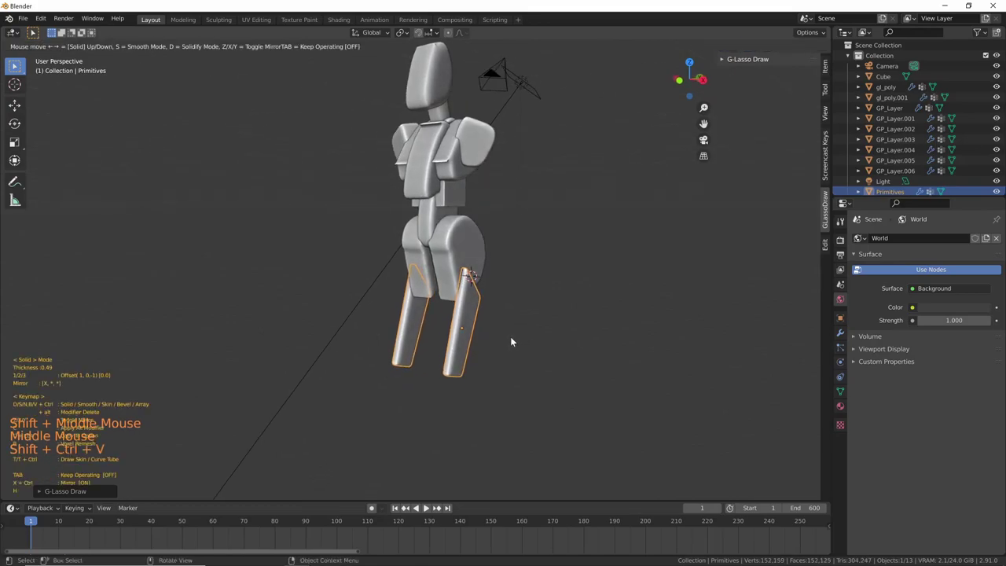
middle_click(514, 370)
key("ctrl+shift+v")
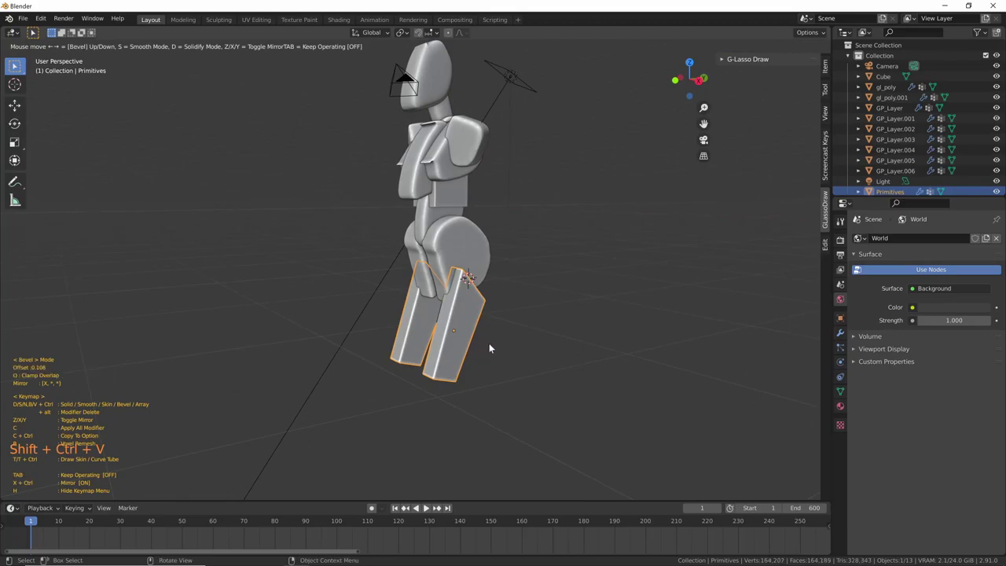
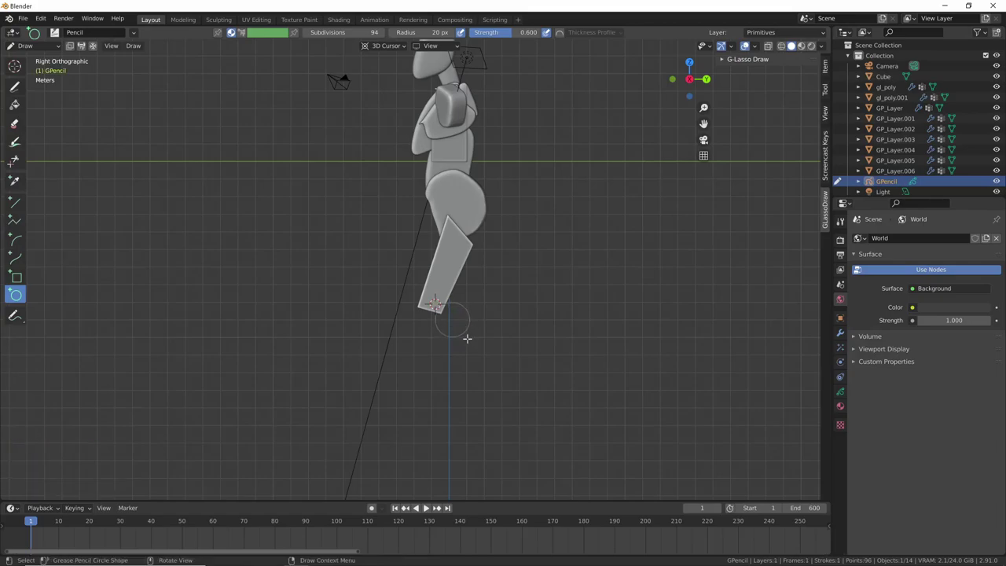
- Convert the drawn circle into mirrored, remeshed knee discs at the bottom of both legs
key("shift+v")
left_click(480, 322)
middle_click(479, 322)
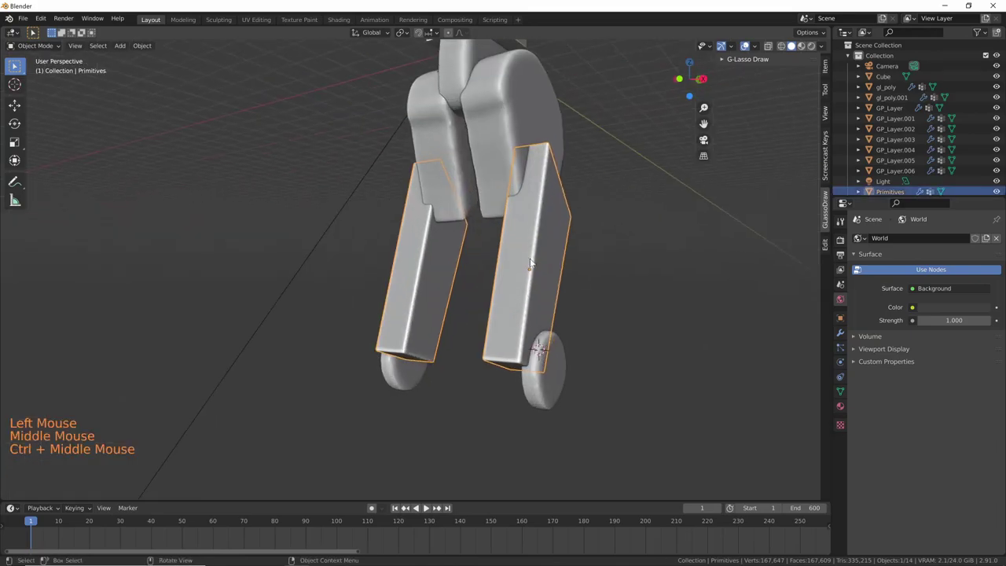
middle_click(584, 295)
middle_click(524, 259)
left_click(519, 360)
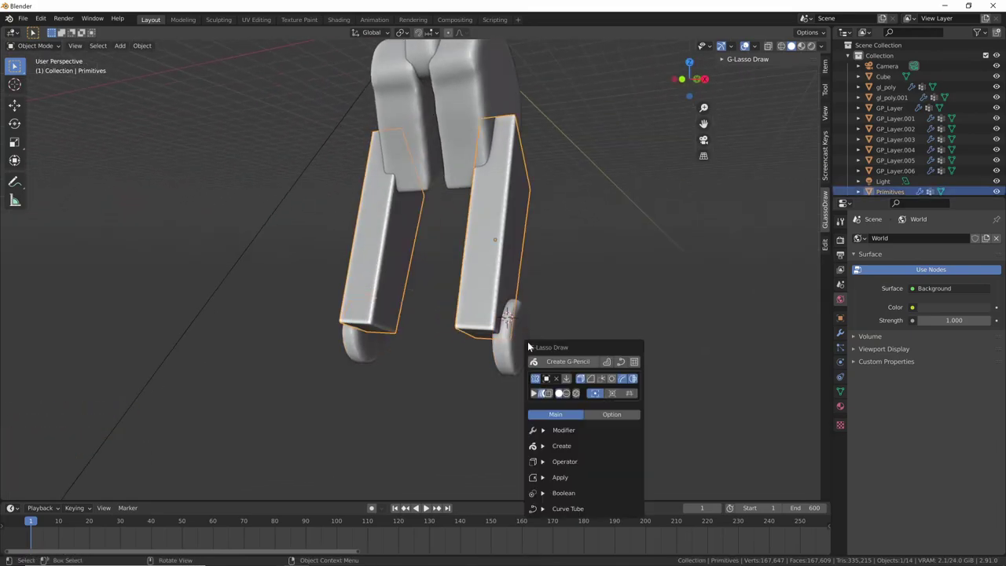
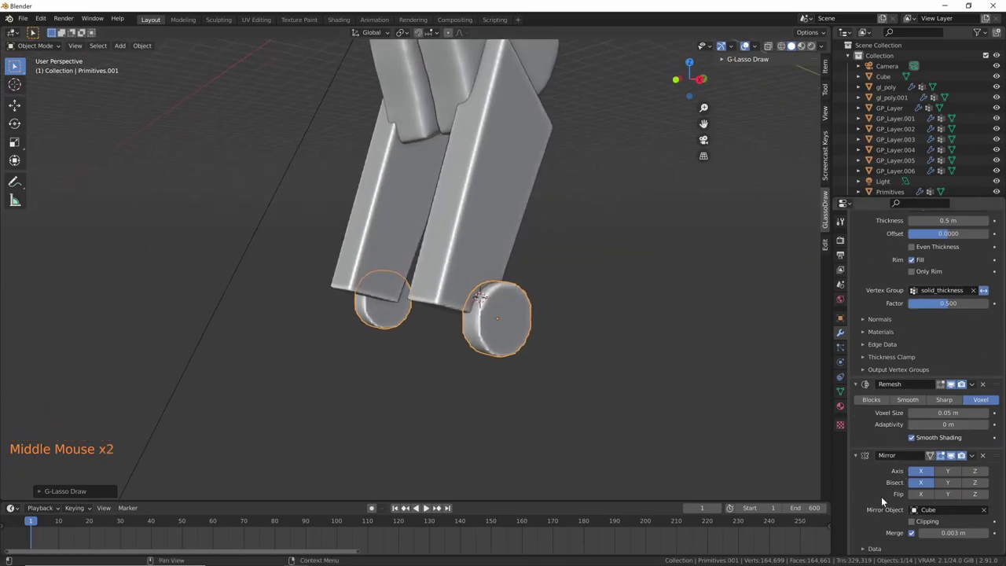
- Redraw the knee as rounded disc pair Primitives.001 and move it into place under the legs
left_click(471, 337)
middle_click(471, 337)
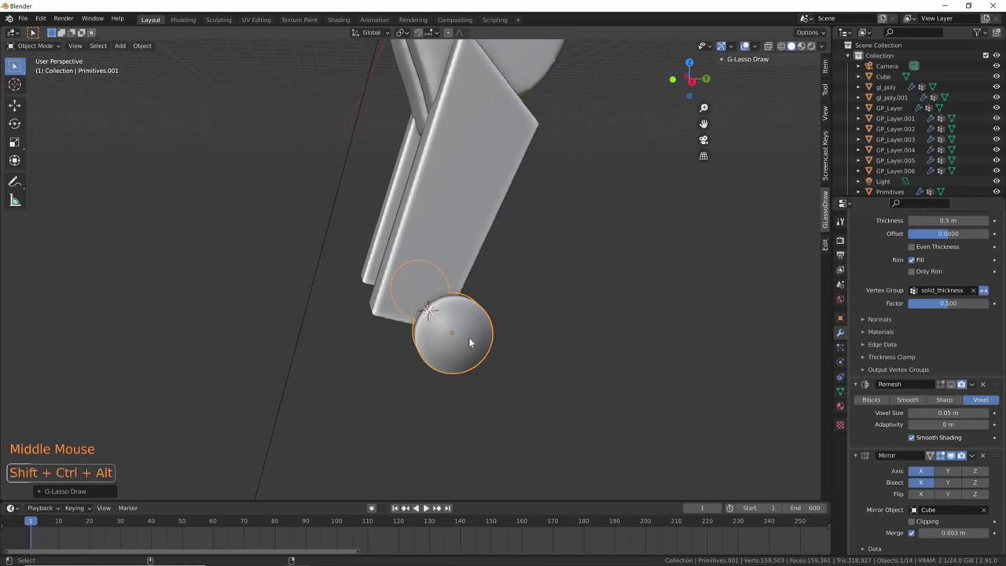
key("ctrl+shift+alt+v")
left_click(828, 229)
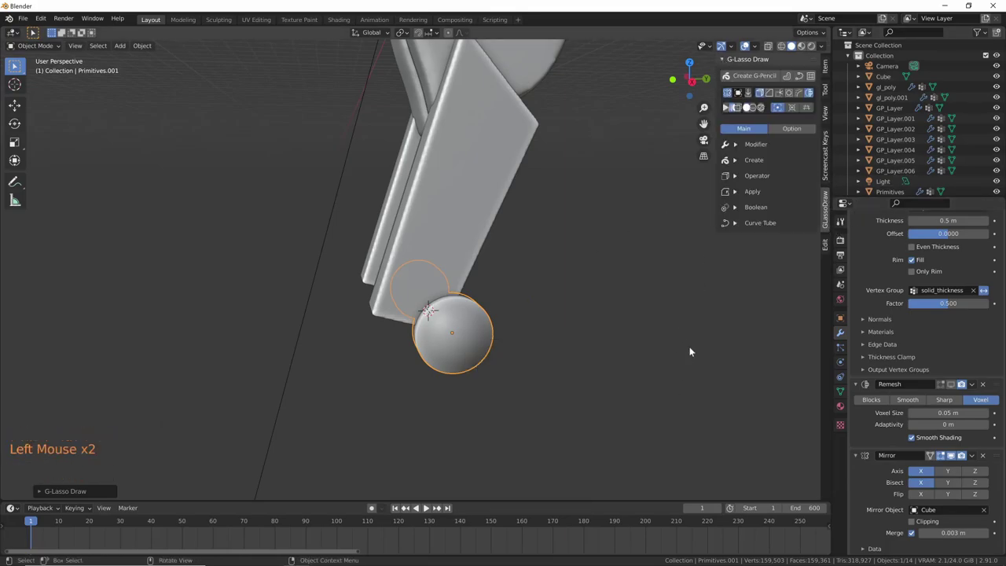
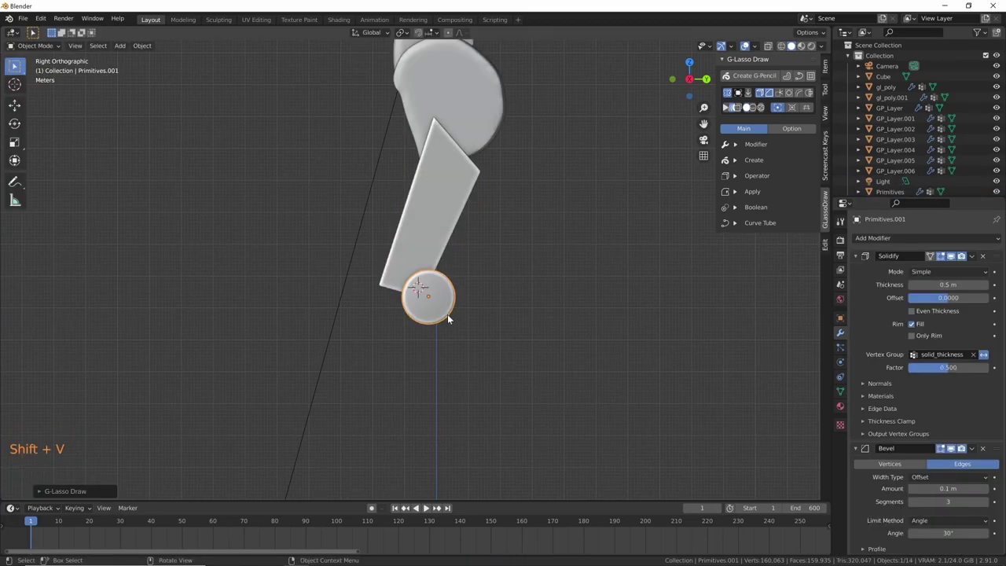
middle_click(454, 316)
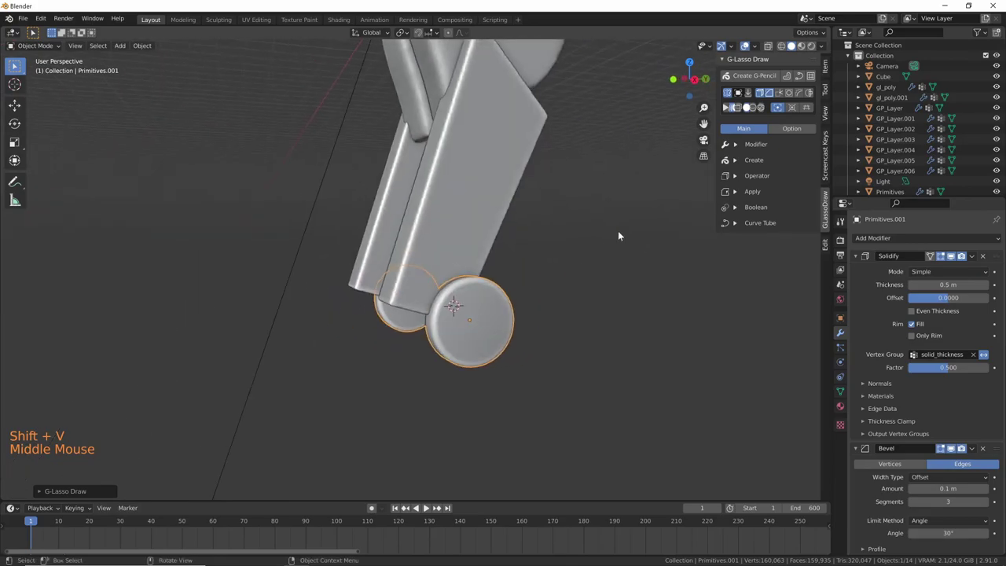
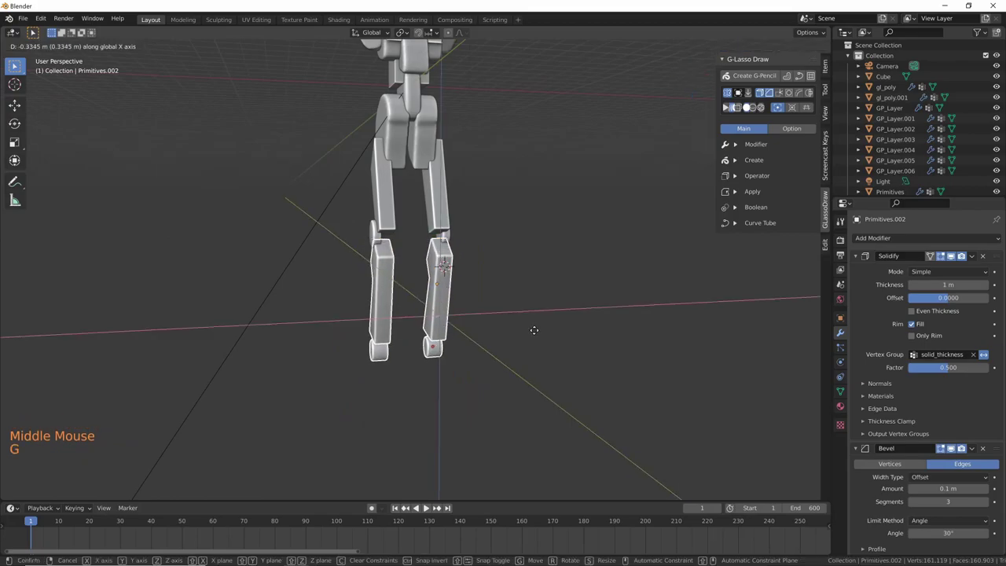
- Duplicate a joint piece with Shift+D, scale it to 0.66 and place it as the ankle
left_click(446, 236)
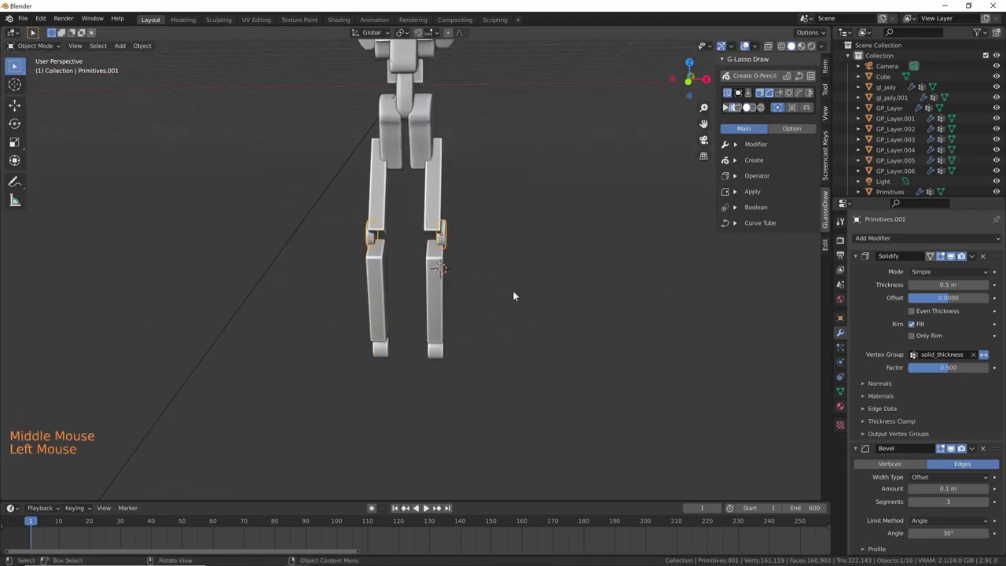
key("shift+d")
middle_click(505, 297)
middle_click(431, 370)
left_click(435, 365)
middle_click(465, 373)
key("shift+d")
key("s")
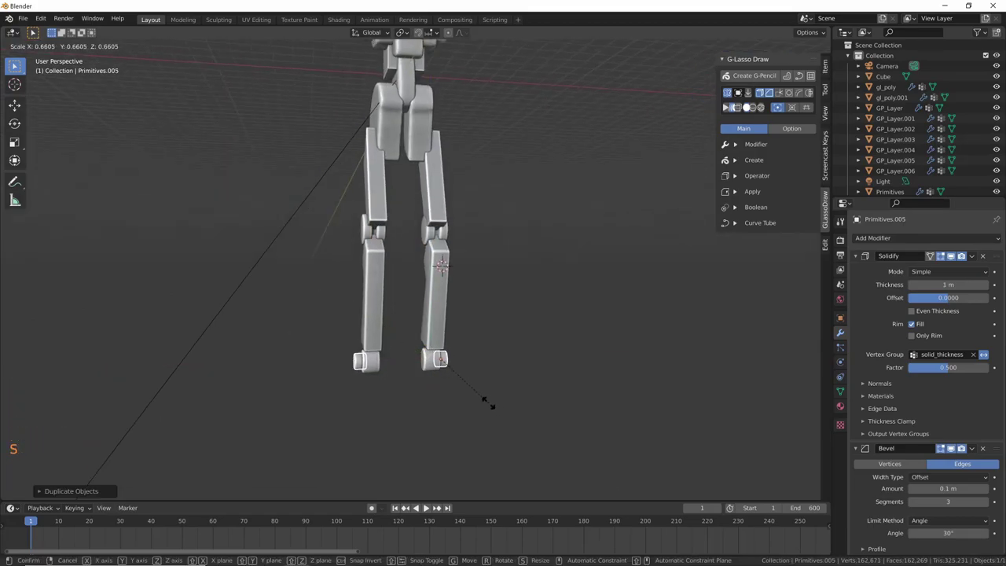
middle_click(434, 322)
left_click(434, 322)
- Select the lower leg pieces, apply Ctrl+Numpad-Minus to them and confirm the adjustment
middle_click(447, 370)
middle_click(498, 320)
middle_click(534, 308)
left_click(410, 322)
left_click(469, 299)
left_click(429, 354)
key("ctrl+KP_Subtract")
middle_click(557, 350)
middle_click(553, 301)
middle_click(426, 369)
left_click(496, 357)
- Zoom out to the whole robot and select the chest, shoulder and torso pieces
middle_click(496, 357)
middle_click(460, 336)
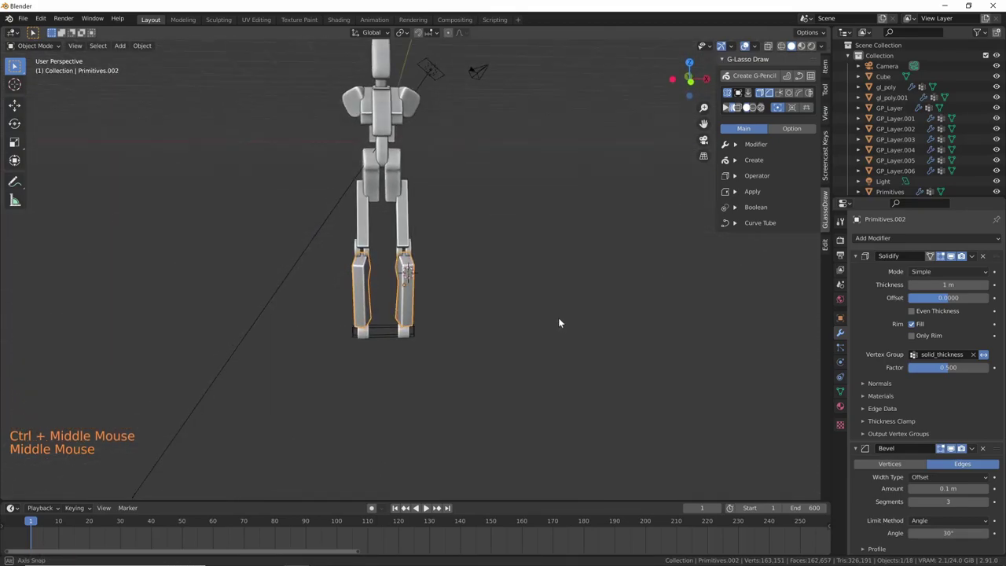
middle_click(558, 319)
middle_click(558, 363)
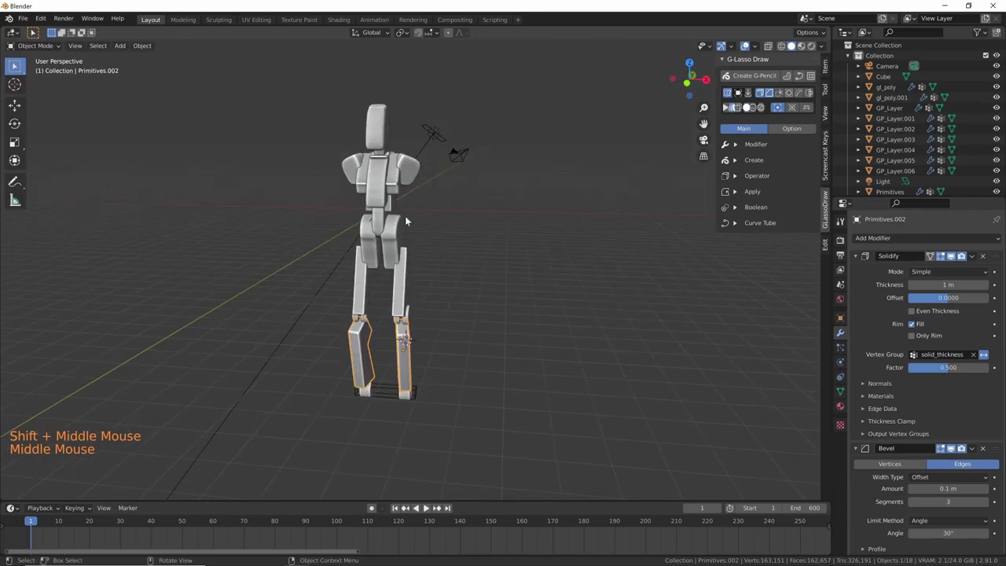
left_click(411, 171)
left_click(449, 277)
middle_click(449, 277)
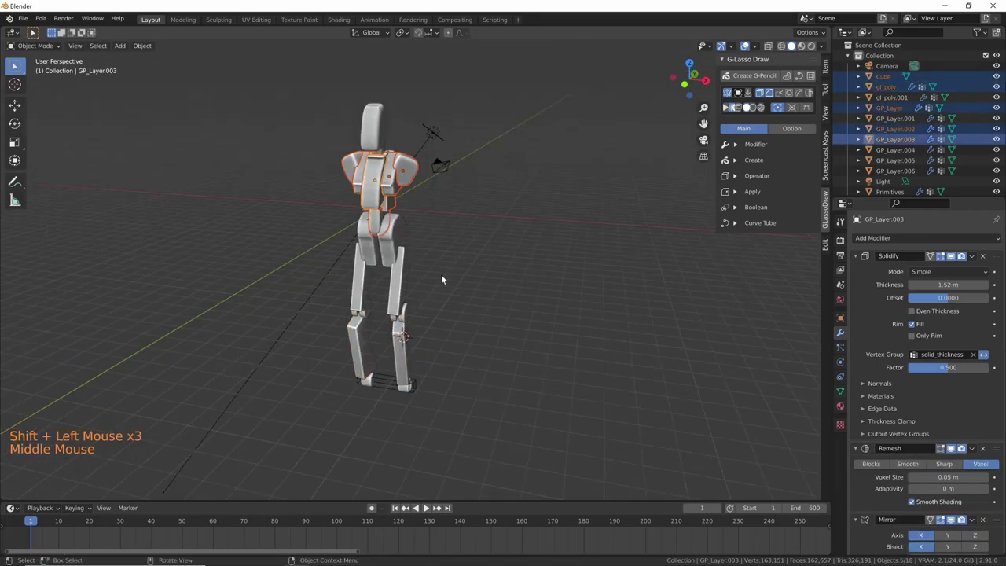
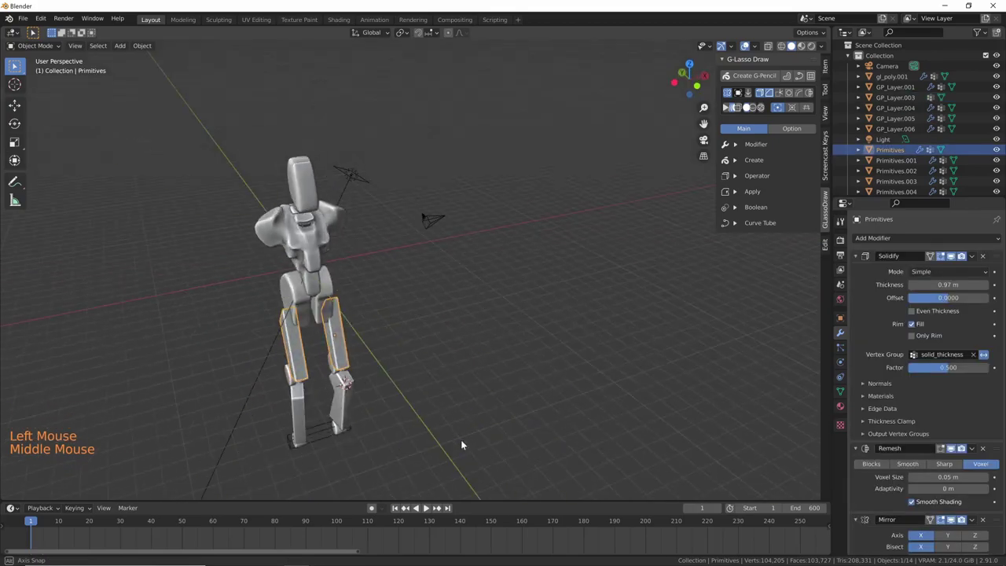
- Frame the thigh in right side view for drawing the slot cutter
key("KP_1")
key("KP_3")
middle_click(407, 428)
middle_click(360, 384)
middle_click(365, 379)
middle_click(369, 387)
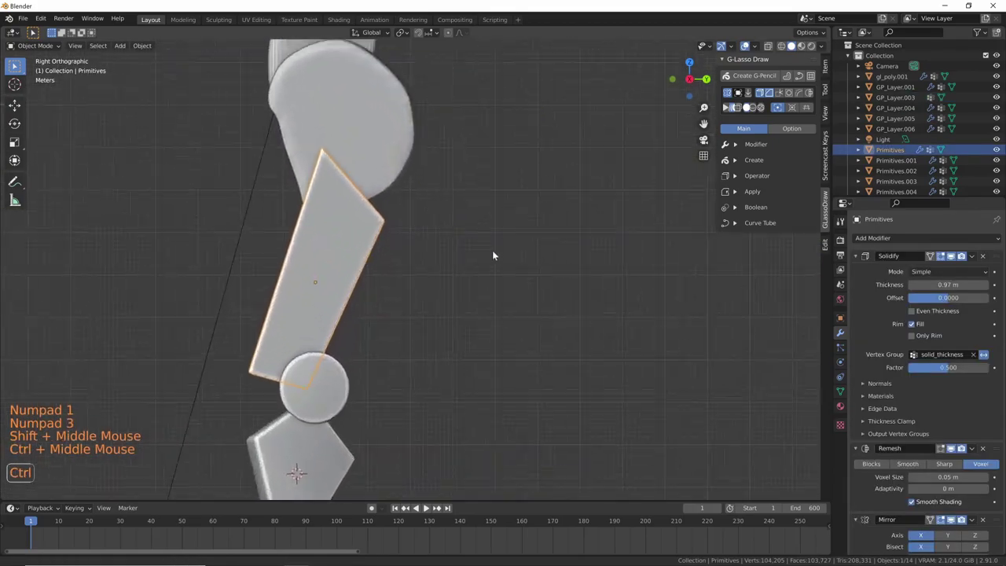
middle_click(451, 317)
middle_click(465, 382)
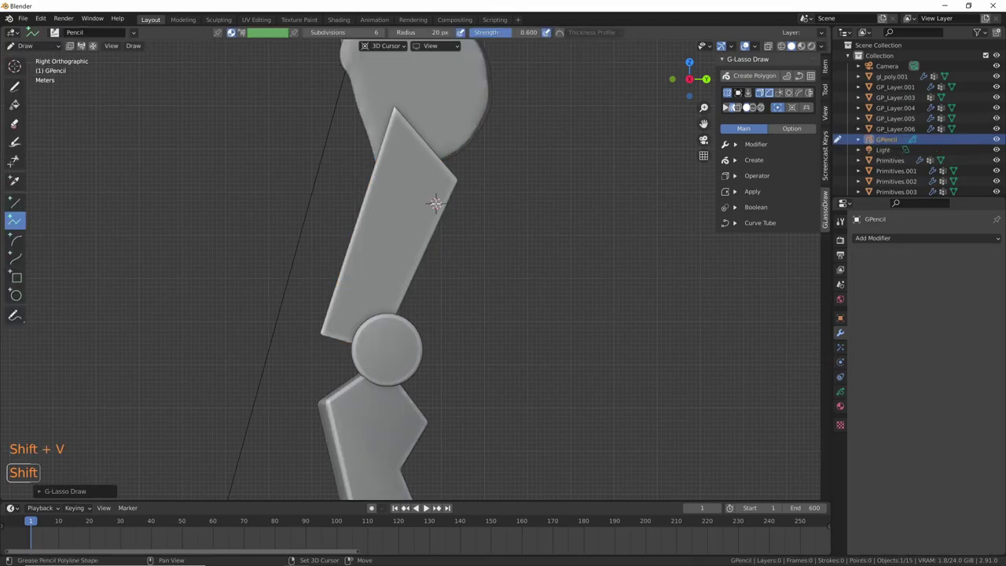
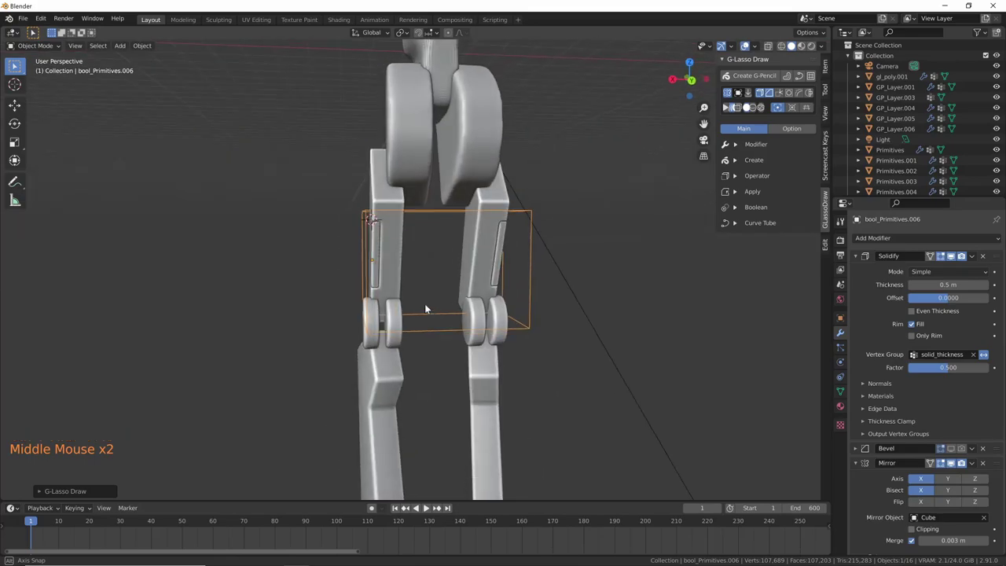
- Slide cutter bool_Primitives.006 along X into the thighs to carve the slots, then select hip gl_poly.001
left_click(381, 248)
key("g")
middle_click(381, 247)
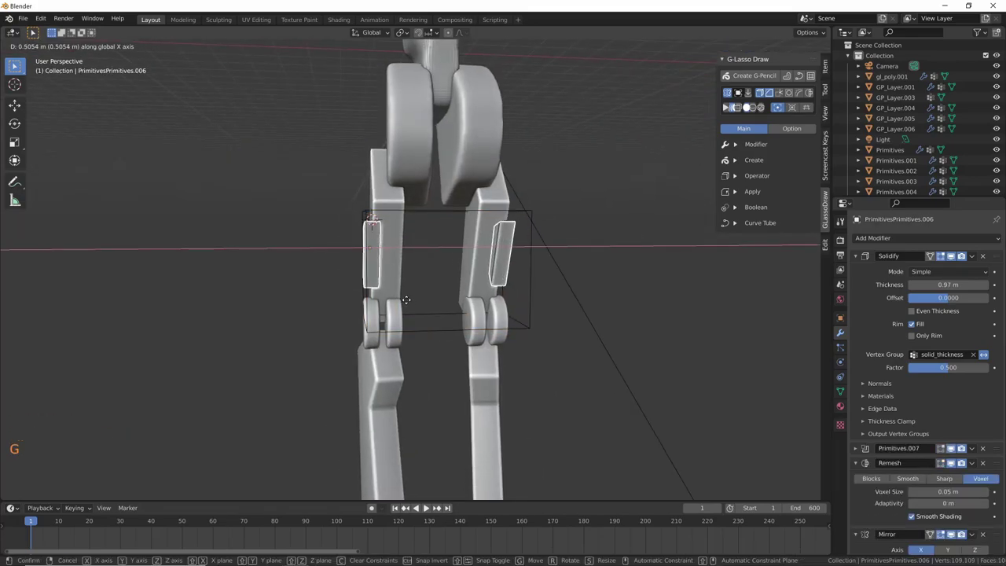
middle_click(417, 309)
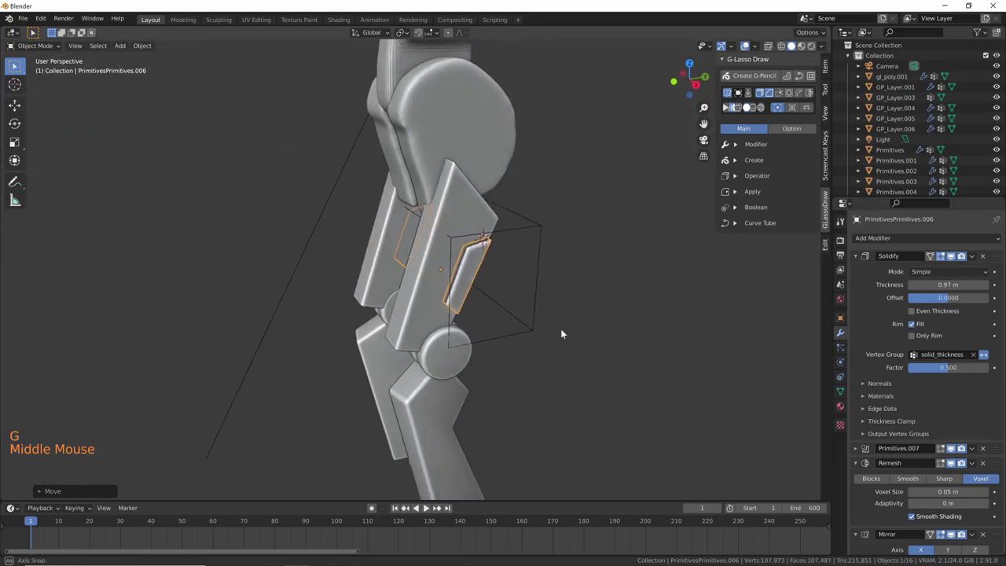
middle_click(568, 303)
middle_click(564, 324)
middle_click(560, 327)
left_click(560, 326)
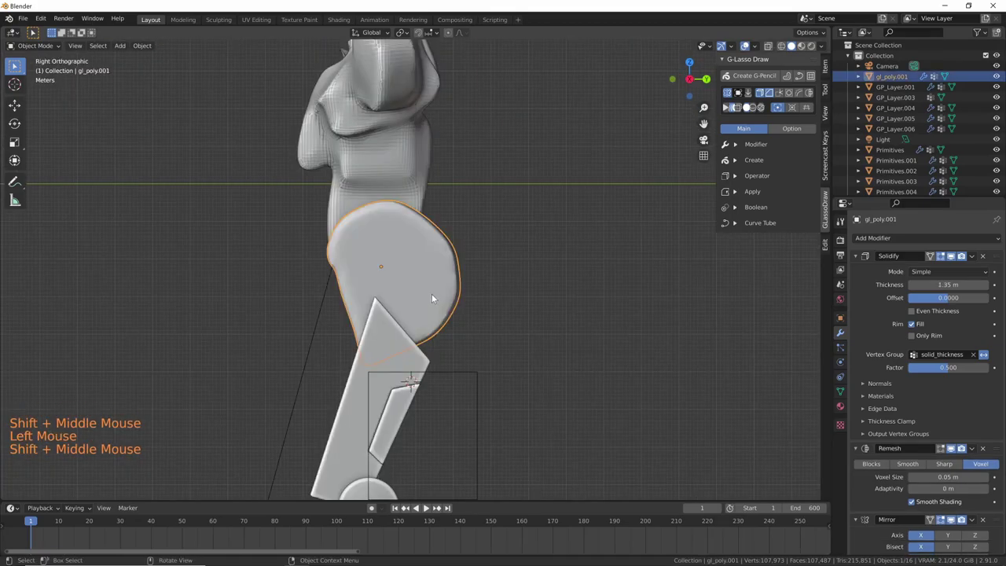
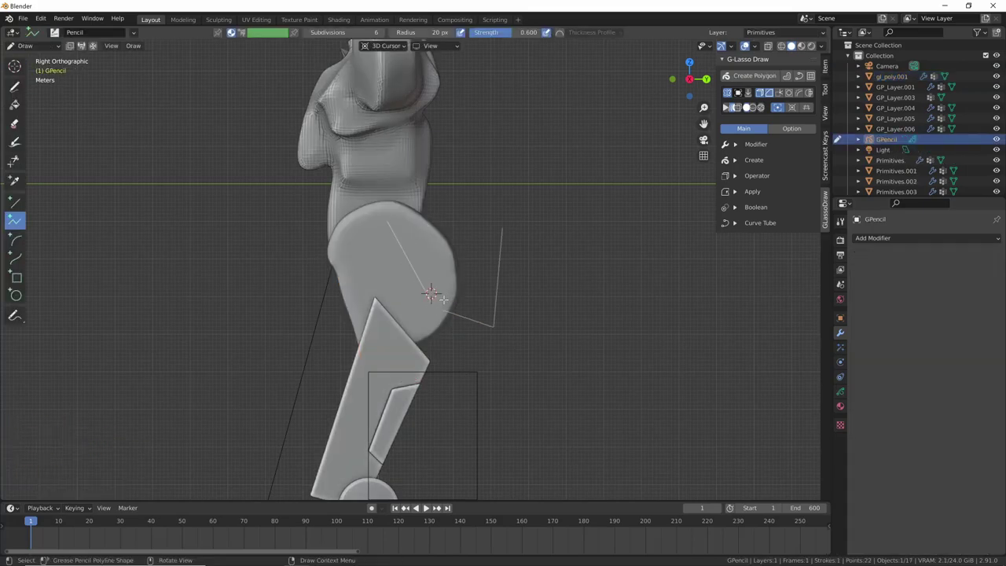
- Turn the drawn outline into a cutter polygon and slide it along X over the hip
left_click(736, 209)
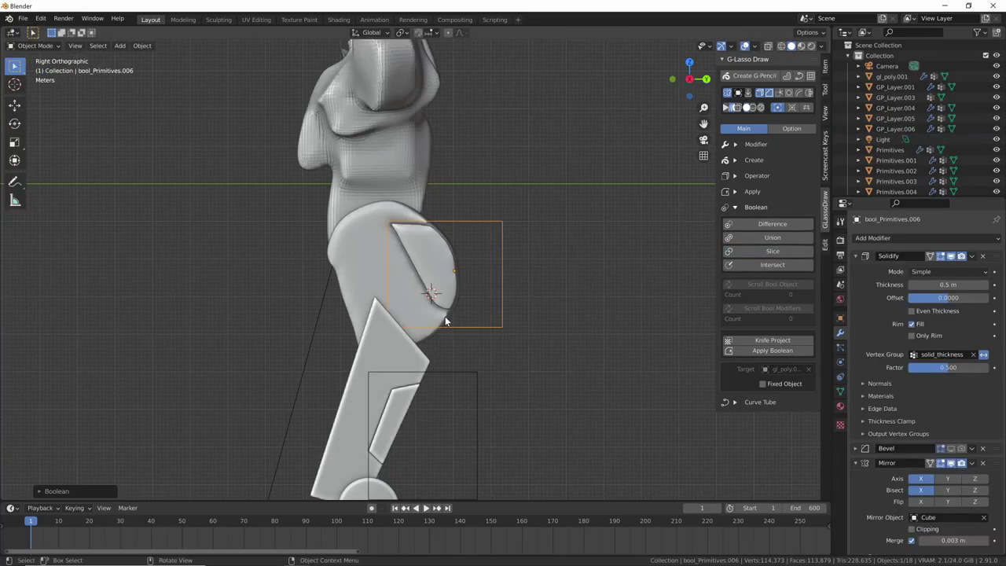
middle_click(461, 312)
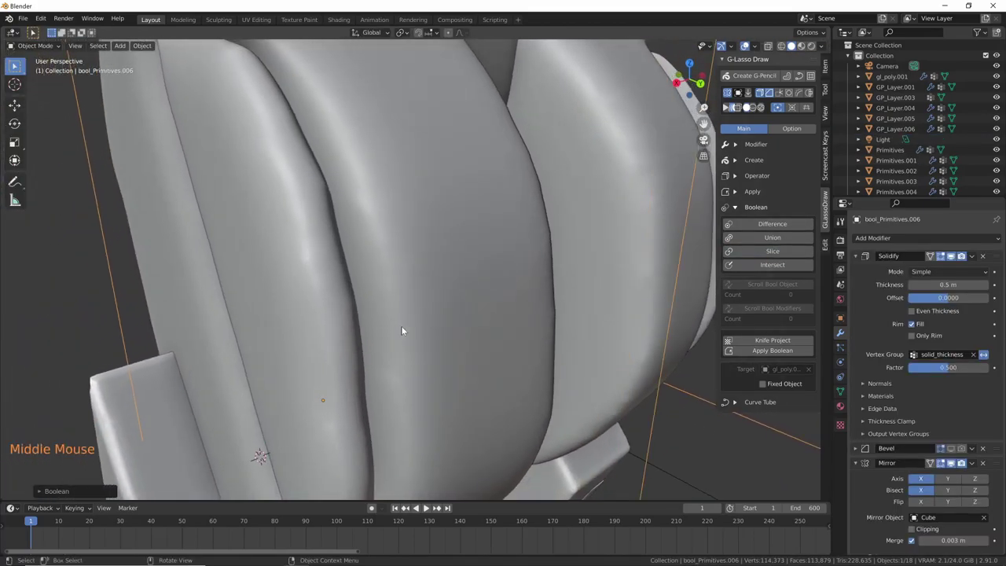
middle_click(467, 288)
middle_click(395, 338)
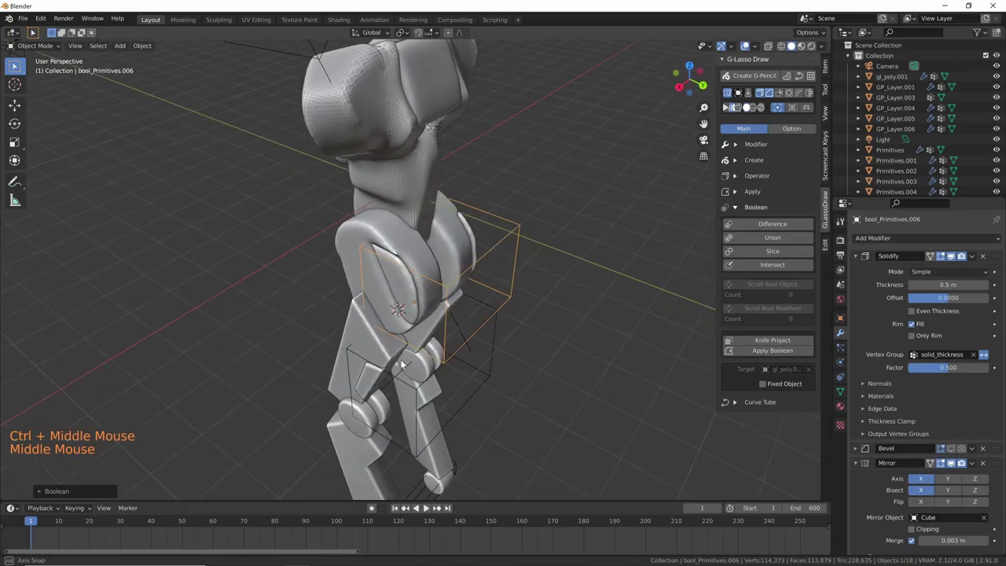
key("g")
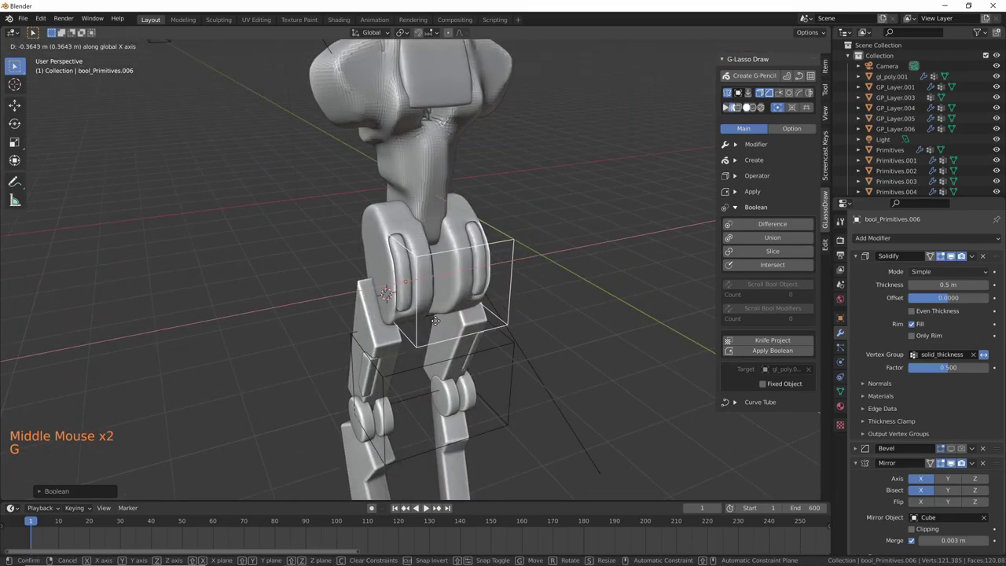
middle_click(533, 355)
- Subtract the cutter from round hip piece gl_poly.001 to carve the vertical grooves
left_click(532, 355)
key("ctrl+shift+v")
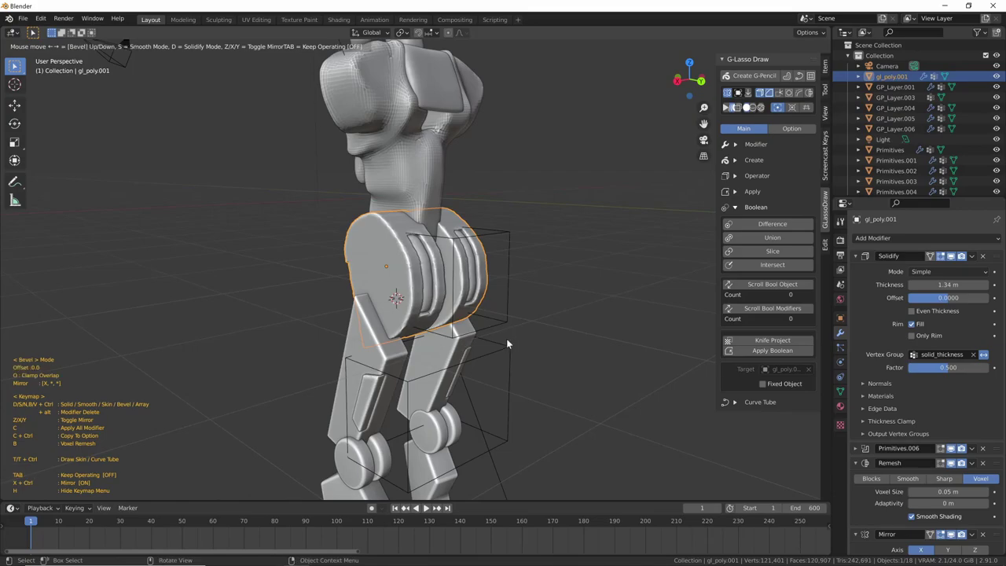
- Select the hip with its cutter and slide the assembly about 0.79 m along X
middle_click(711, 332)
left_click(711, 331)
key("g")
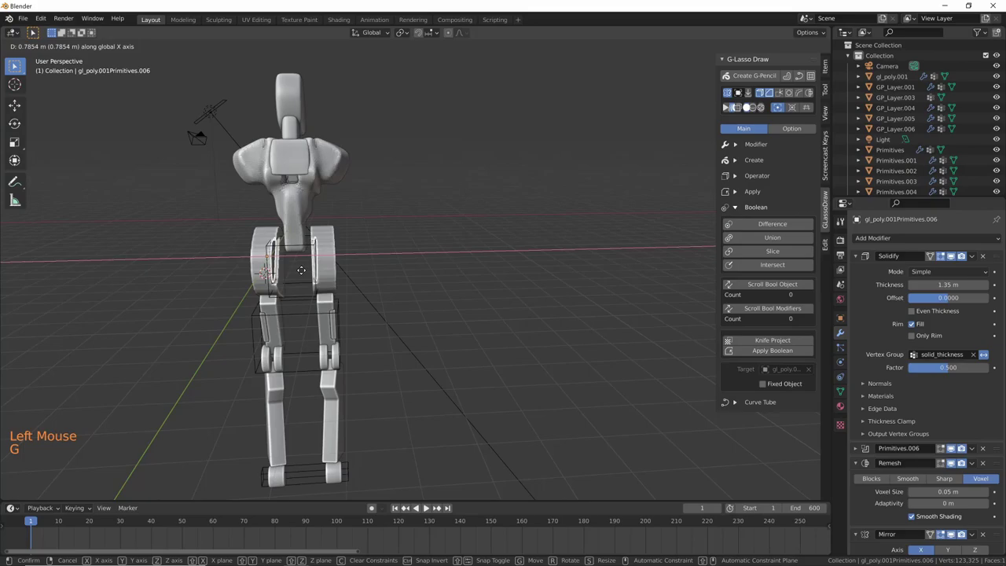
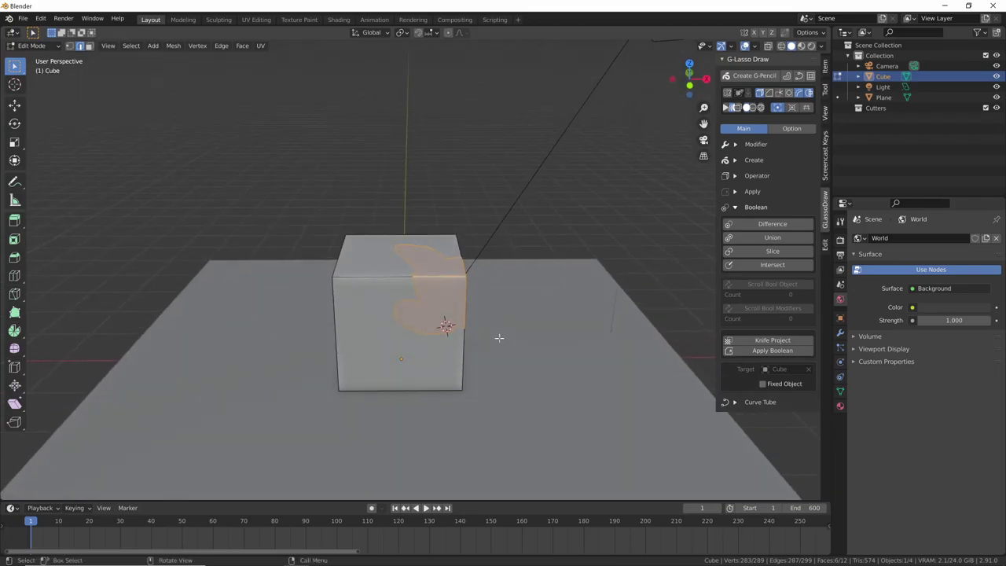
- Separate the marked faces and solidify them into raised panel shapes on the cube
key("p")
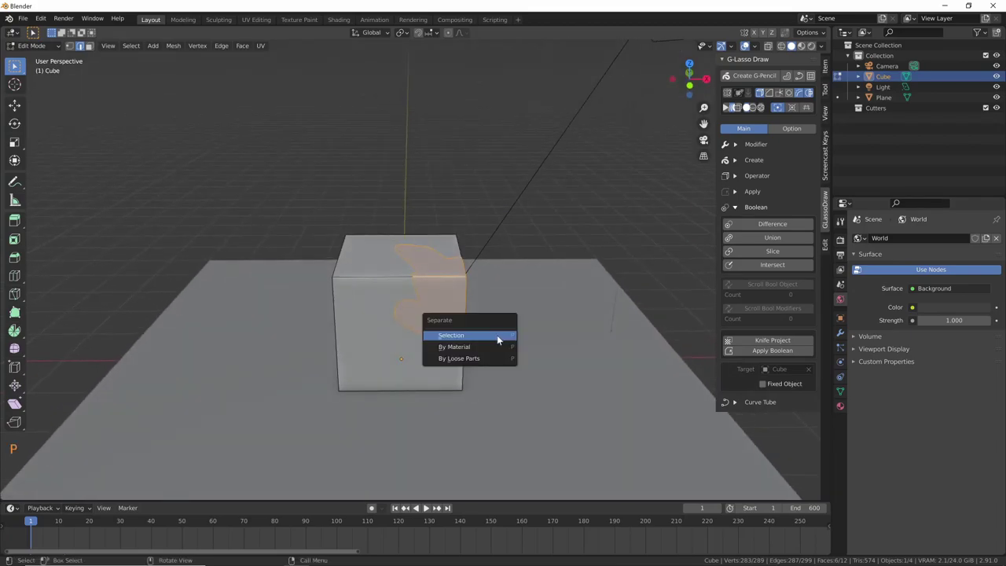
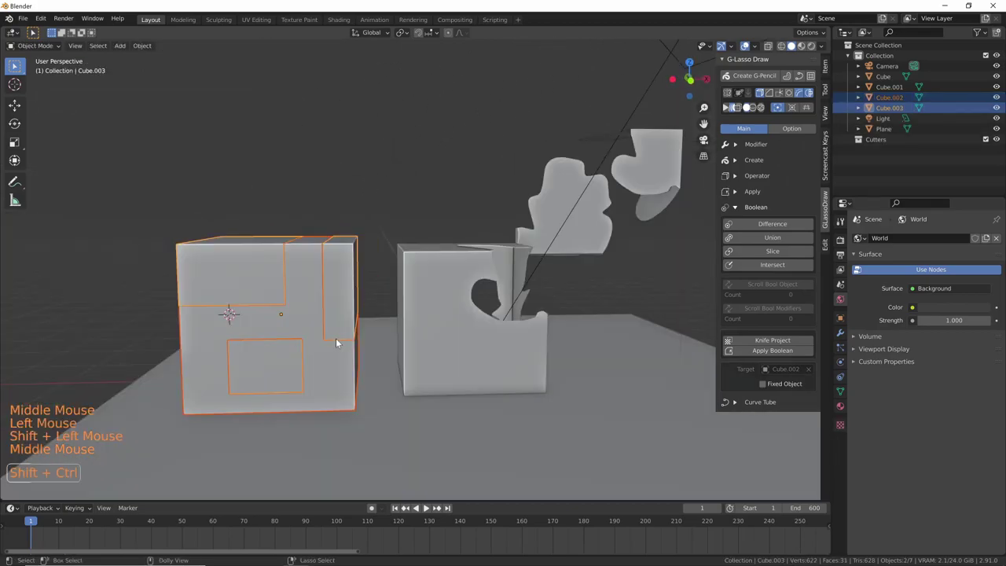
key("ctrl+shift+v")
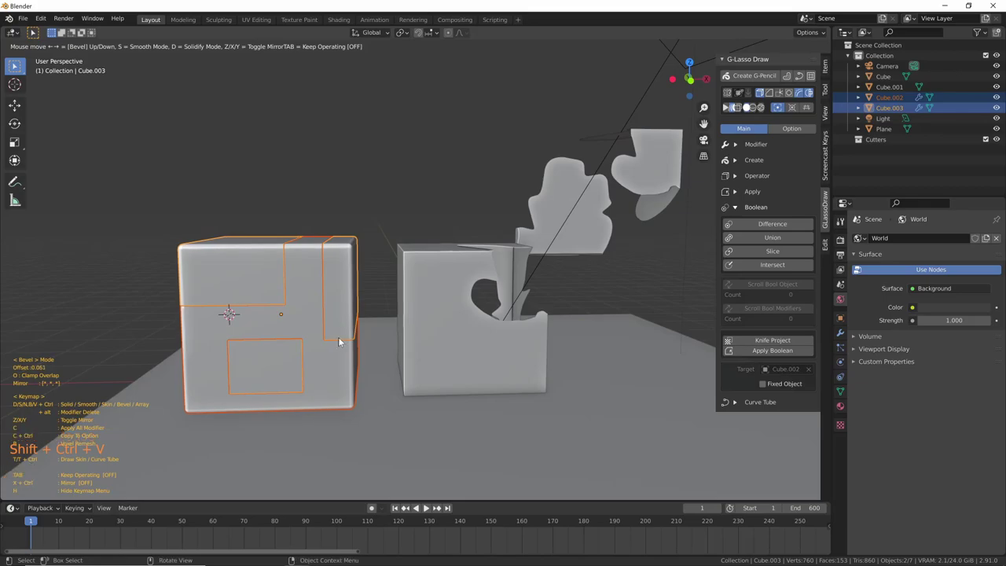
left_click(352, 329)
middle_click(351, 330)
key("ctrl+shift+v")
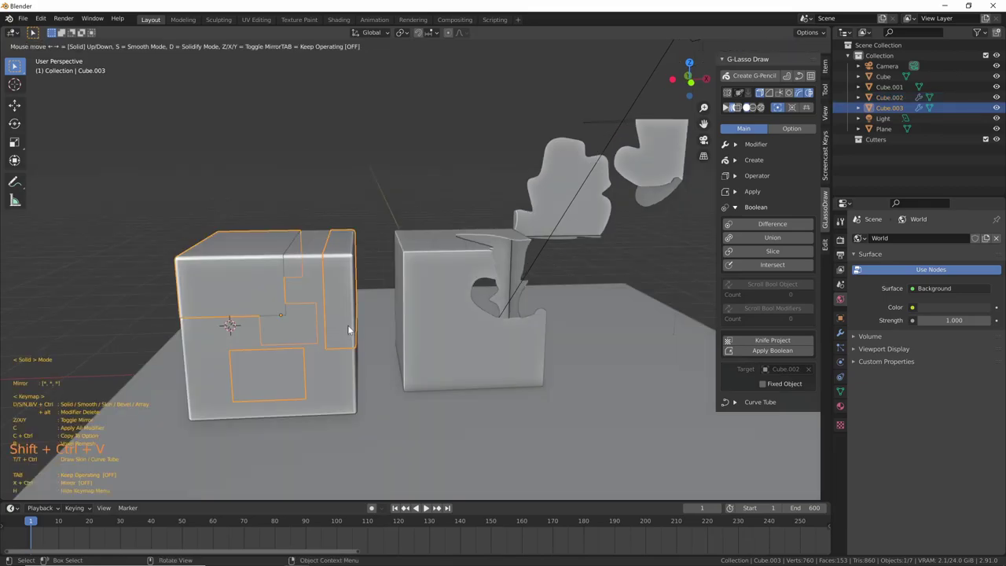
left_click(365, 363)
- Deselect everything and inspect the panelled cube from several angles
right_click(365, 363)
middle_click(365, 363)
key("x")
middle_click(382, 350)
middle_click(381, 357)
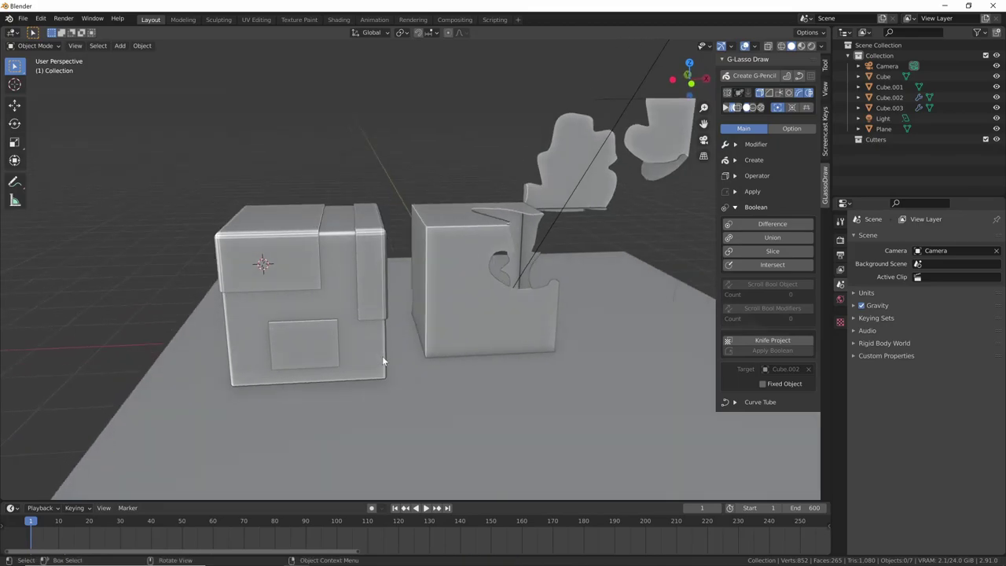
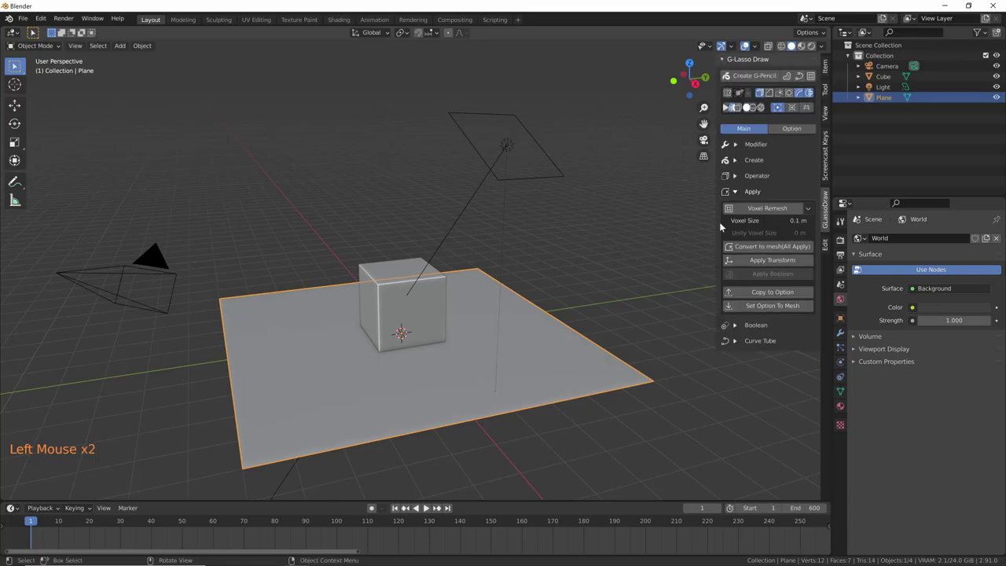
- Expand the G-Lasso Apply options and draw lobe shapes above the selected cube
left_click(459, 354)
middle_click(458, 354)
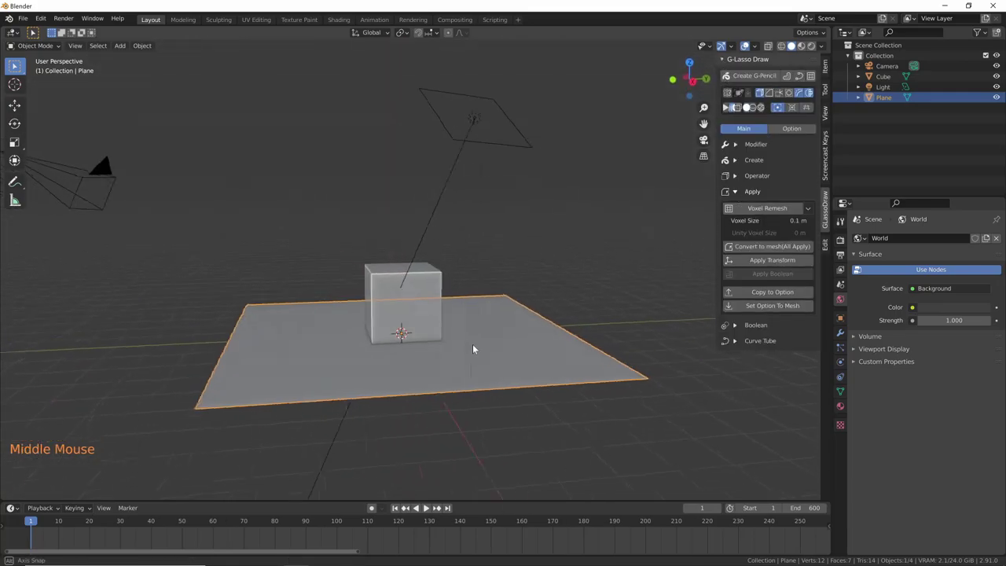
left_click(421, 299)
middle_click(425, 309)
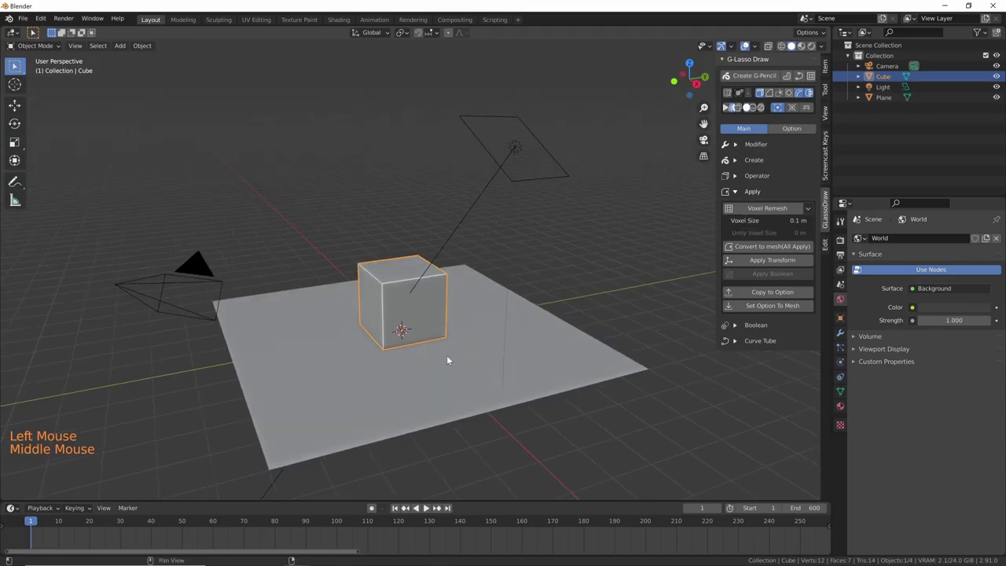
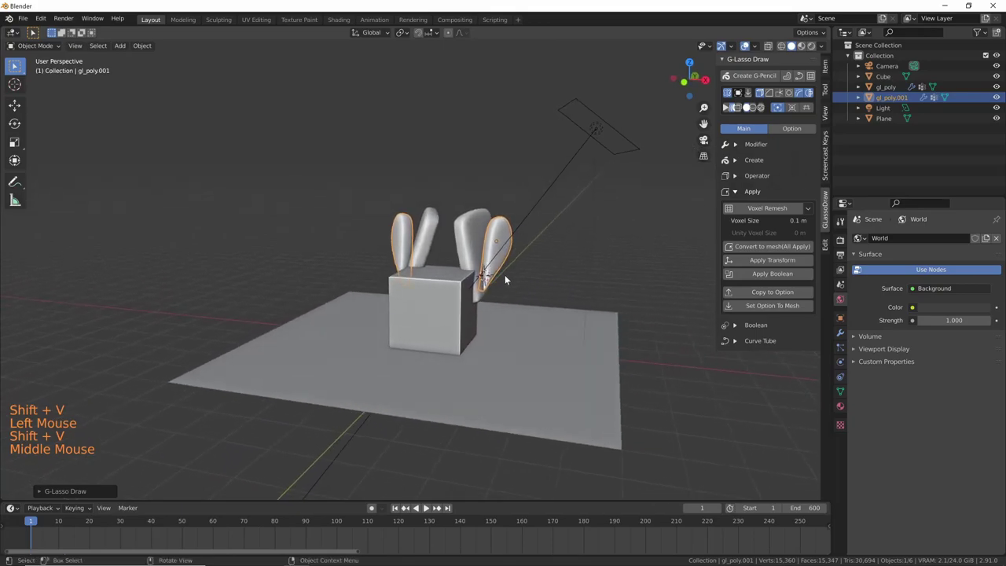
key("ctrl+shift+v")
- Shape a lobe's thickness, undo it, and select both gl_poly blobs for the union
middle_click(530, 294)
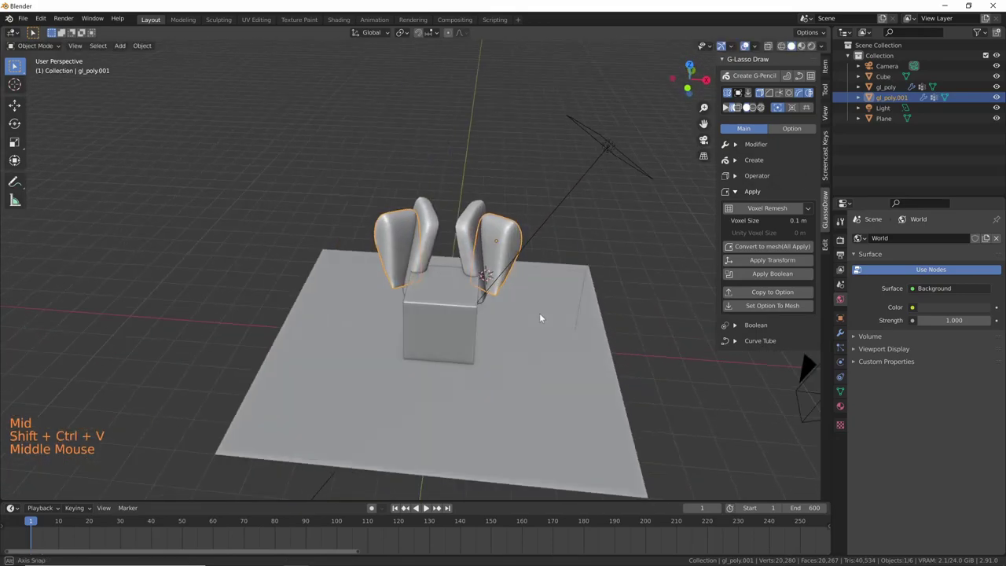
left_click(472, 236)
key("ctrl+shift+v")
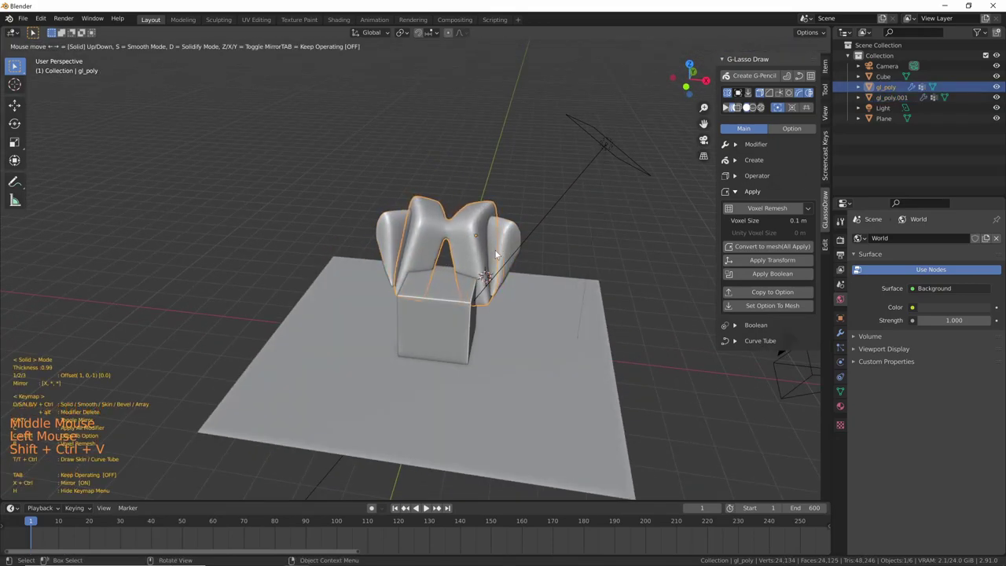
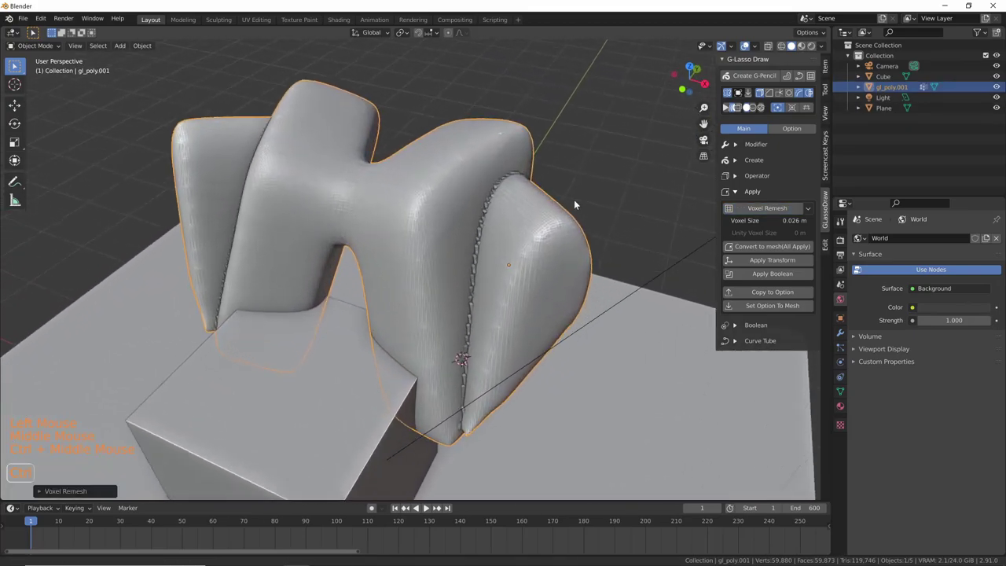
key("ctrl+z")
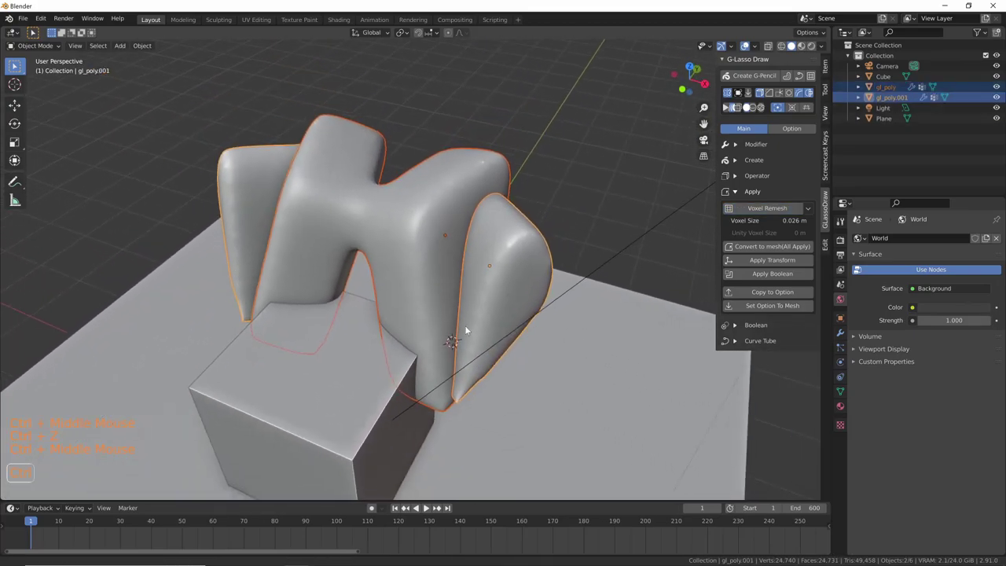
left_click(795, 250)
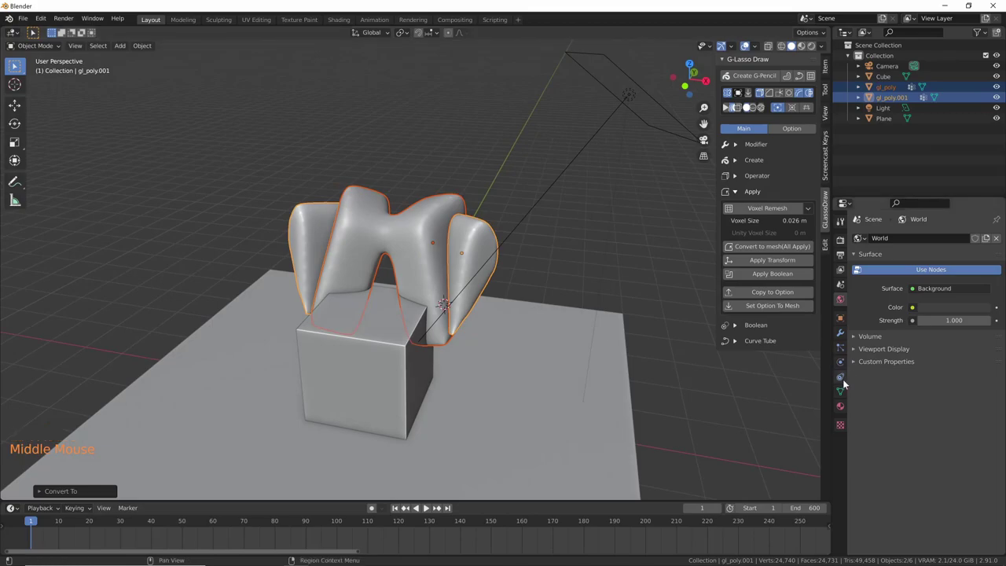
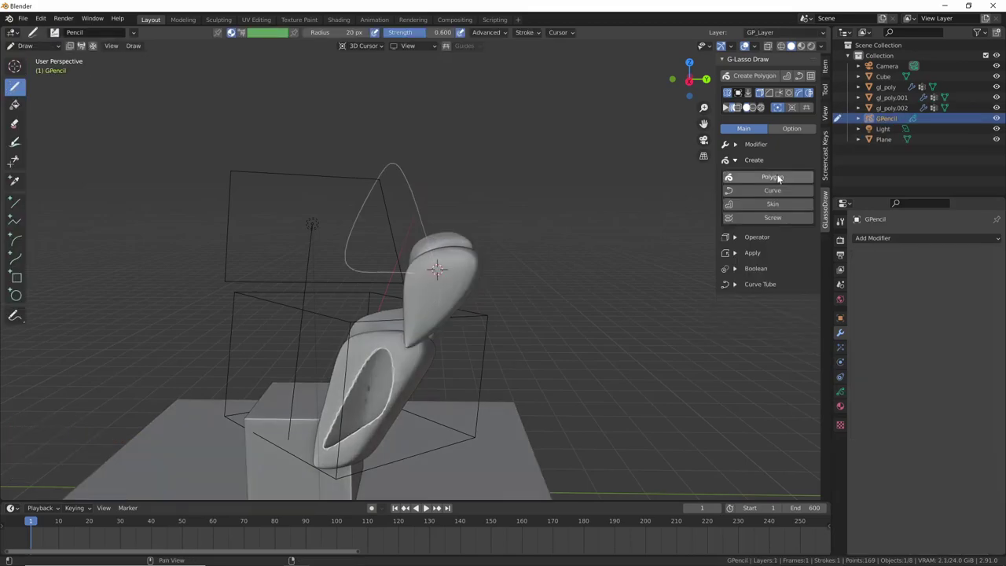
- Turn the drawn ring outline into a mesh shape GP_Layer.001 beside the tube handles
left_click(781, 191)
middle_click(503, 315)
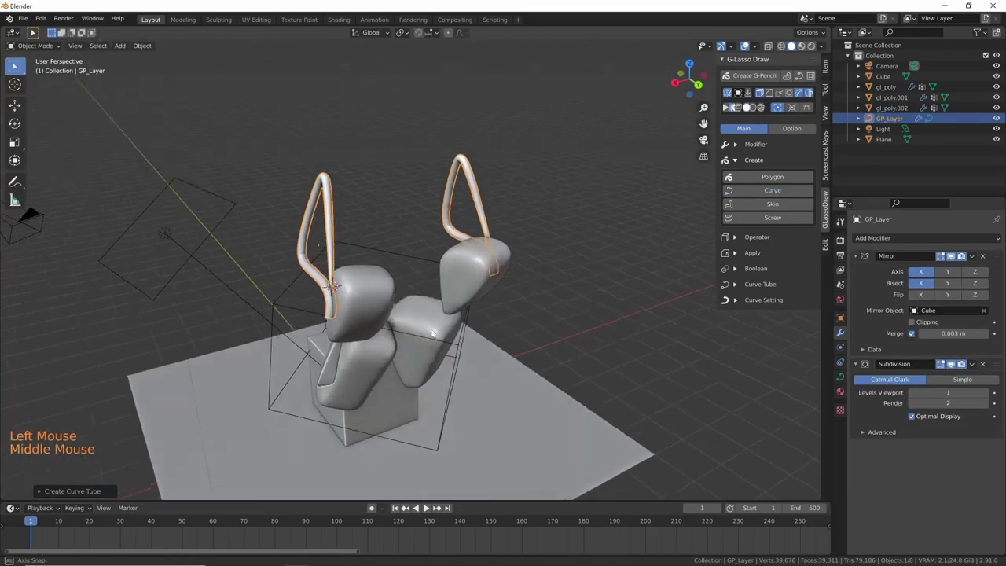
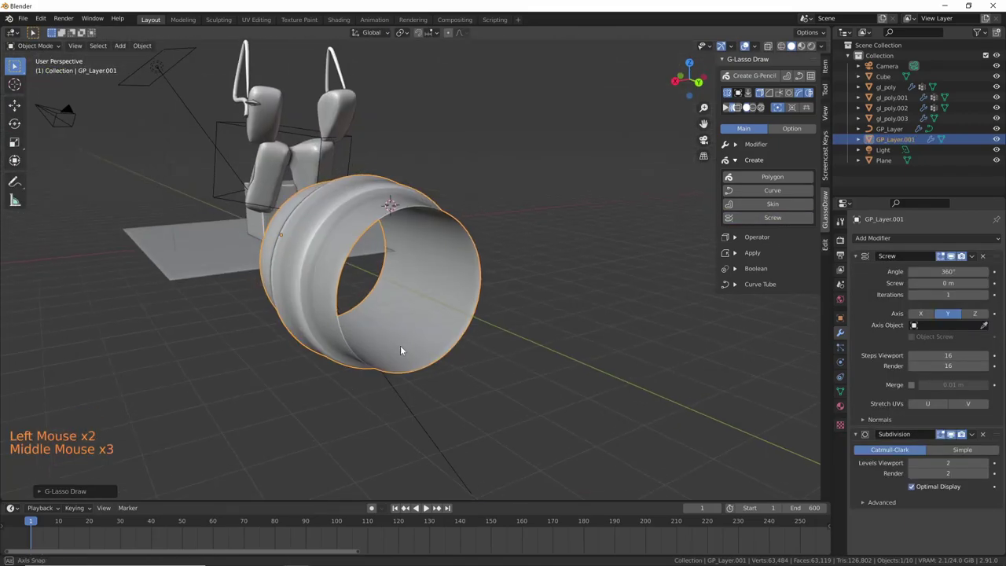
middle_click(365, 347)
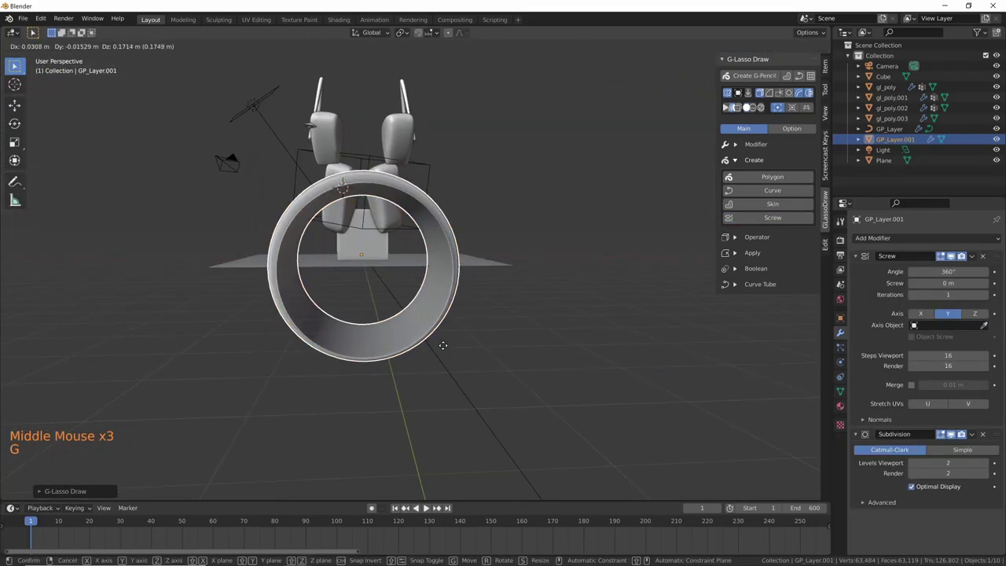
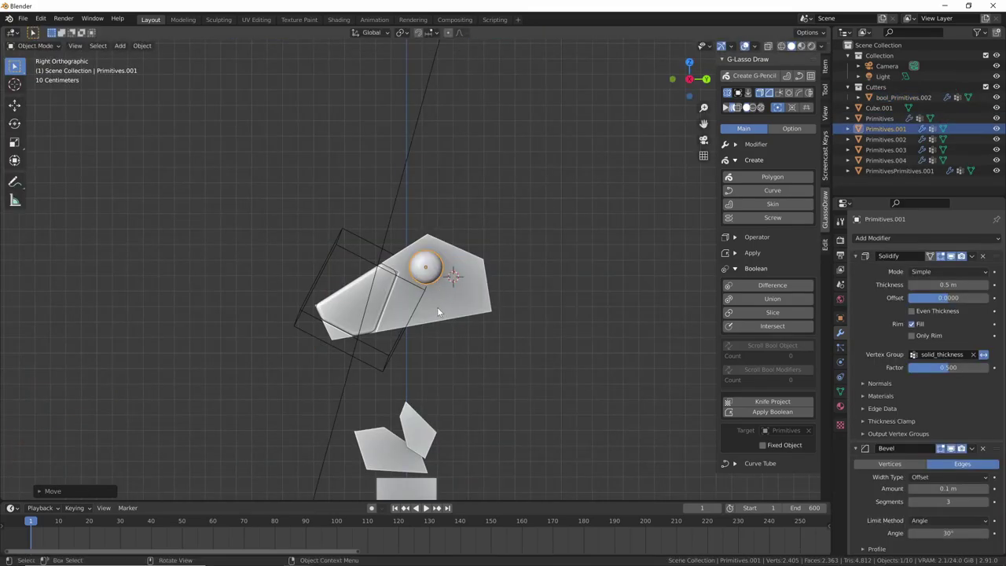
- Resize torso block Primitives.002 and reposition it under the robot head
middle_click(562, 349)
middle_click(424, 327)
key("s")
middle_click(524, 346)
key("KP_3")
key("g")
middle_click(523, 382)
key("ctrl+shift+v")
- Combine the stacked box pieces under the head and select the lowest block
middle_click(536, 313)
left_click(480, 300)
left_click(476, 277)
double_click(476, 276)
key("ctrl+KP_Subtract")
middle_click(534, 326)
left_click(436, 274)
middle_click(470, 301)
left_click(488, 316)
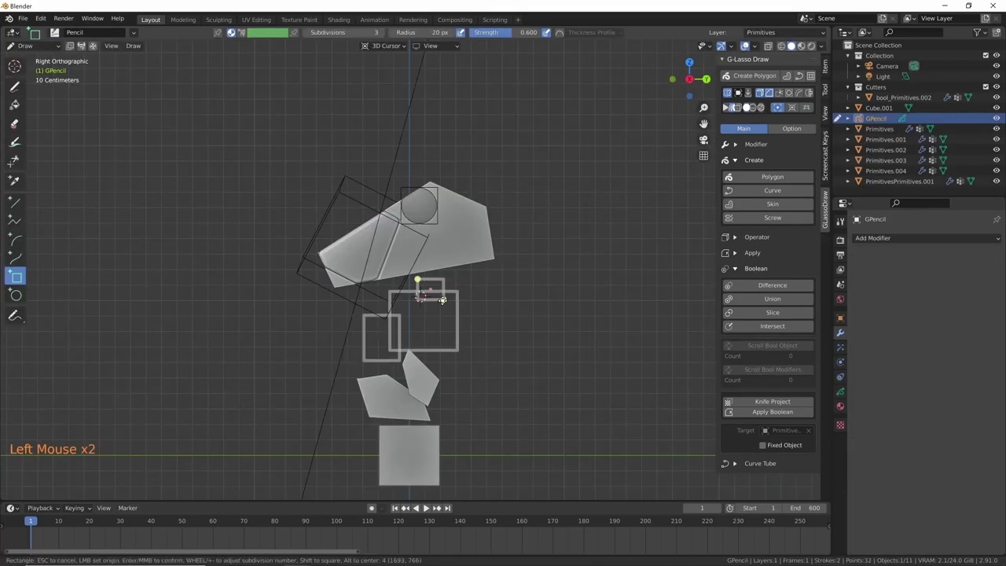
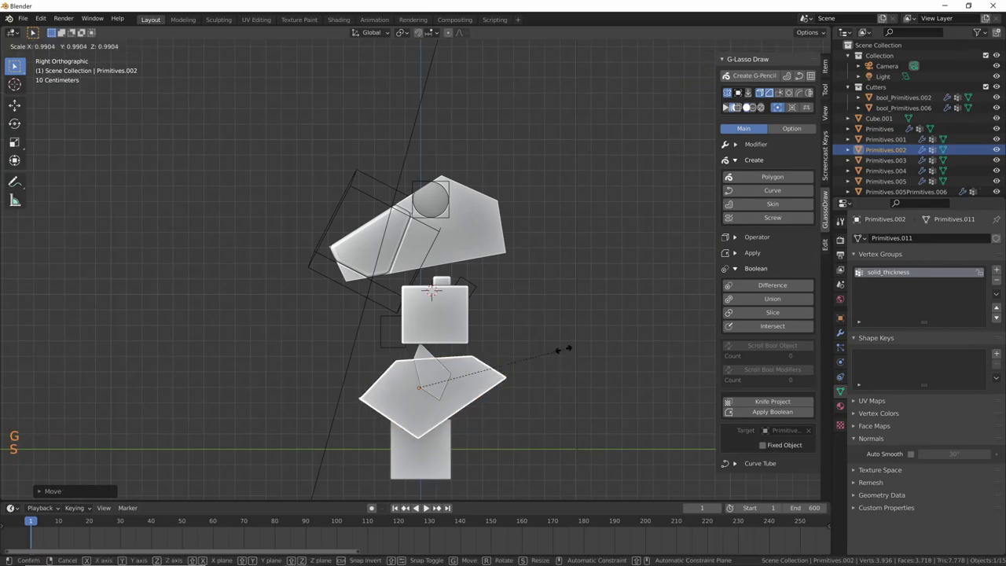
- Add a Grease Pencil object and sketch a rectangle beside foot block Cube.001
middle_click(507, 410)
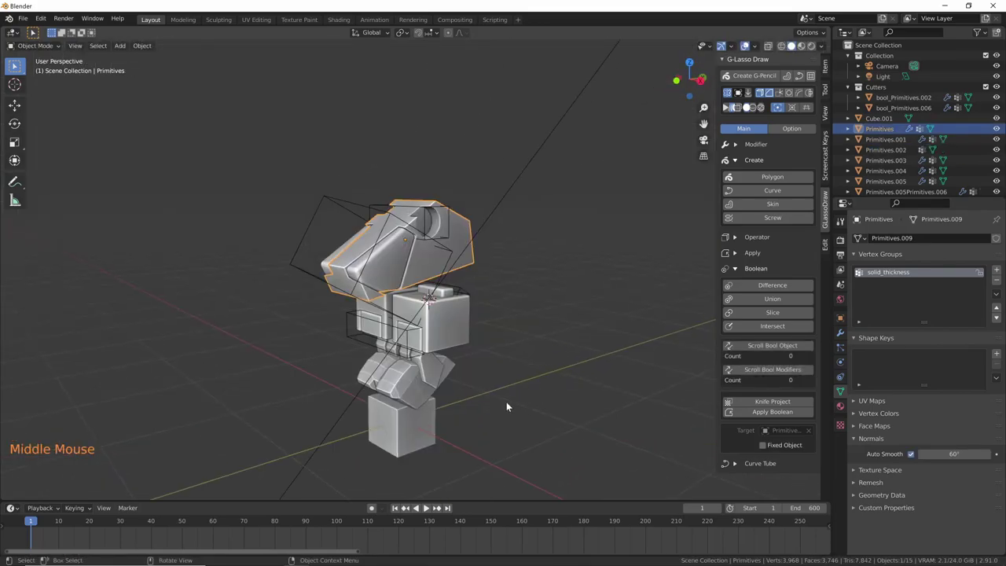
middle_click(520, 402)
middle_click(547, 391)
middle_click(557, 380)
middle_click(515, 405)
left_click(416, 394)
middle_click(472, 415)
middle_click(468, 405)
key("shift+v")
left_click(427, 389)
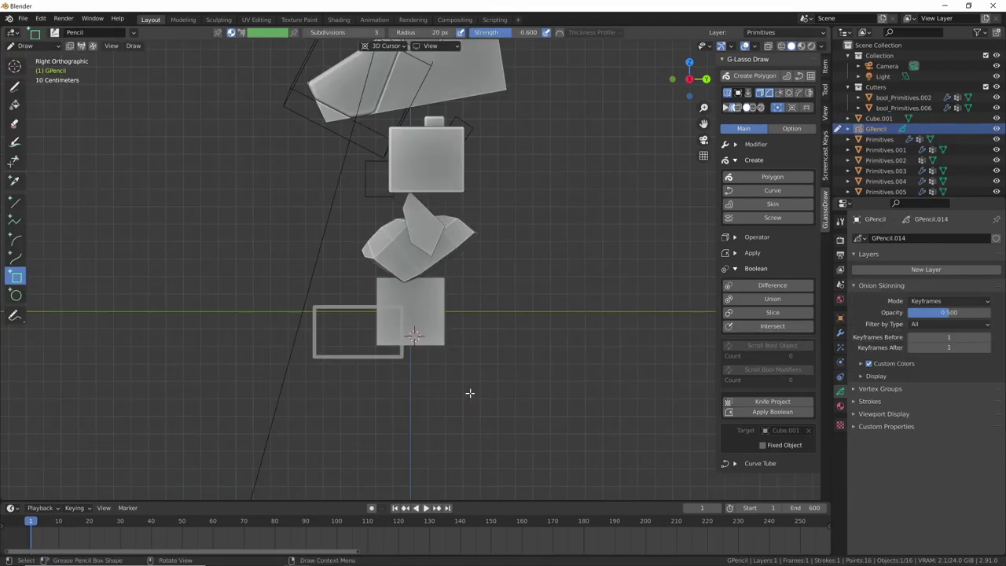
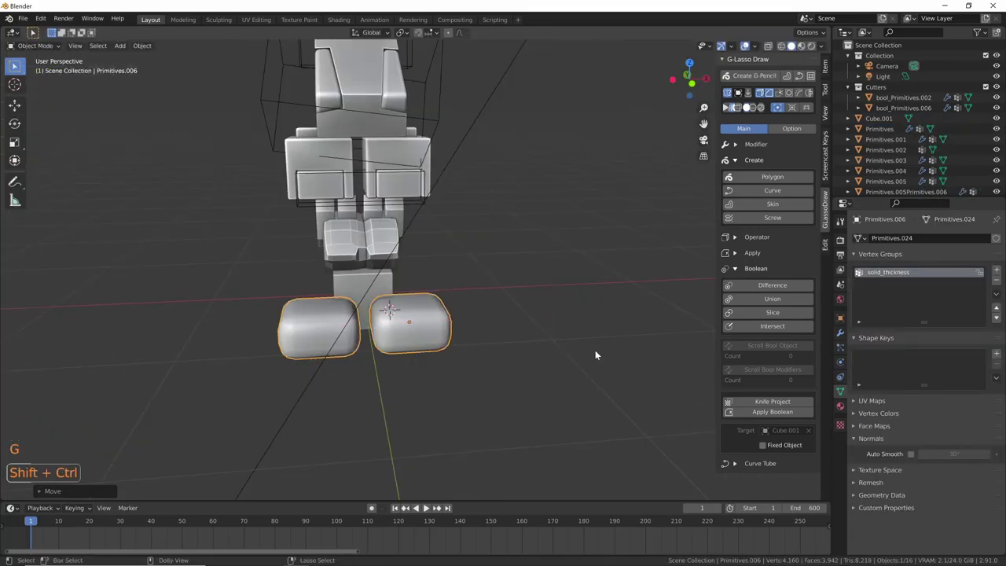
- Shrink the two rounded foot blocks and cut their notch into Cube.001
key("ctrl+shift+v")
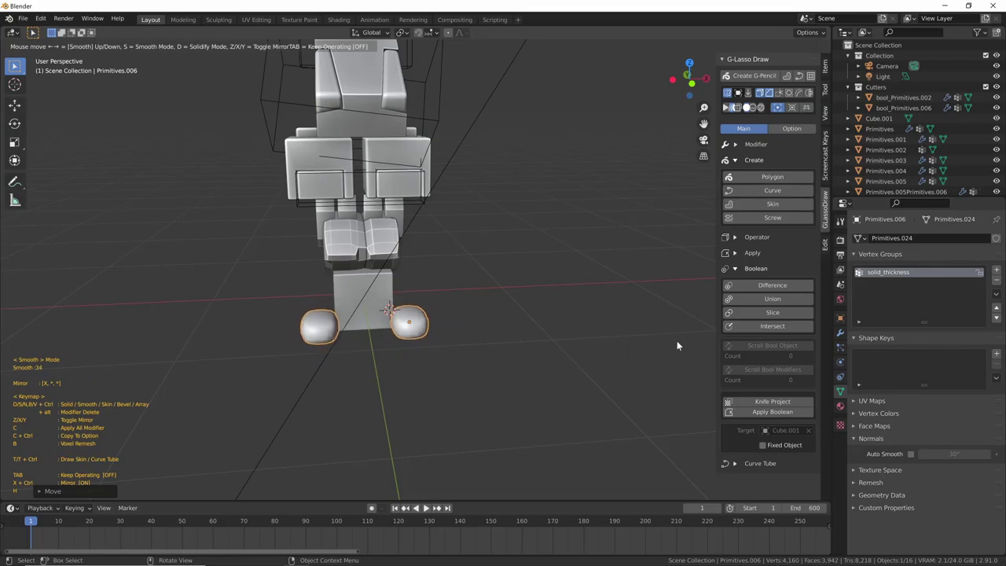
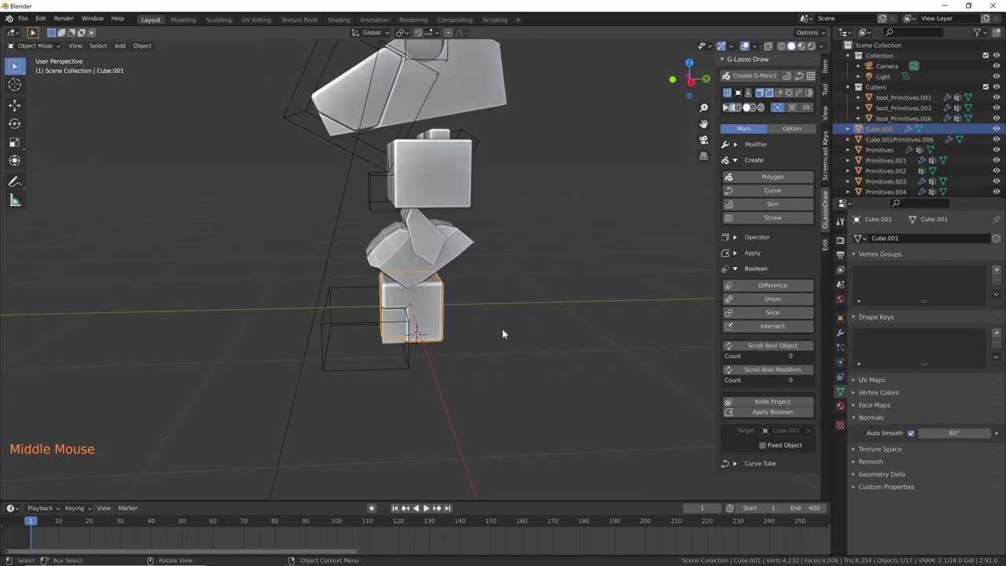
middle_click(557, 304)
middle_click(549, 353)
middle_click(535, 350)
middle_click(482, 329)
middle_click(514, 384)
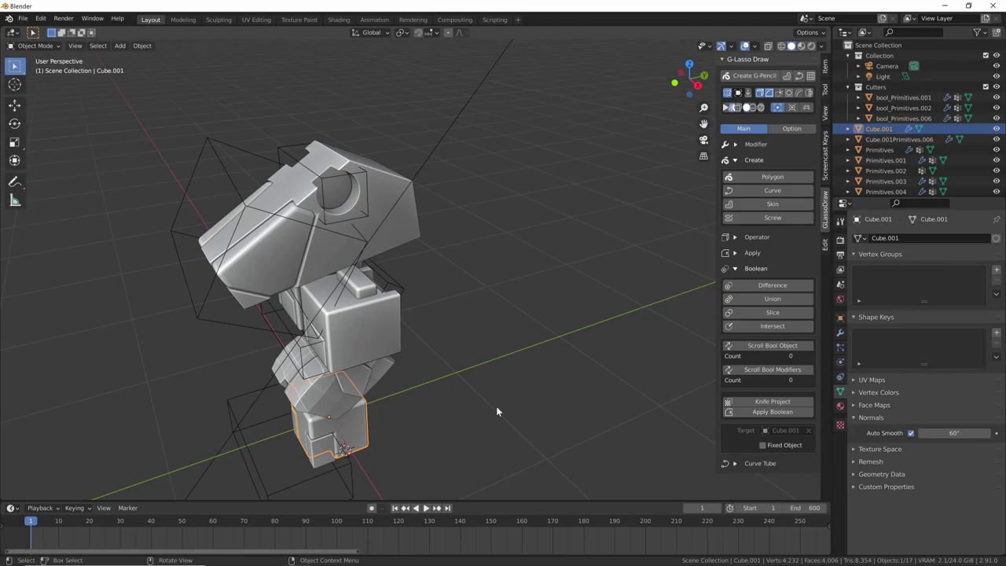
- Inspect the notched foot block and start a fresh Grease Pencil sketch object
middle_click(478, 418)
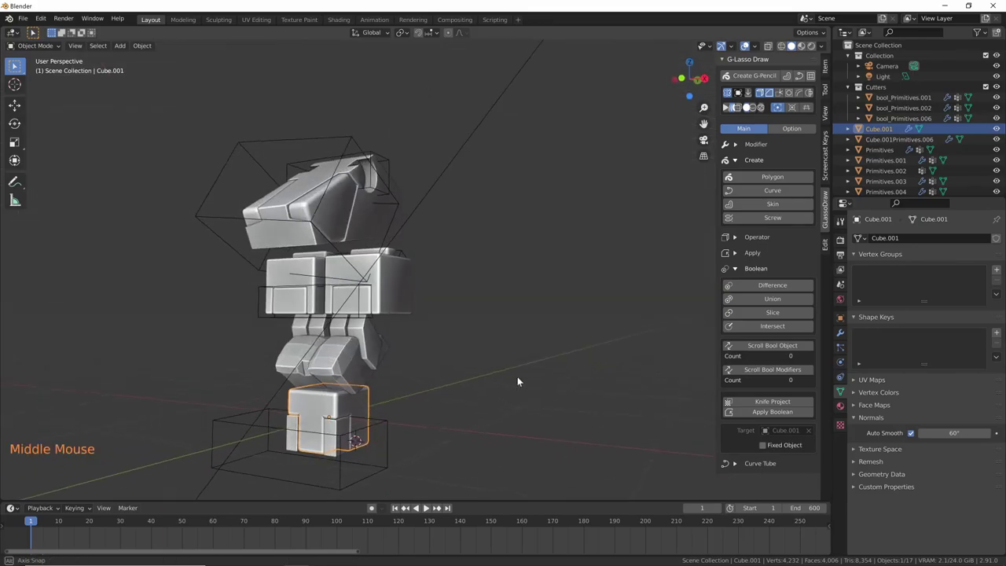
middle_click(482, 401)
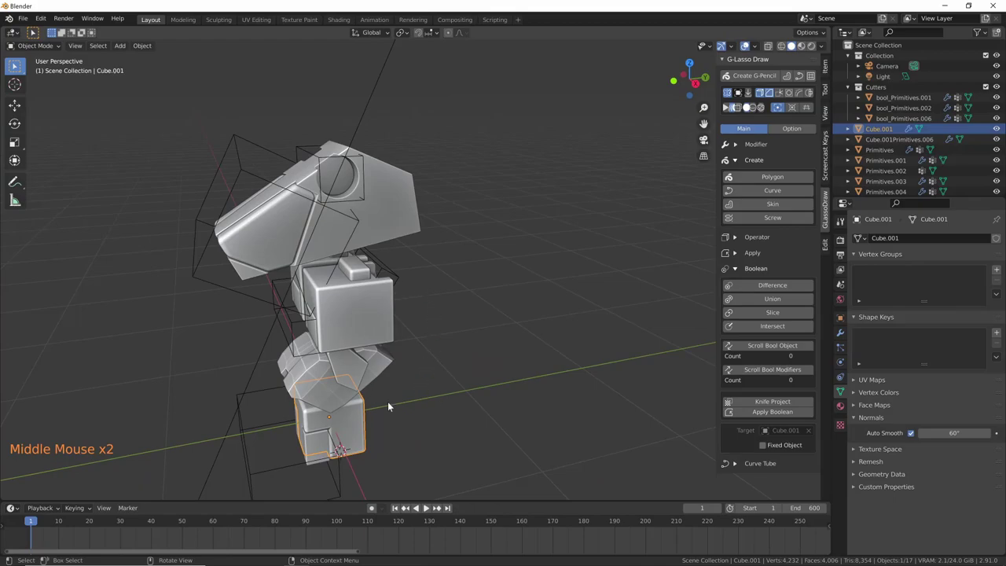
middle_click(435, 393)
middle_click(423, 400)
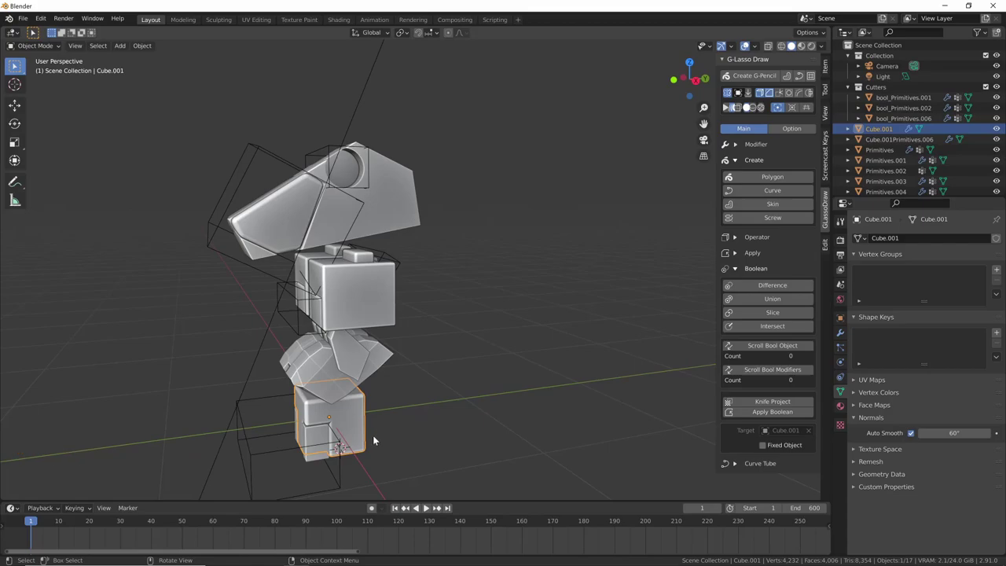
key("shift+v")
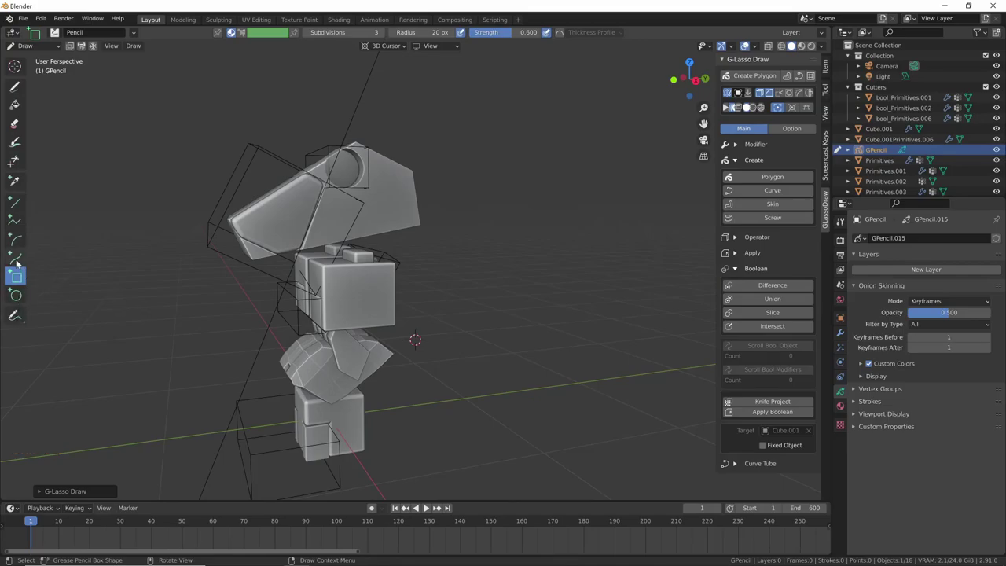
- Create polygon gl_poly.001 from the freehand shape and repeat it in a row with an Array
left_click(19, 297)
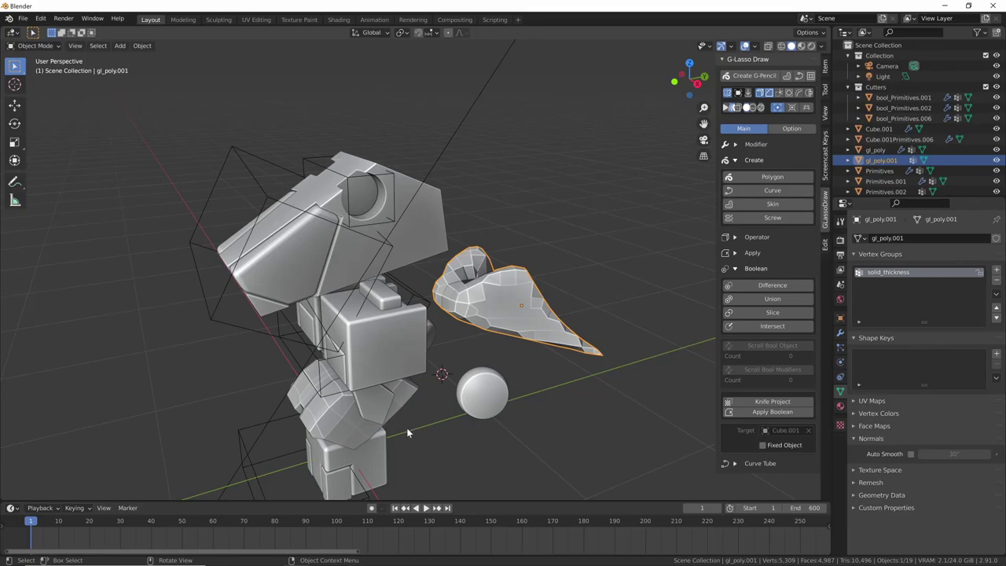
middle_click(541, 330)
key("ctrl+shift+v")
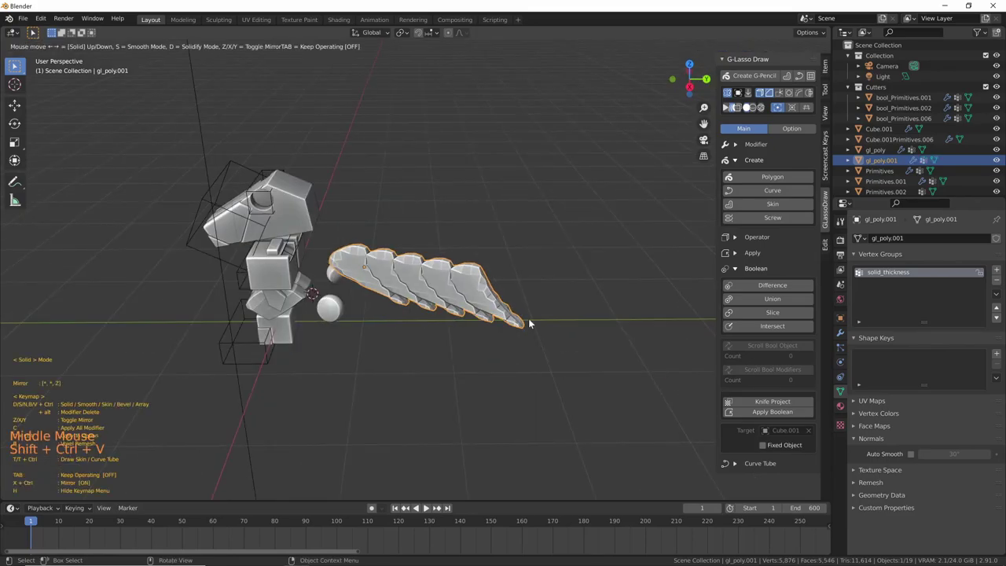
- Voxel remesh the arrayed shape into the large wavy slab GP_Layer
middle_click(521, 314)
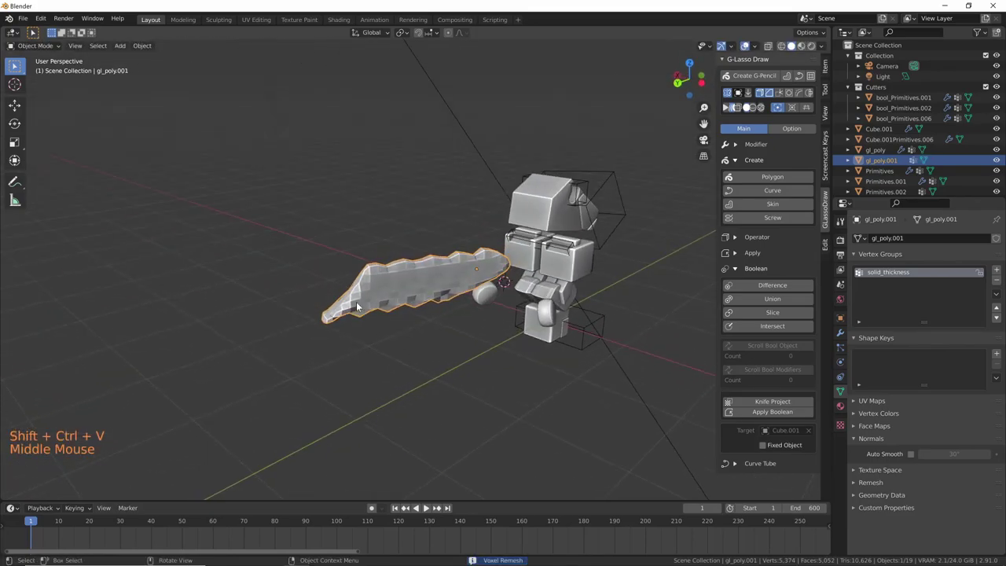
middle_click(449, 307)
key("ctrl+shift+v")
- Array GP_Layer into a long row of spaced-out slabs and inspect it from around the robot
middle_click(538, 416)
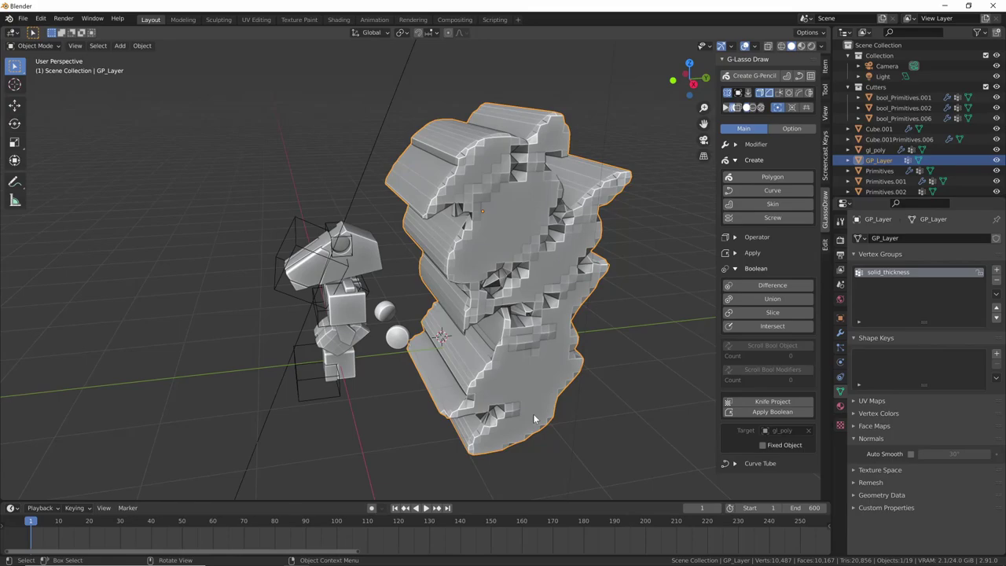
middle_click(521, 392)
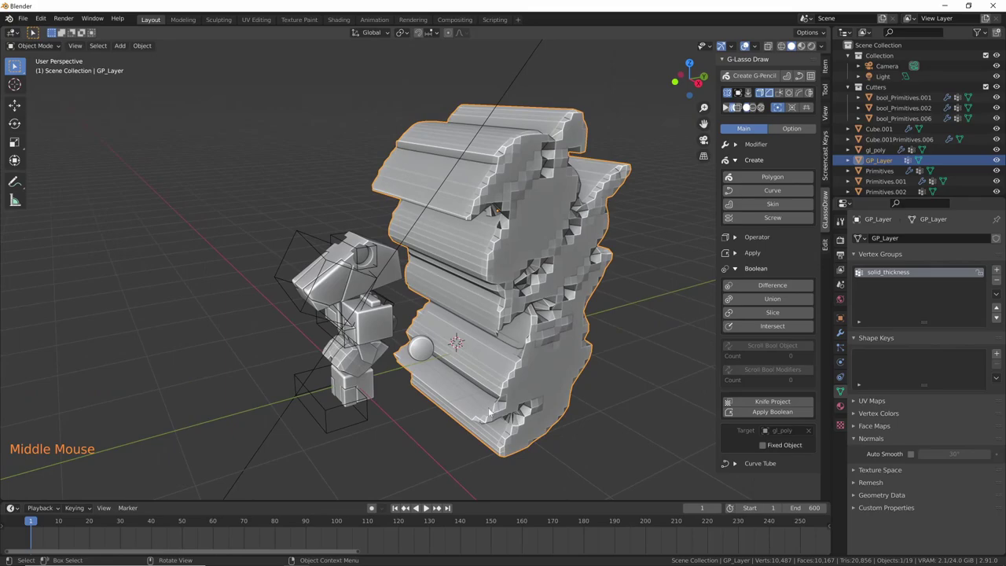
middle_click(603, 360)
middle_click(411, 292)
scroll("up", 3)
middle_click(343, 293)
scroll("up", 3)
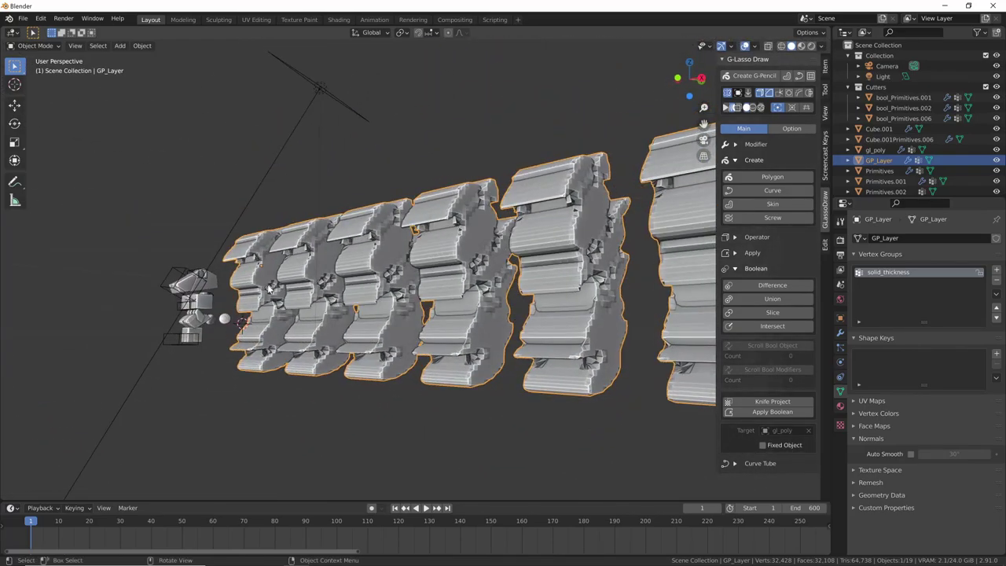
middle_click(325, 276)
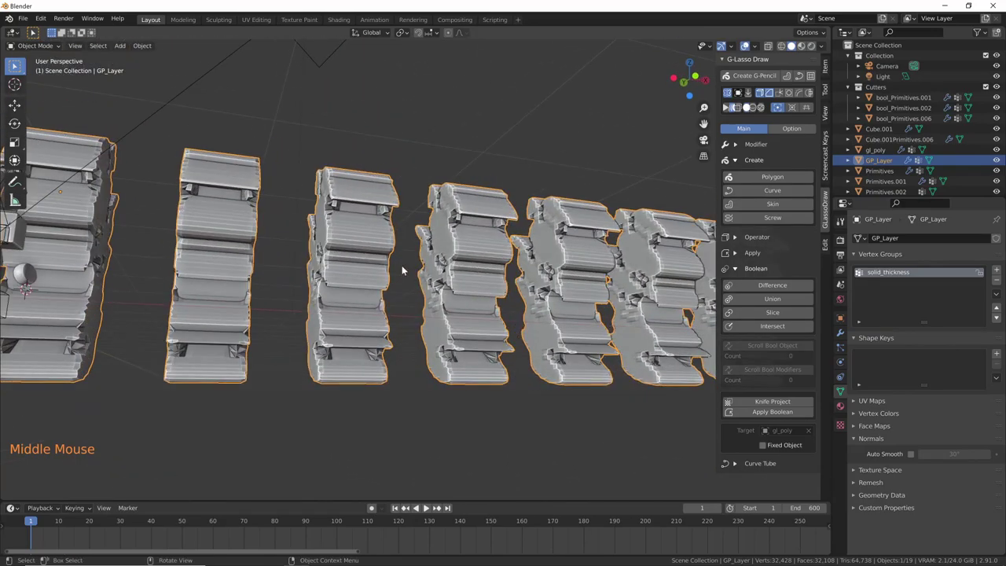
middle_click(399, 268)
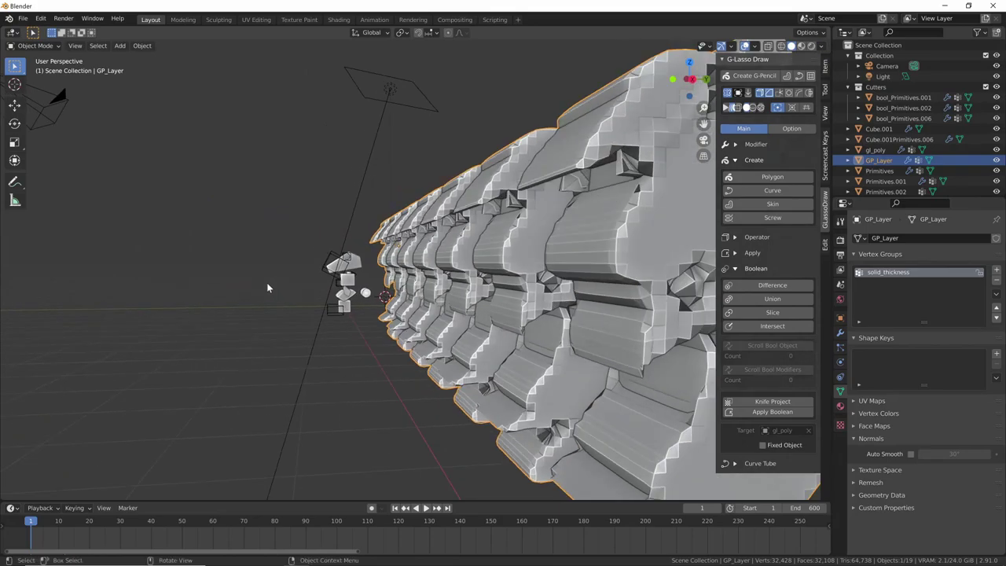
middle_click(288, 259)
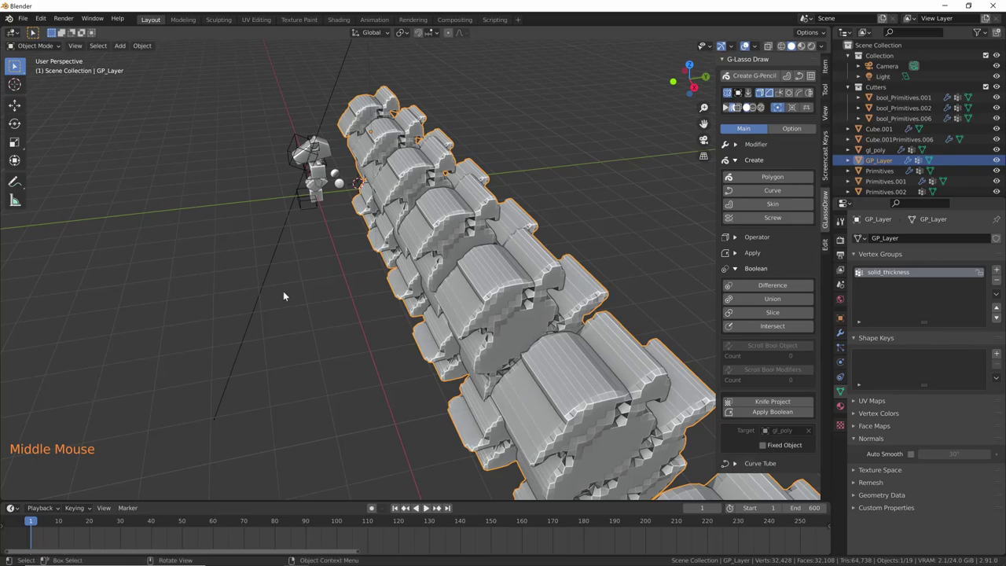
middle_click(425, 290)
middle_click(429, 287)
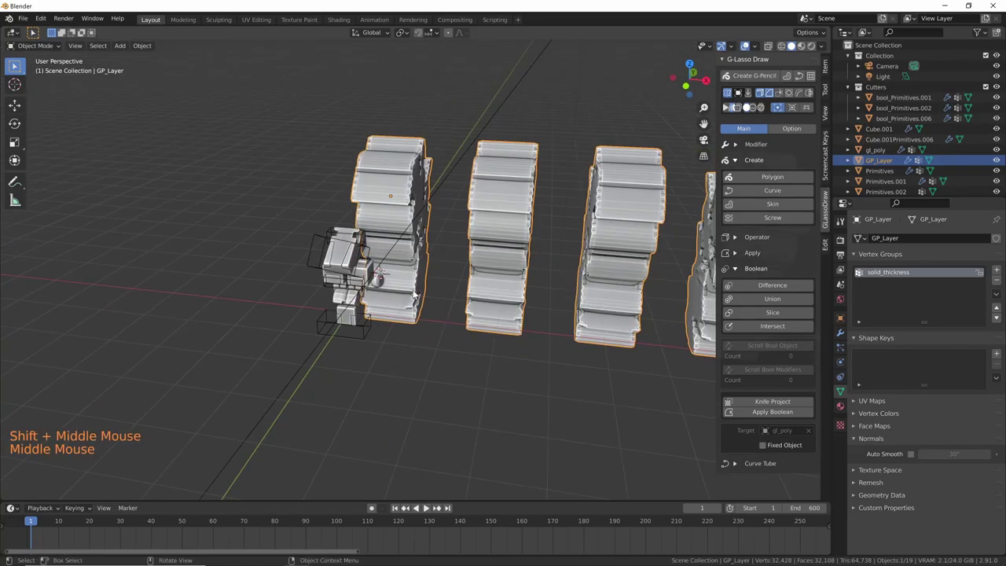